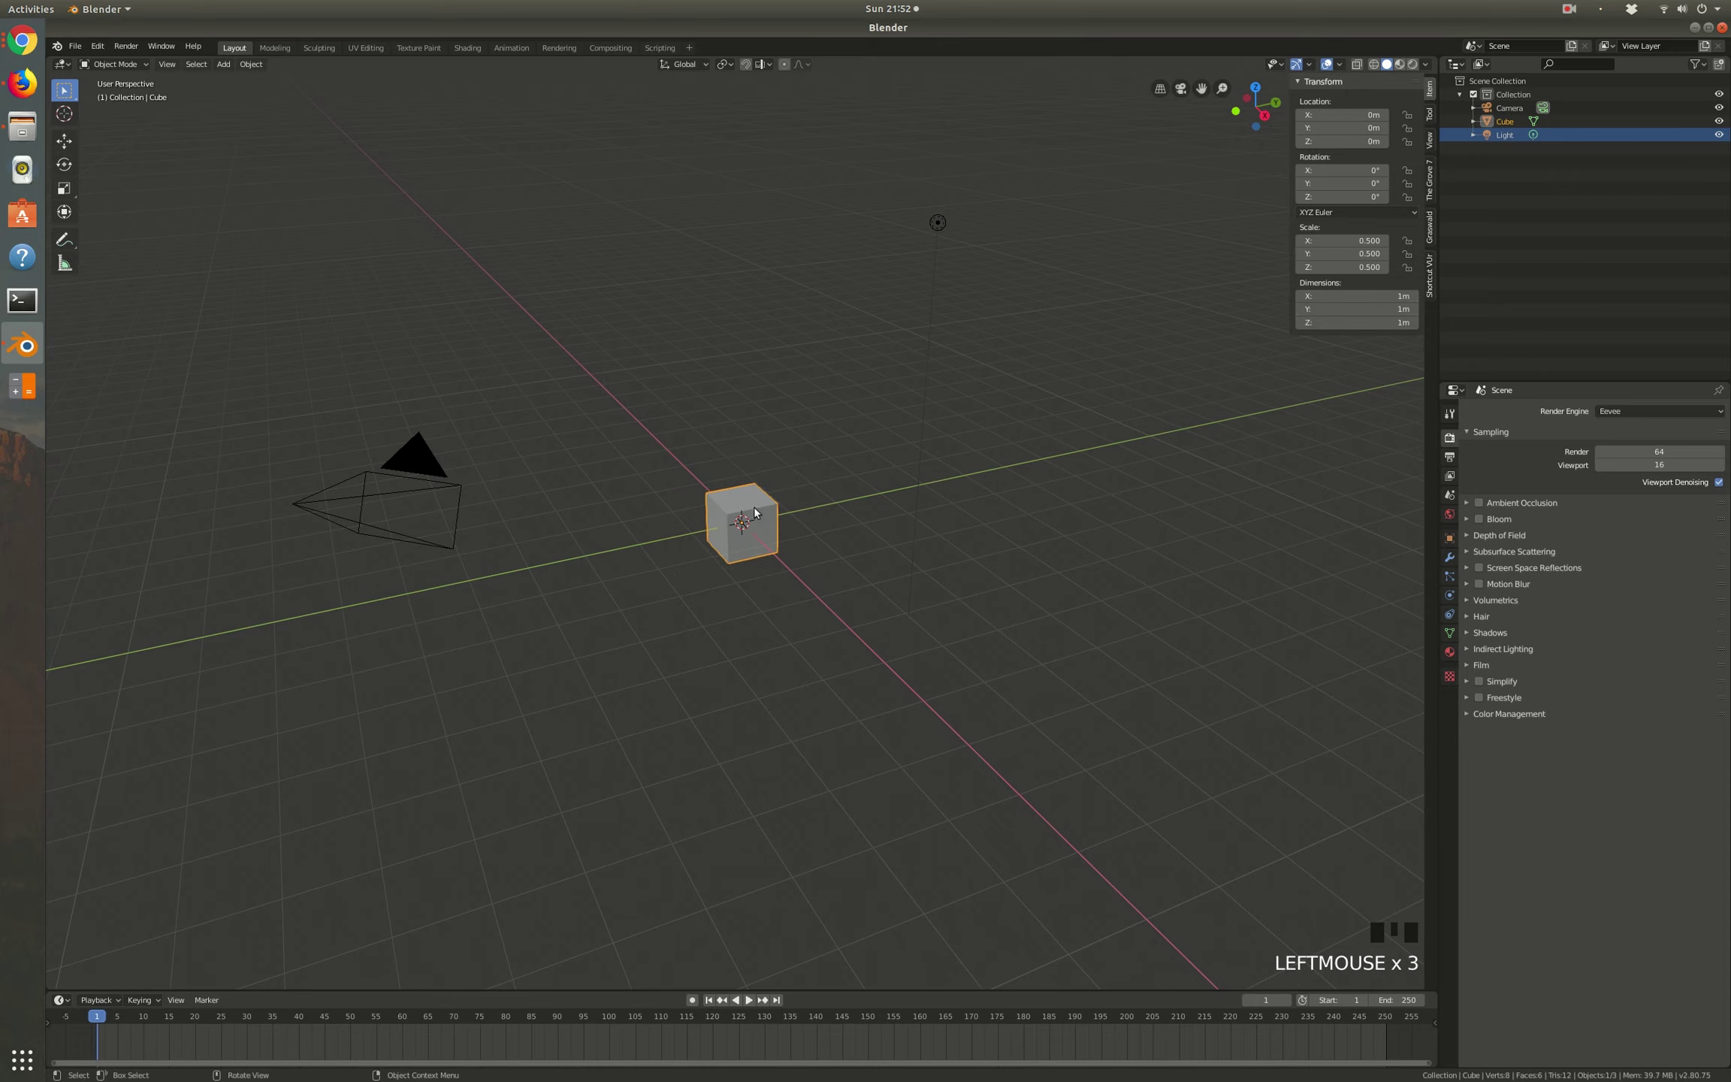
Step: View the default scene straight from above in orthographic projection, zoomed in on the cube
scroll(up, 3)
scroll(down, 3)
key(KP_7)
scroll(down, 3)
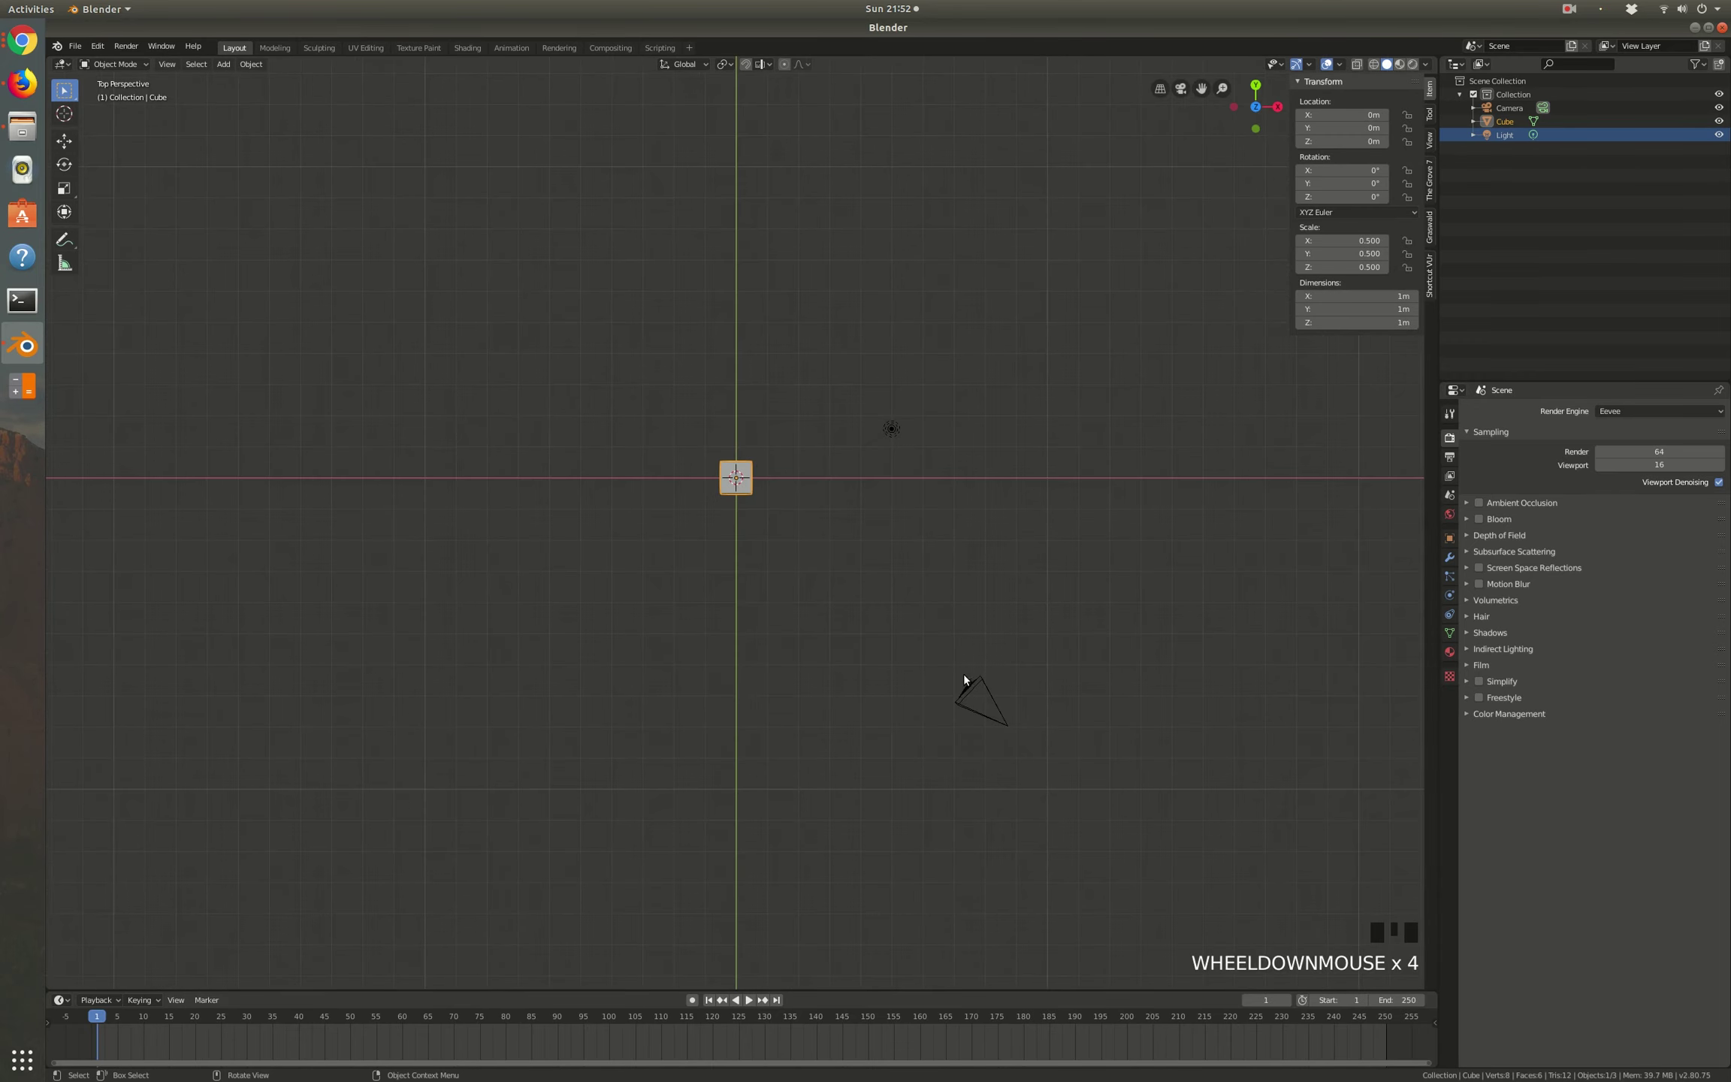
scroll(up, 3)
key(KP_5)
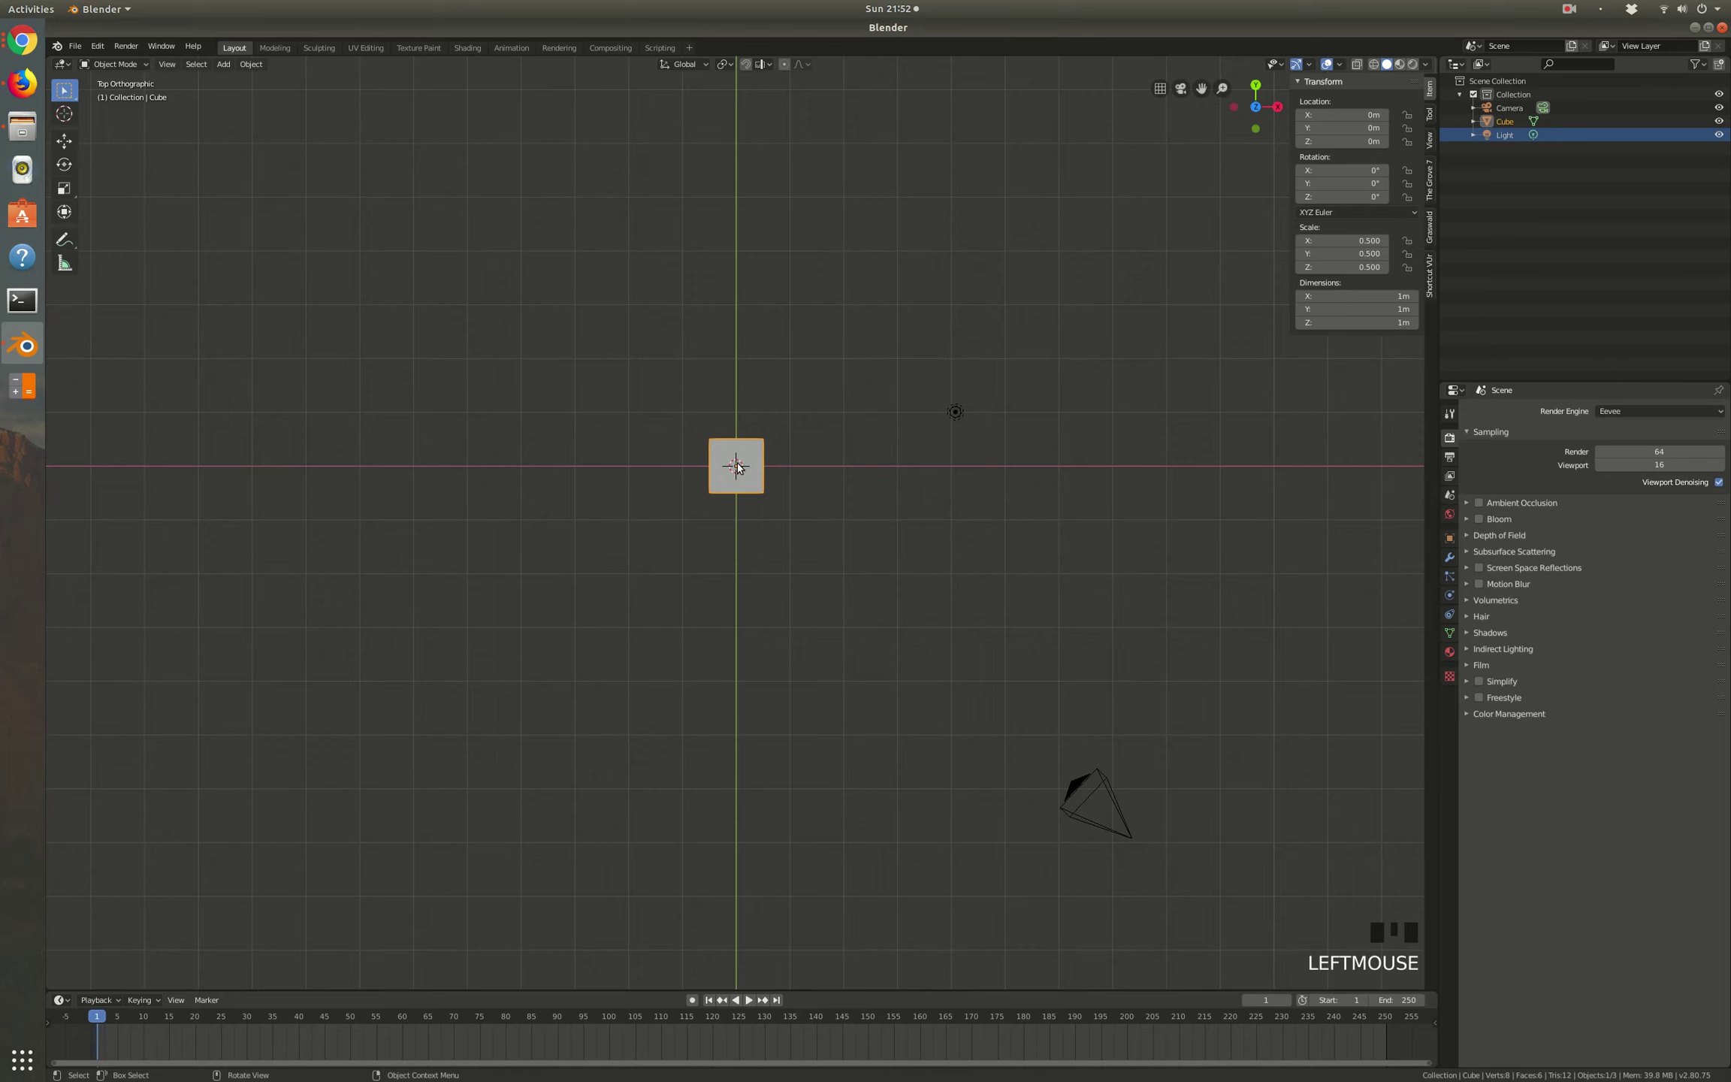
scroll(up, 3)
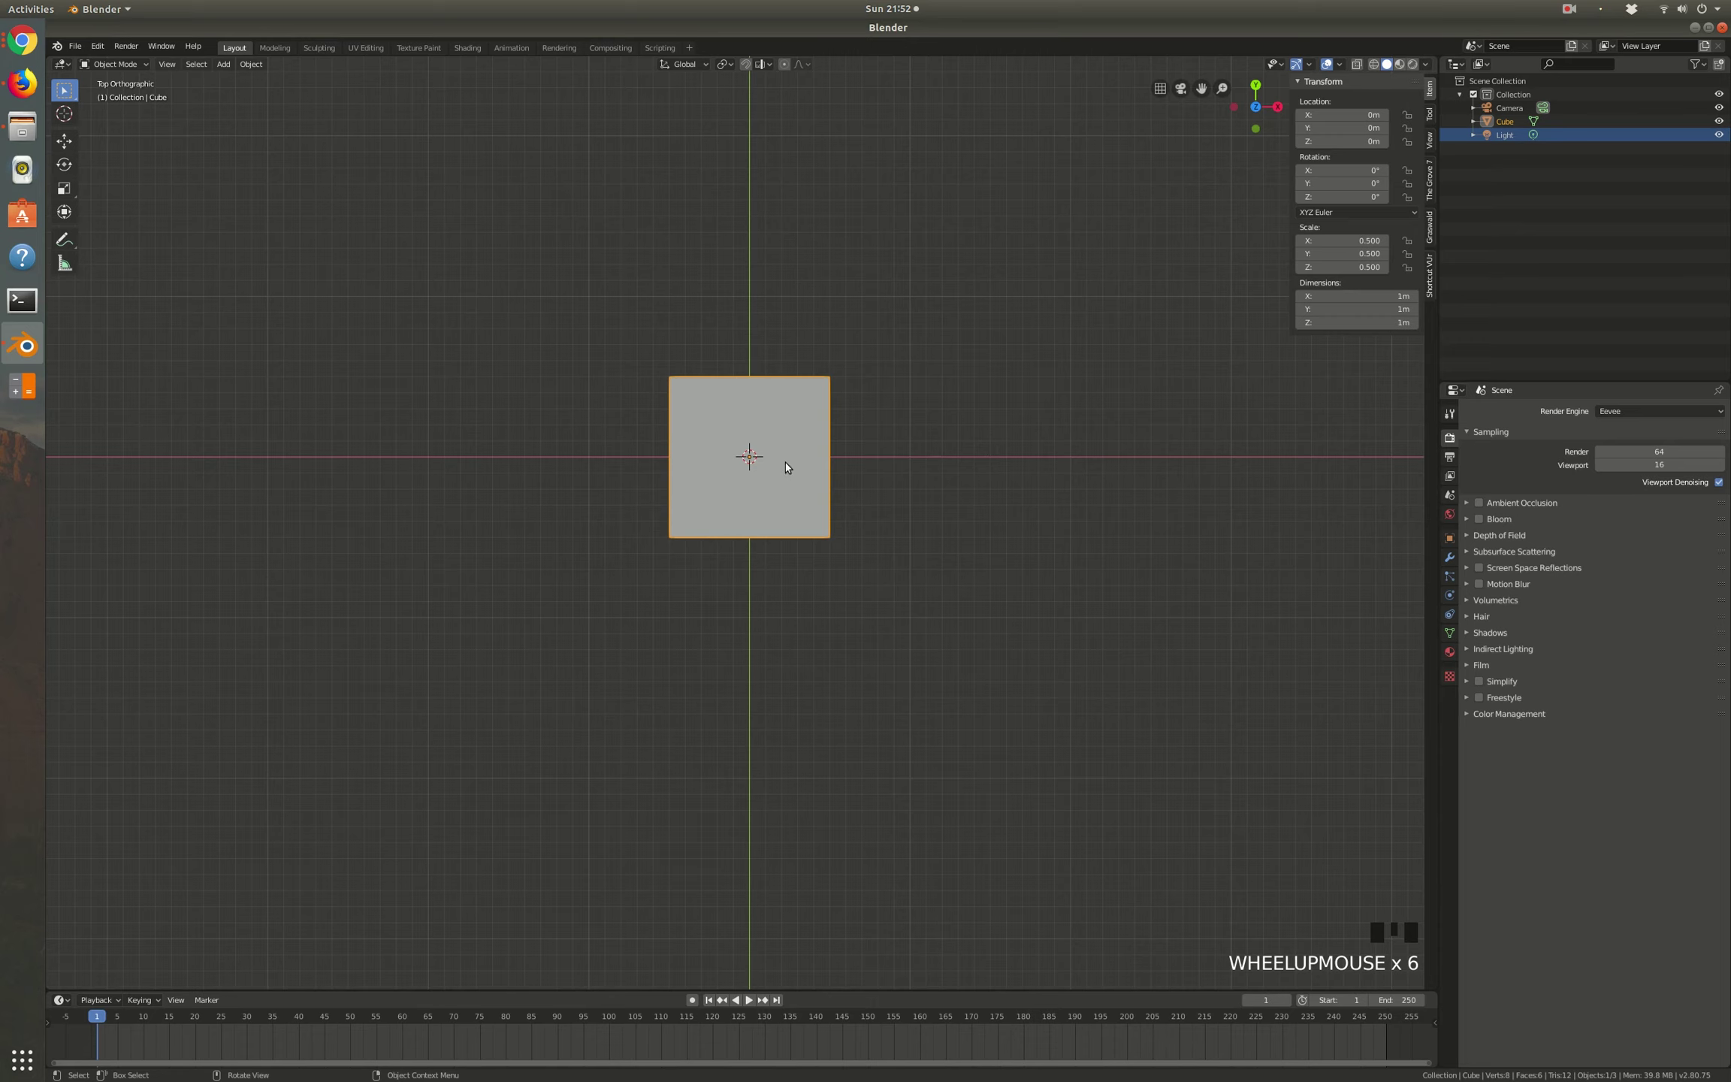
scroll(down, 3)
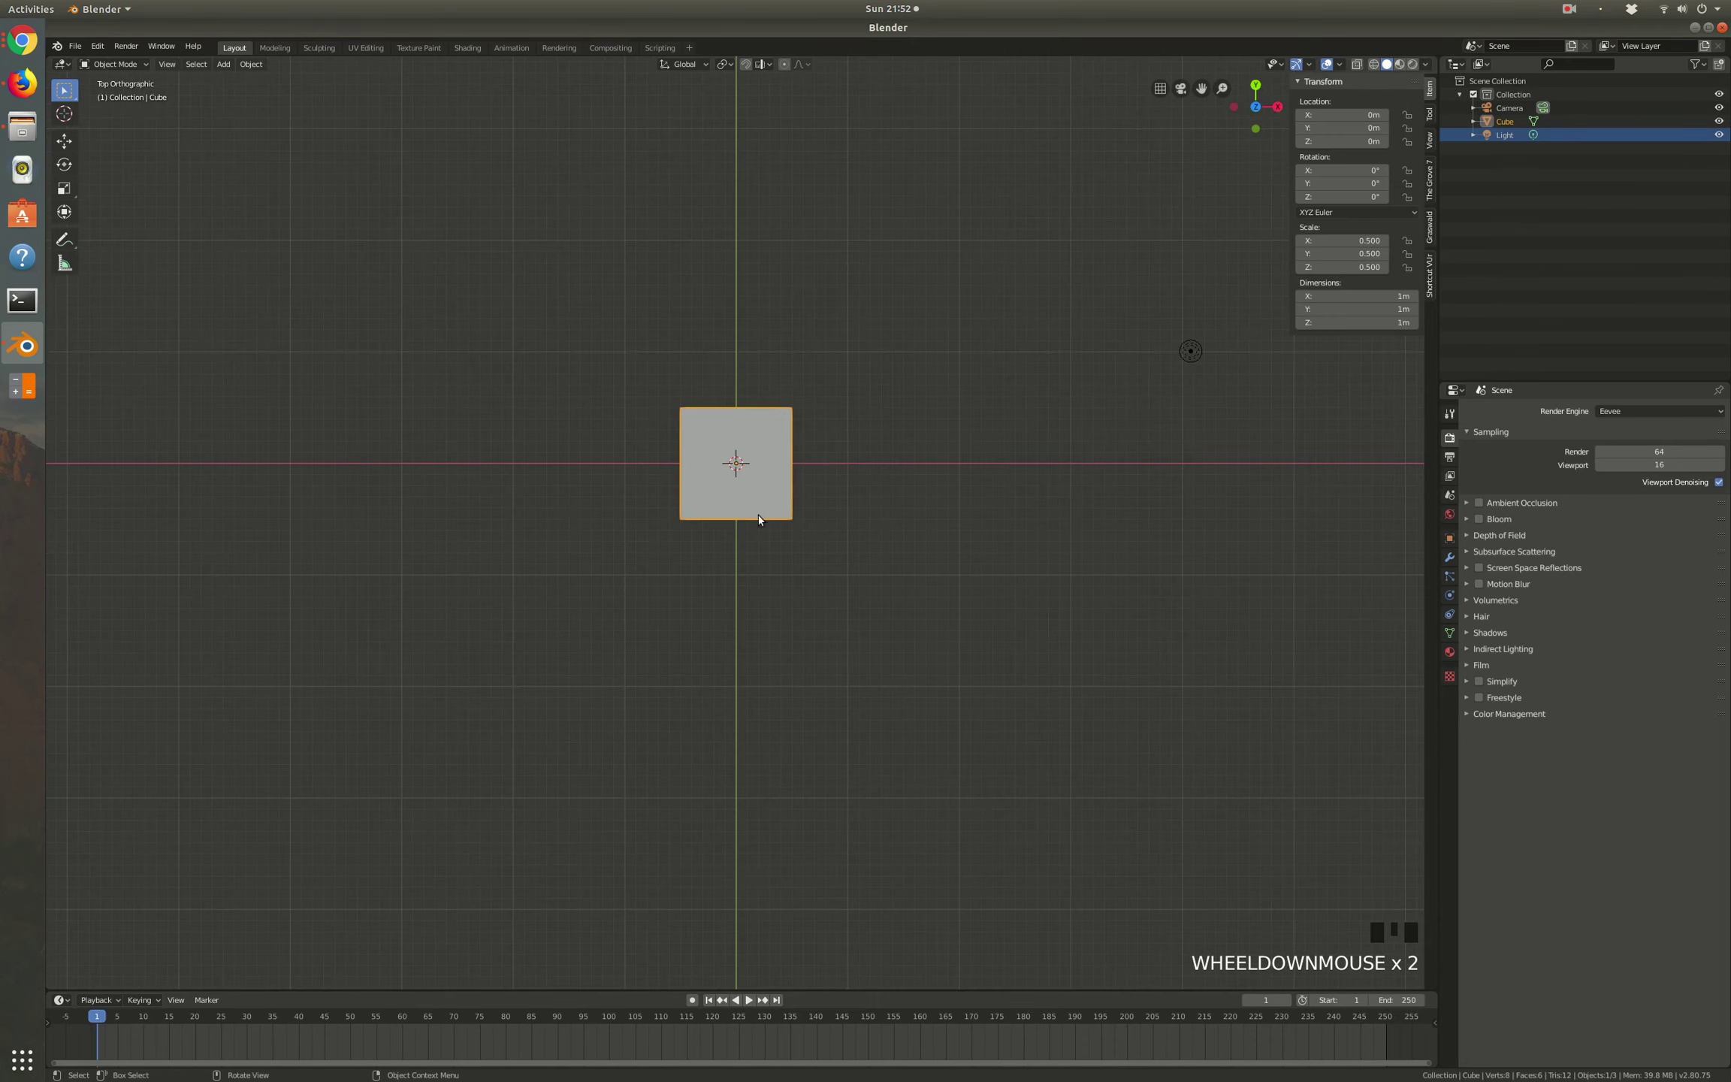
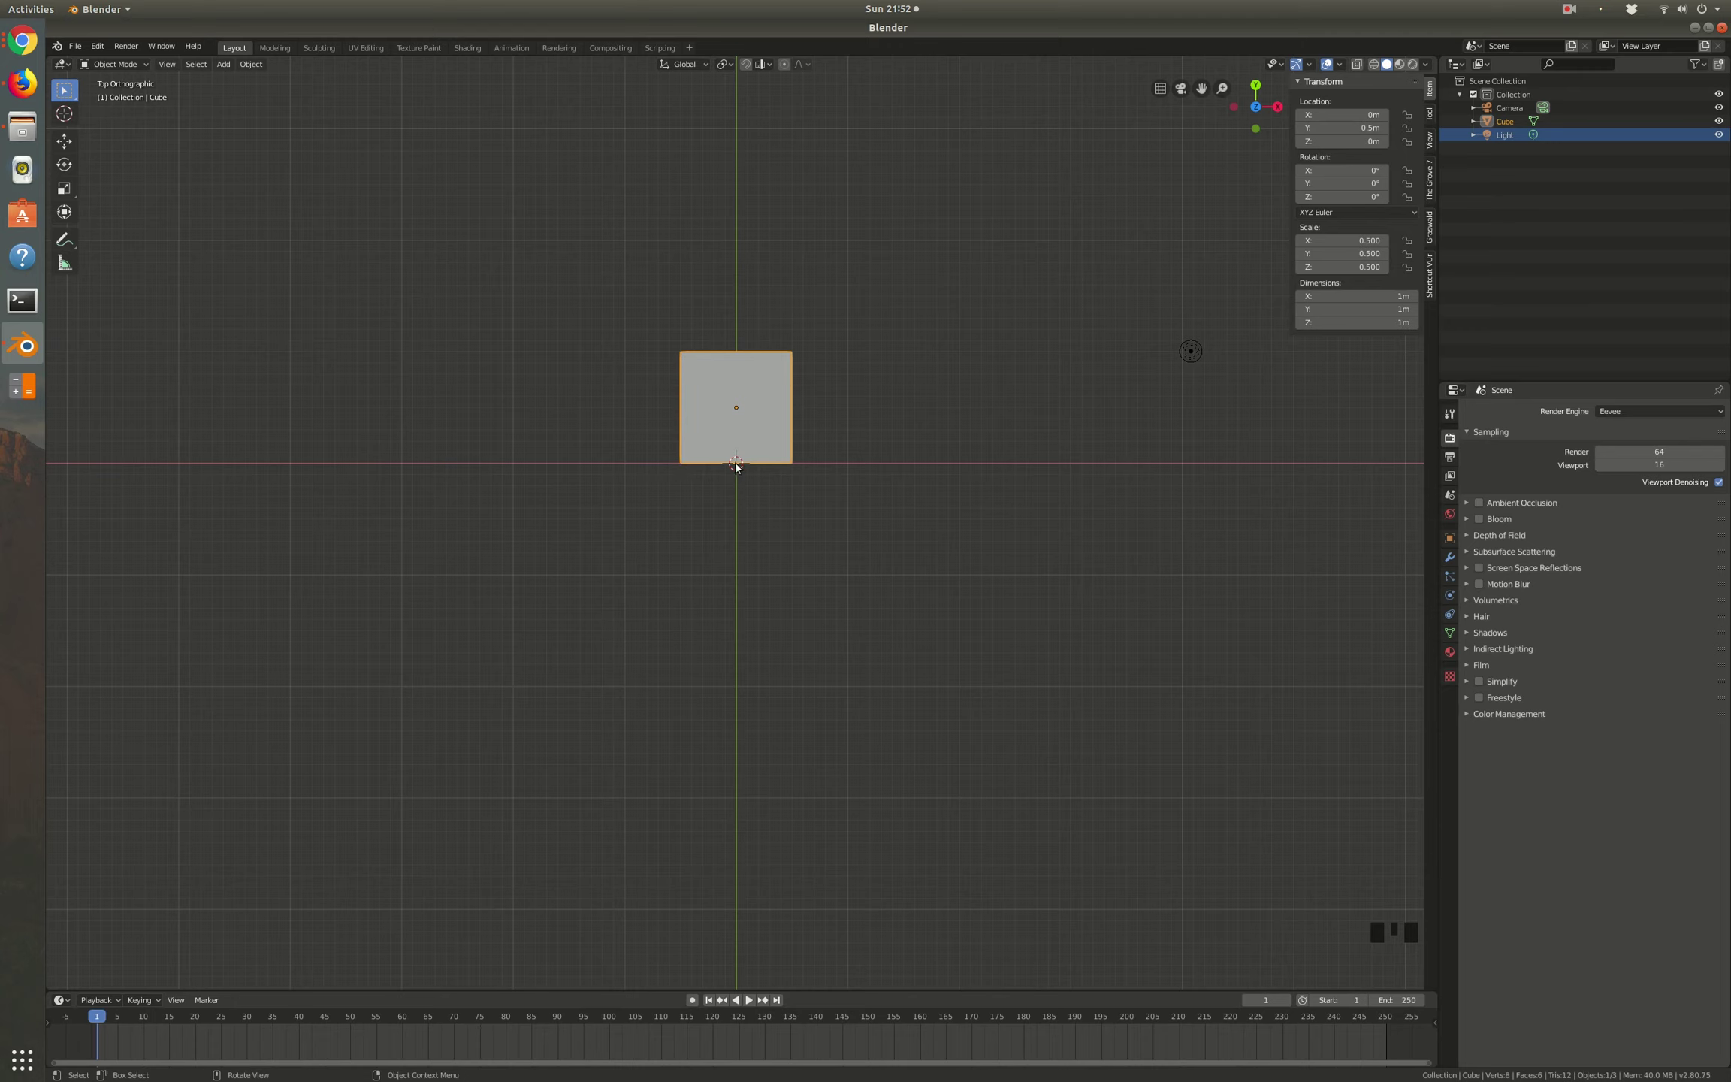
Step: Zoom the viewport on the cube sitting at Y 0.5 m on the X axis
scroll(down, 3)
scroll(up, 3)
Step: Select the camera and, from the front view, move it vertically along Z beside the cube
click(1139, 815)
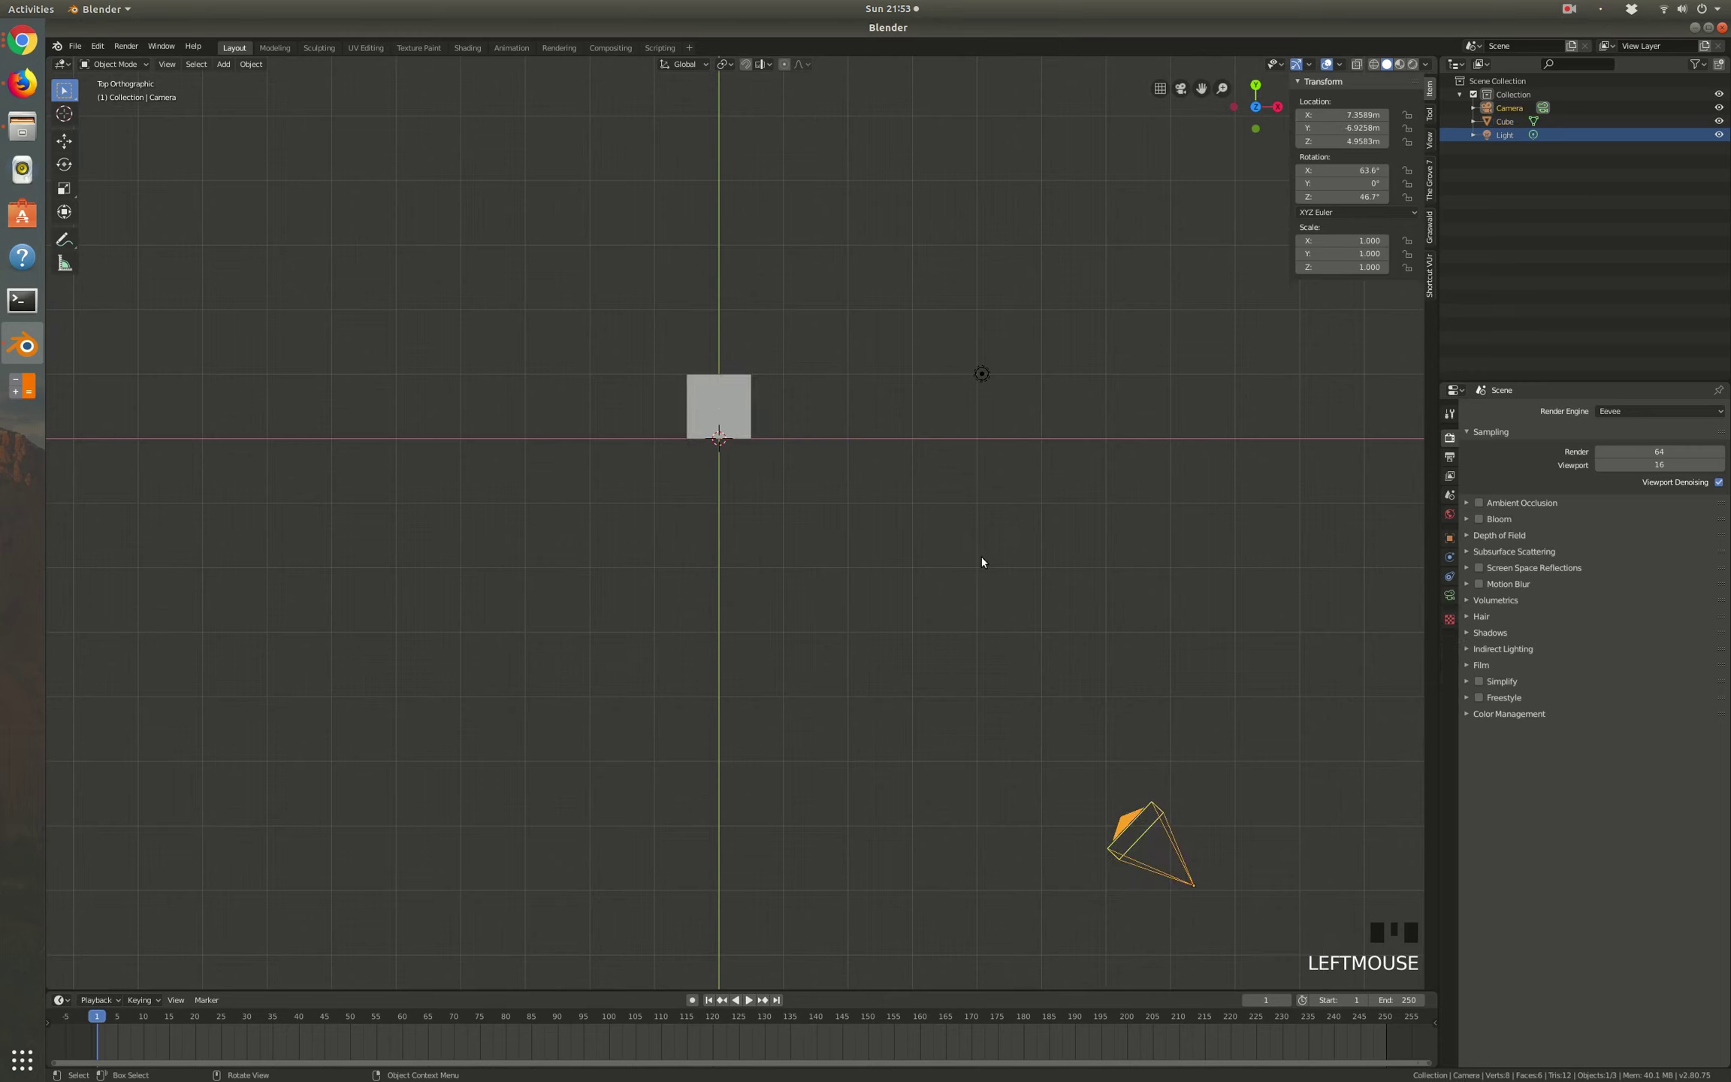
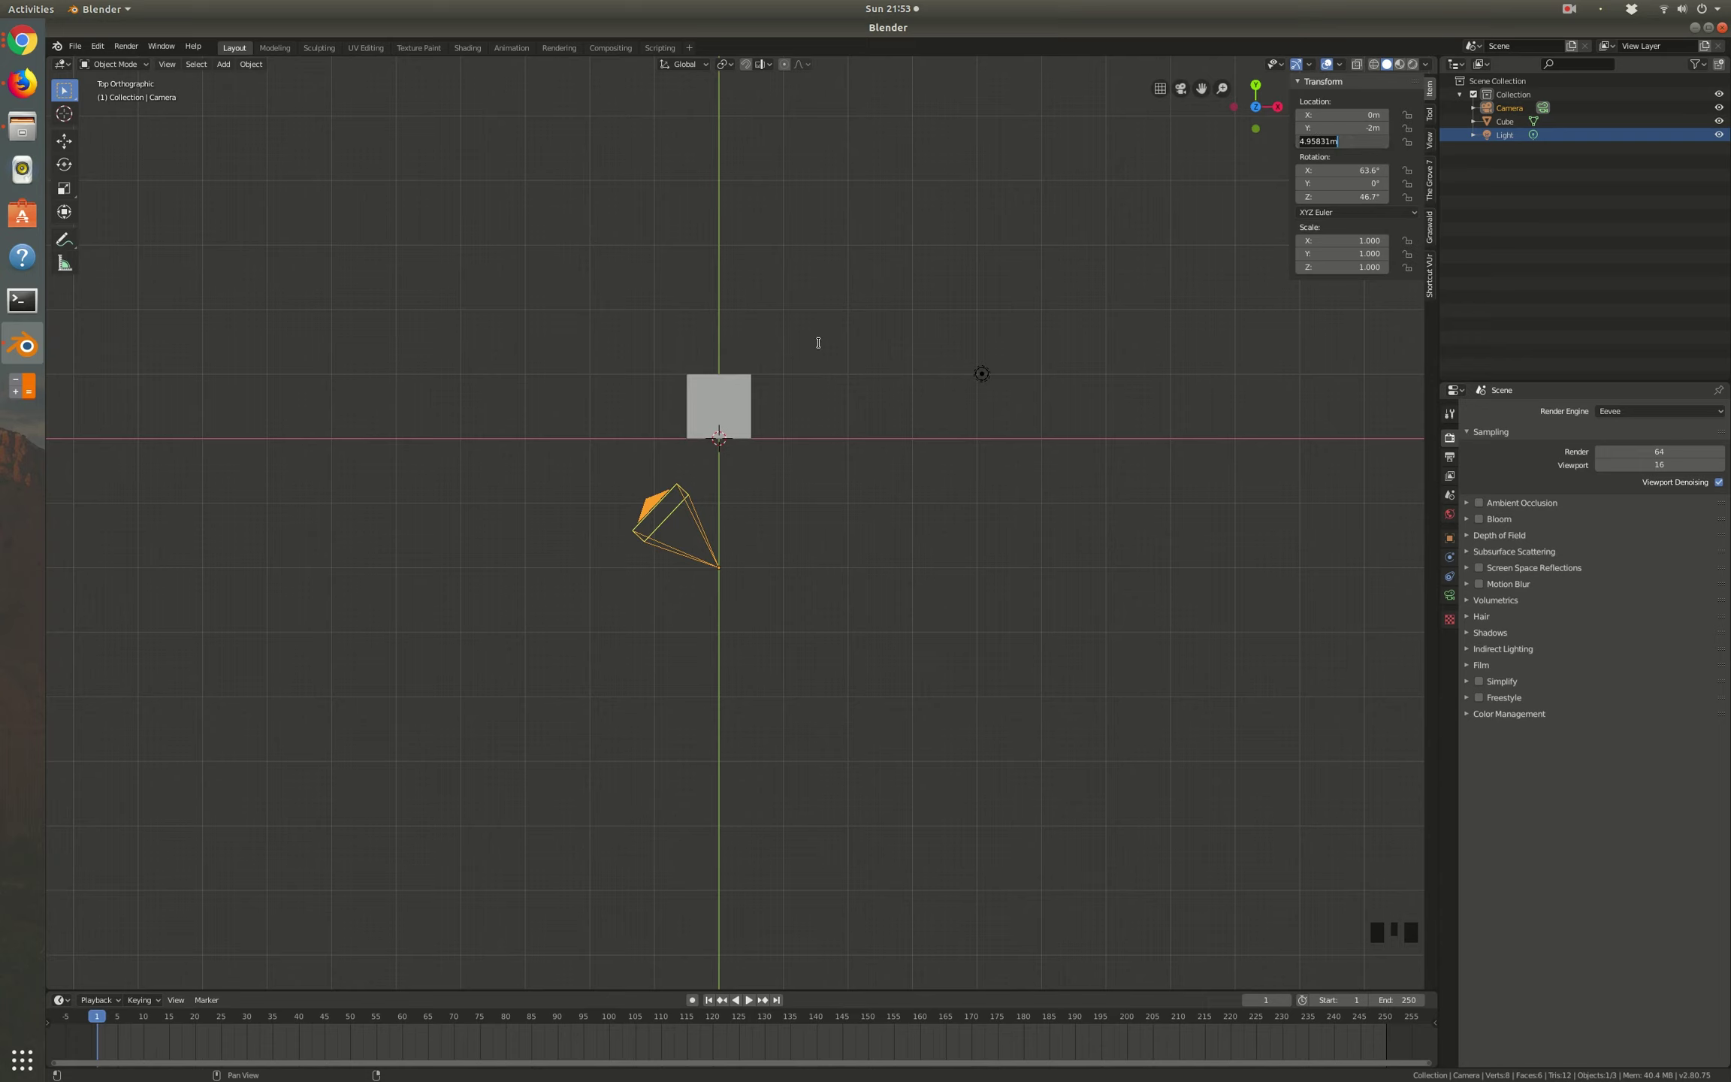
key(KP_1)
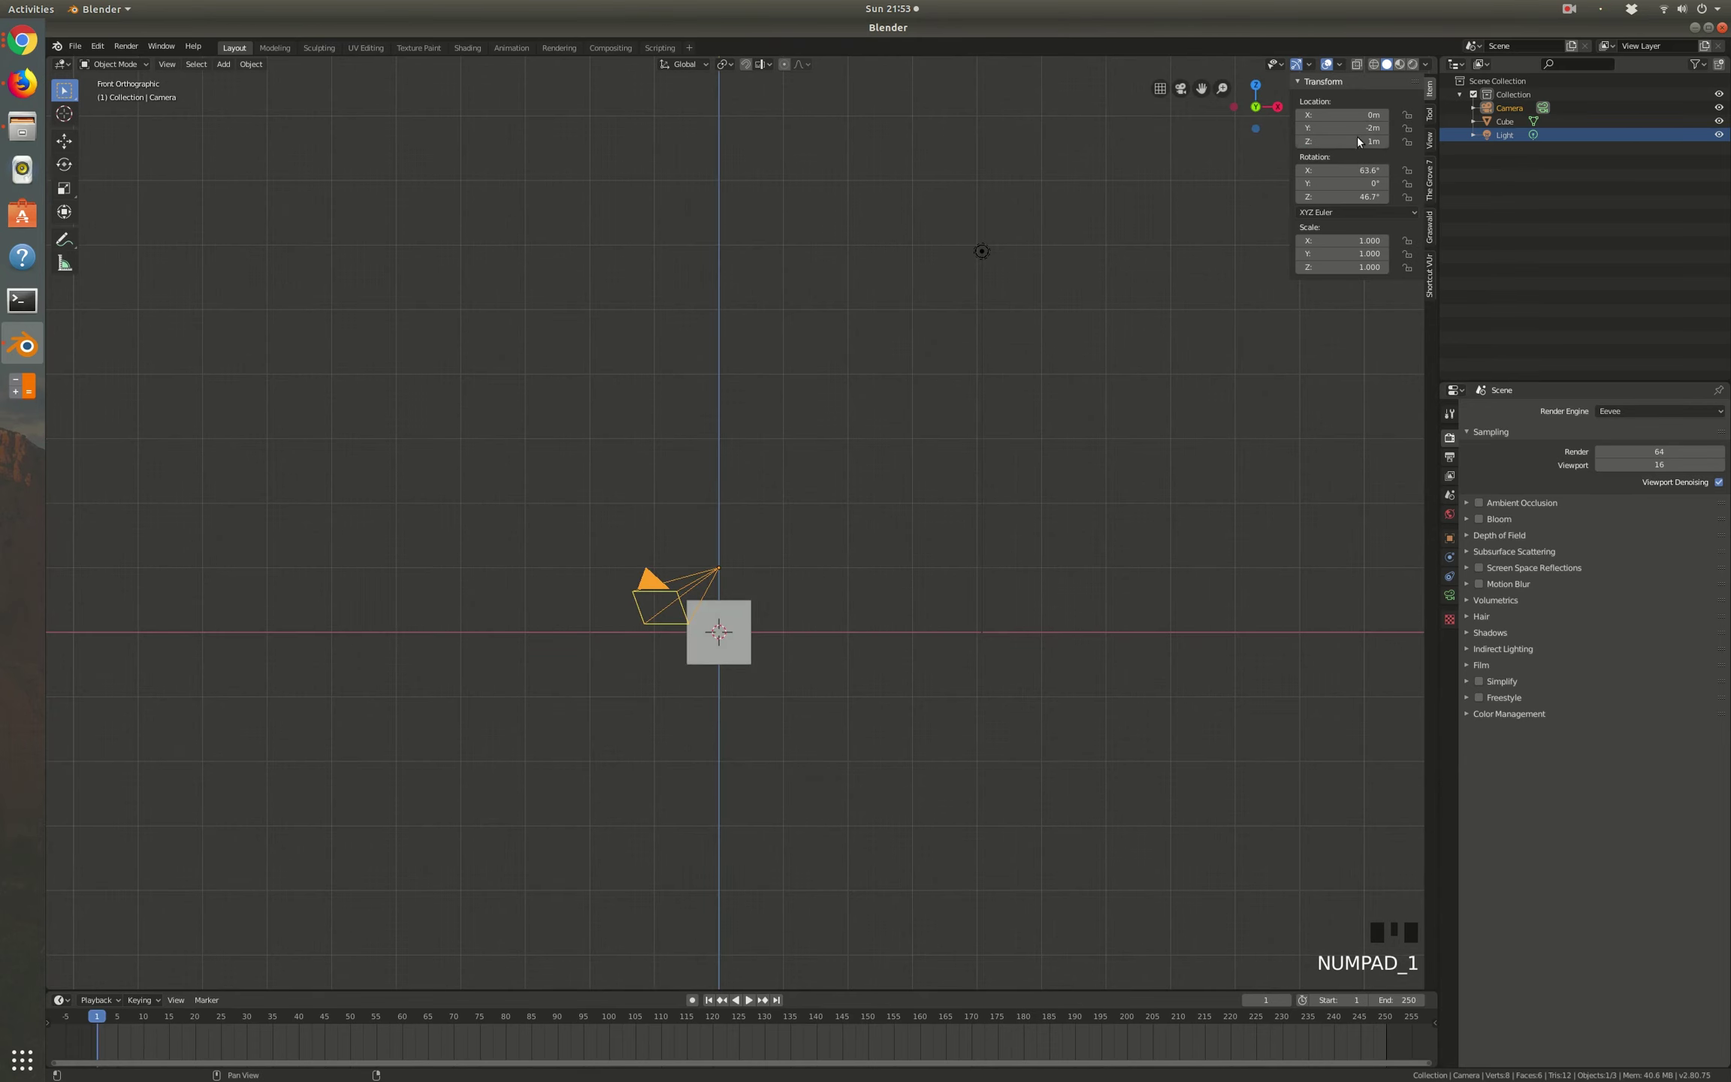
key(g)
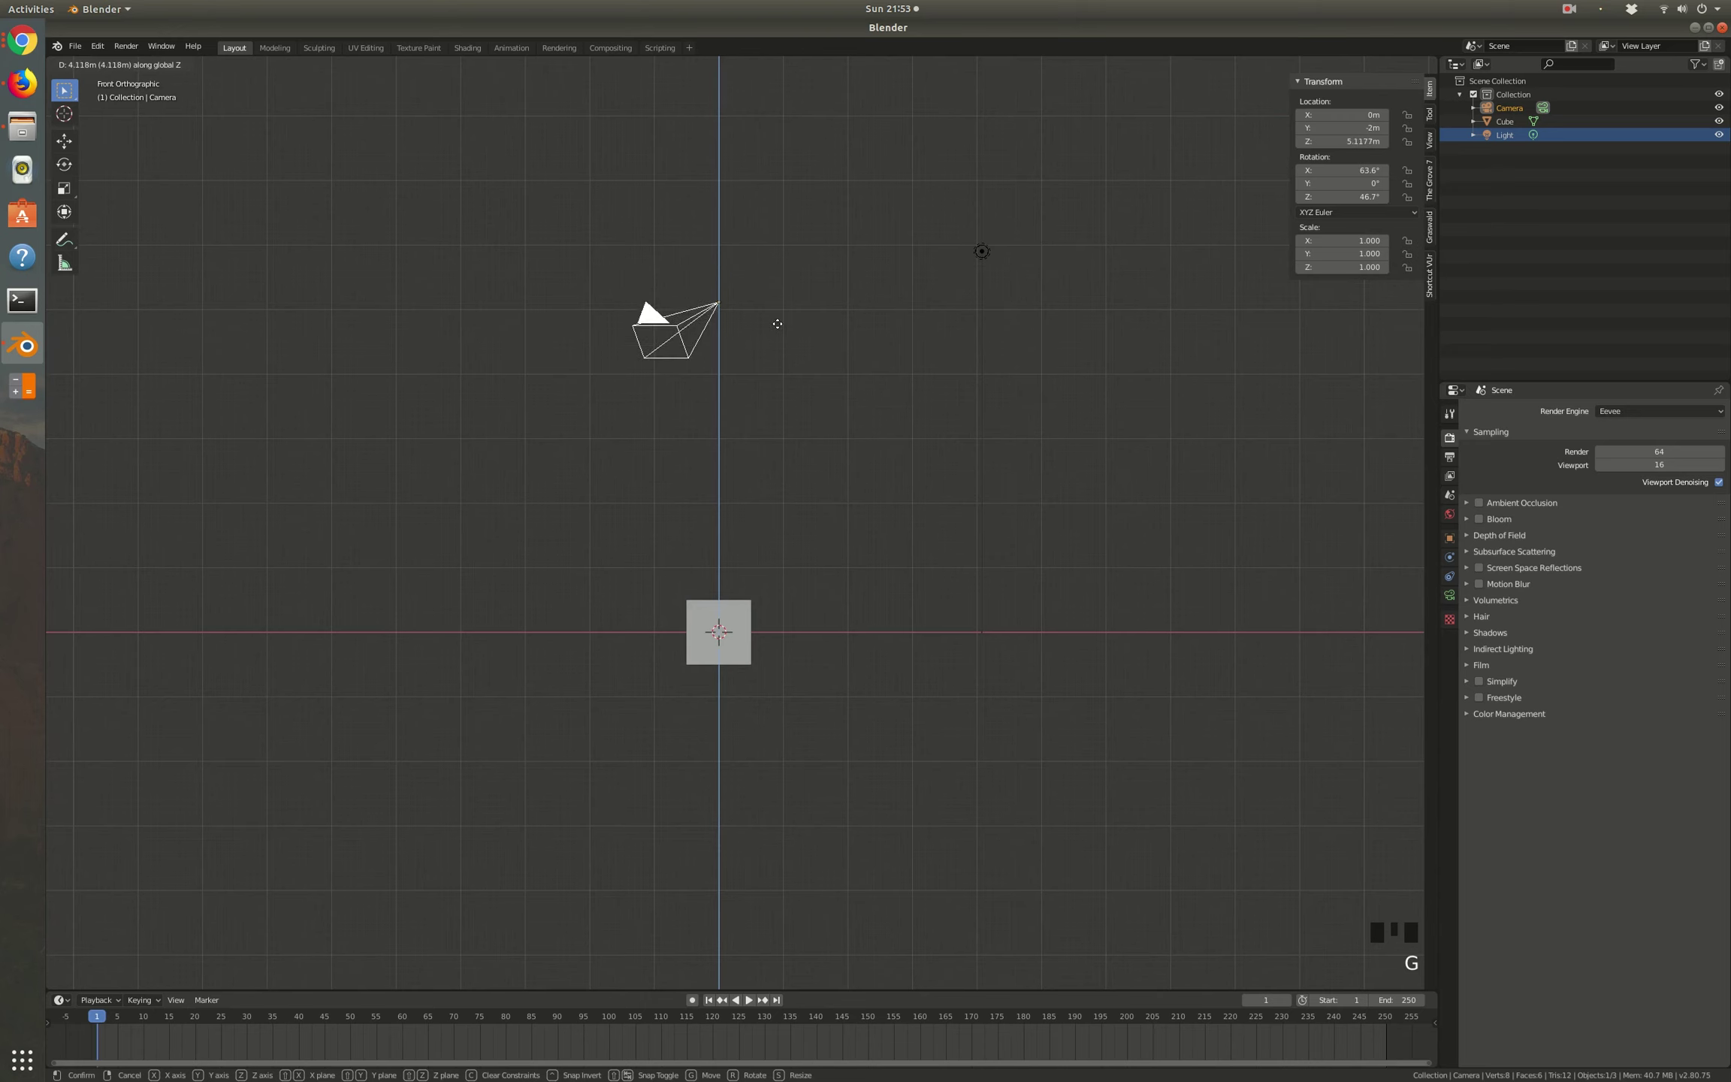
scroll(up, 3)
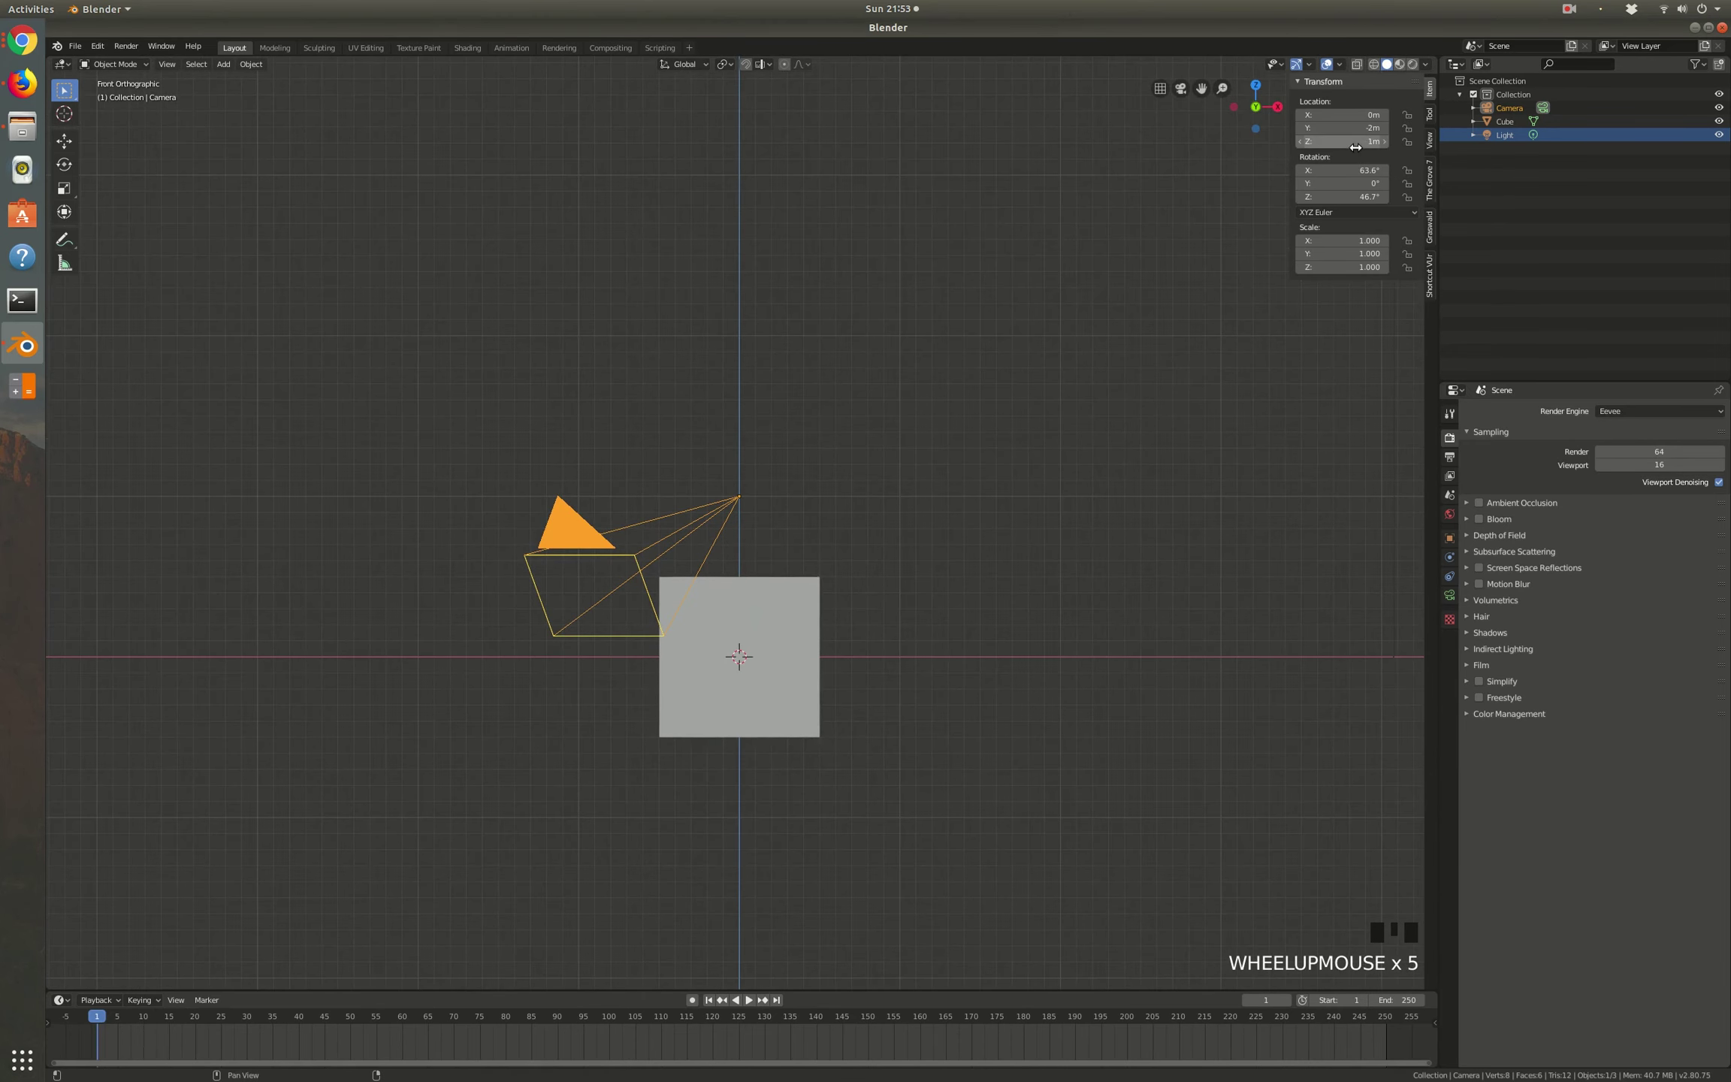
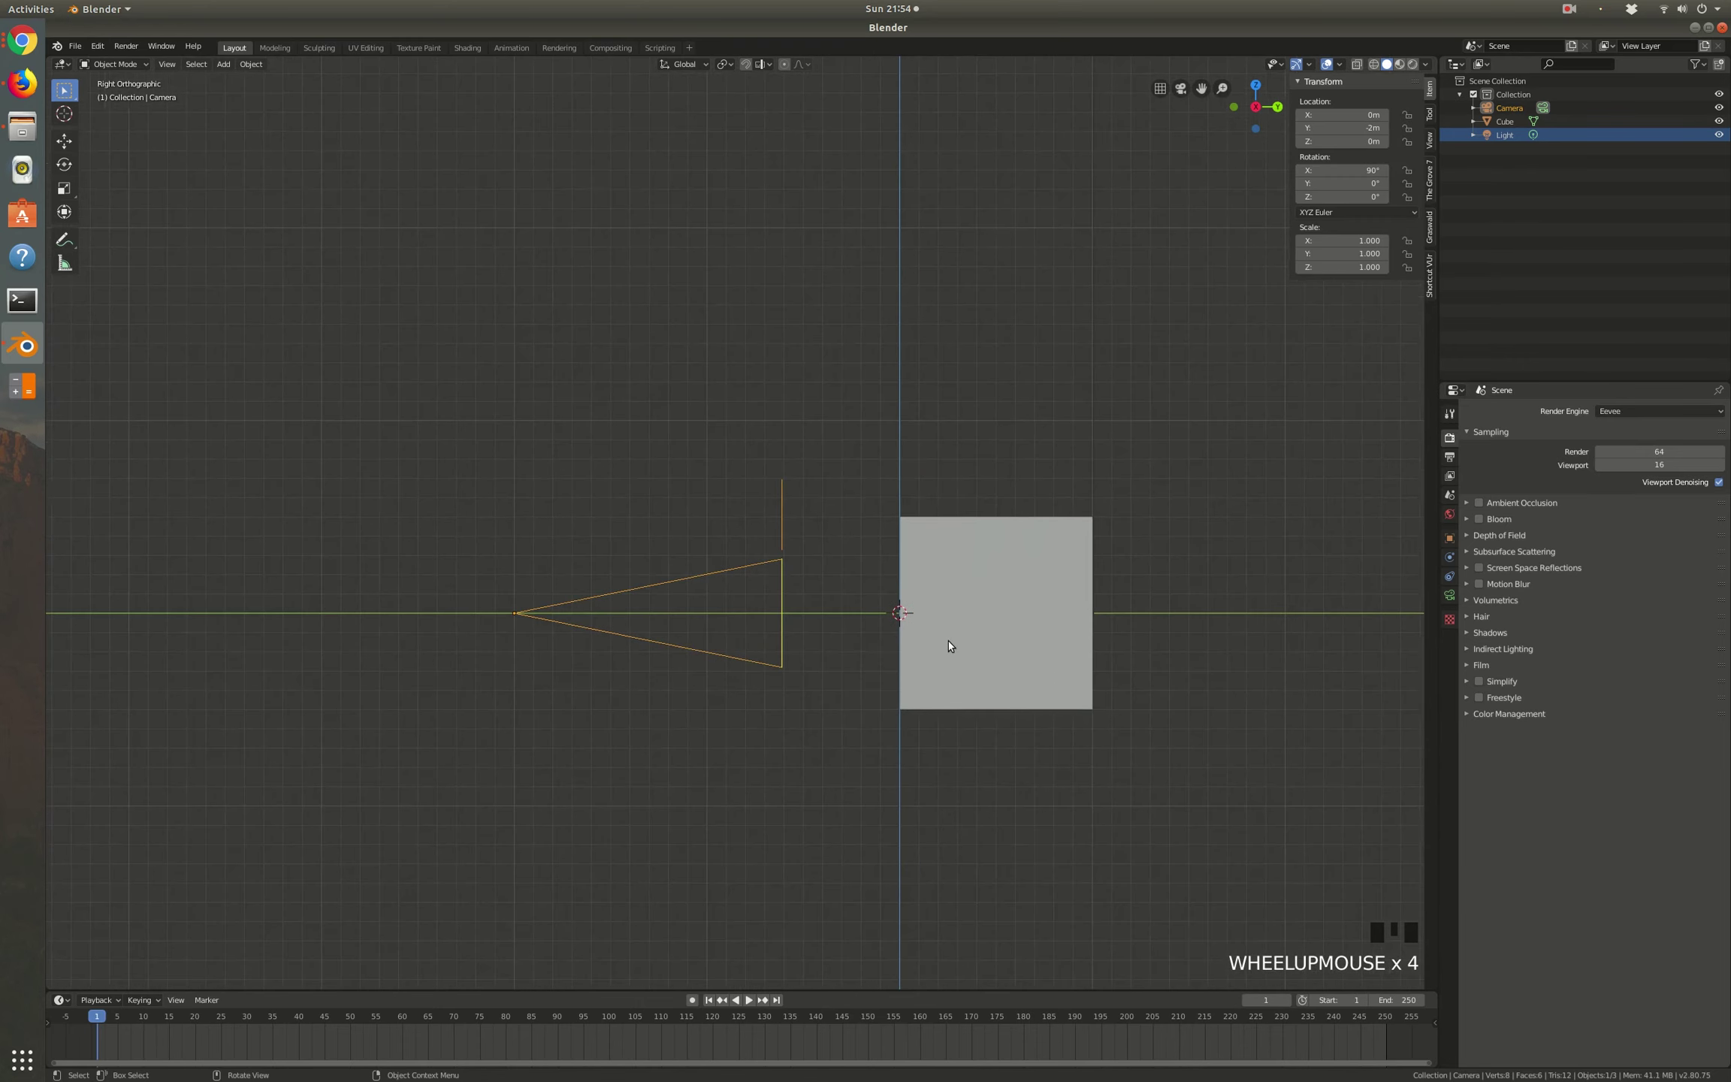
scroll(down, 3)
key(KP_7)
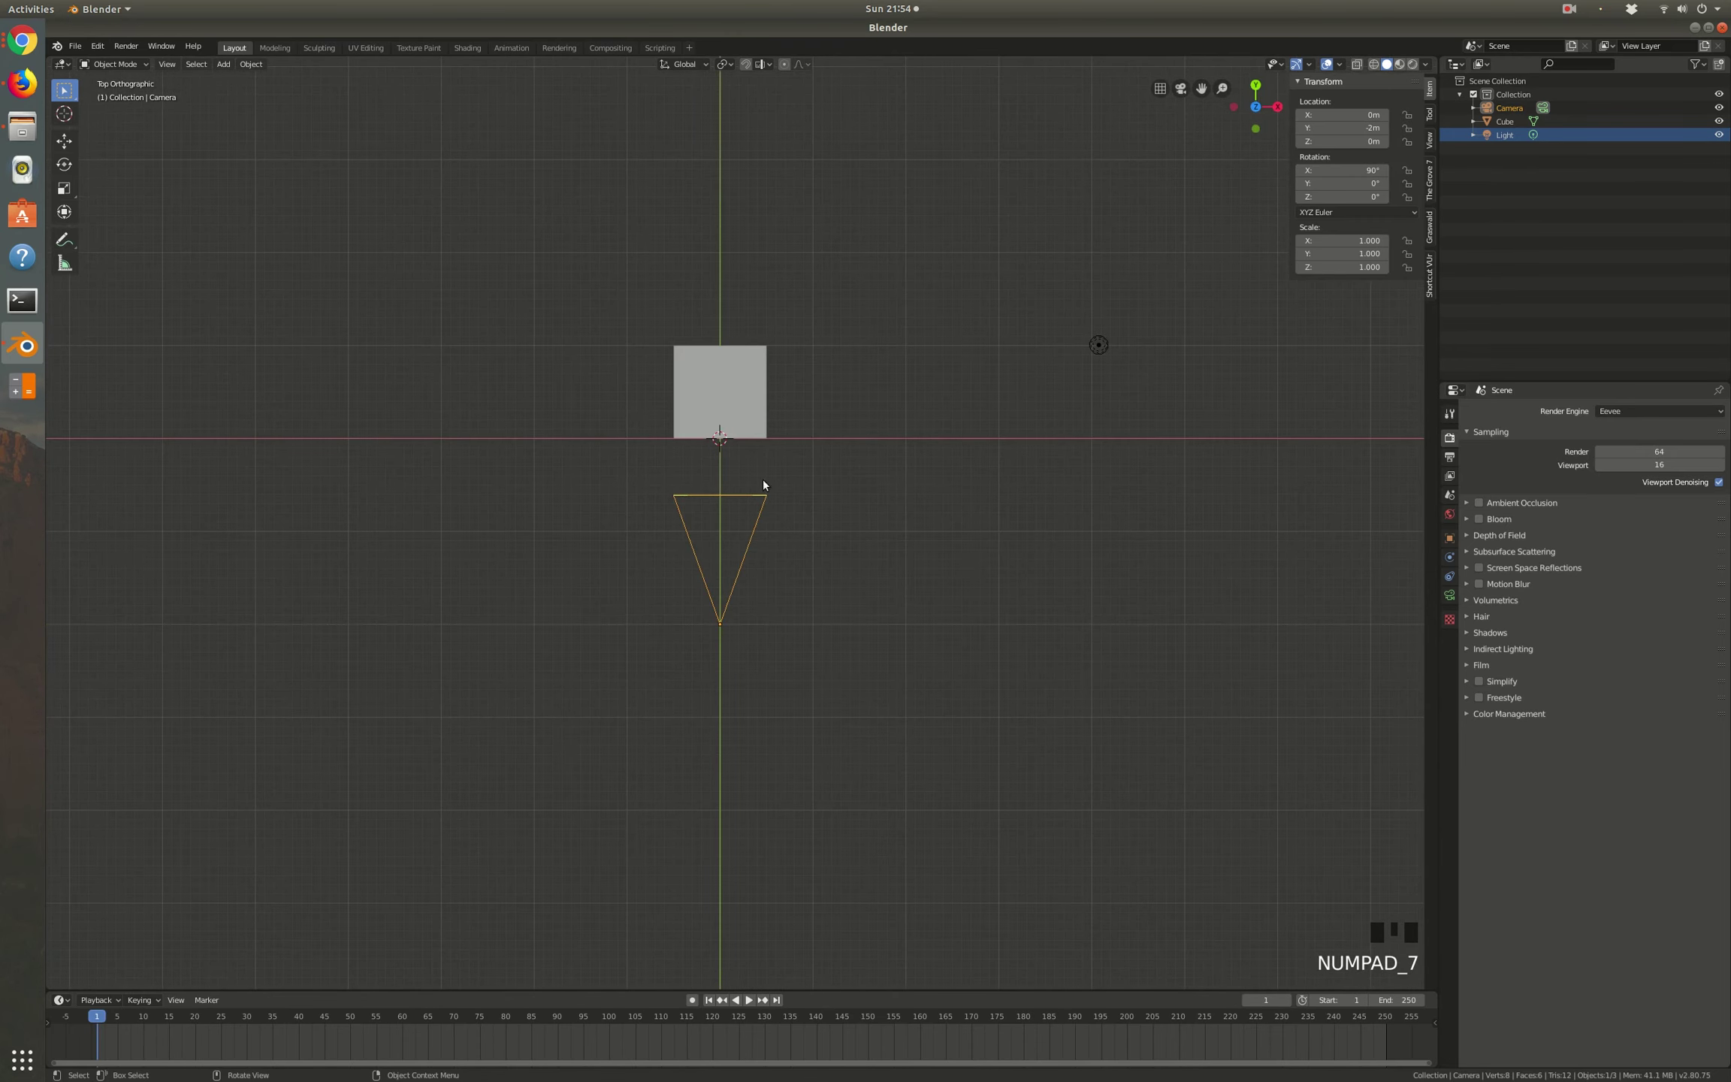
scroll(up, 3)
key(KP_0)
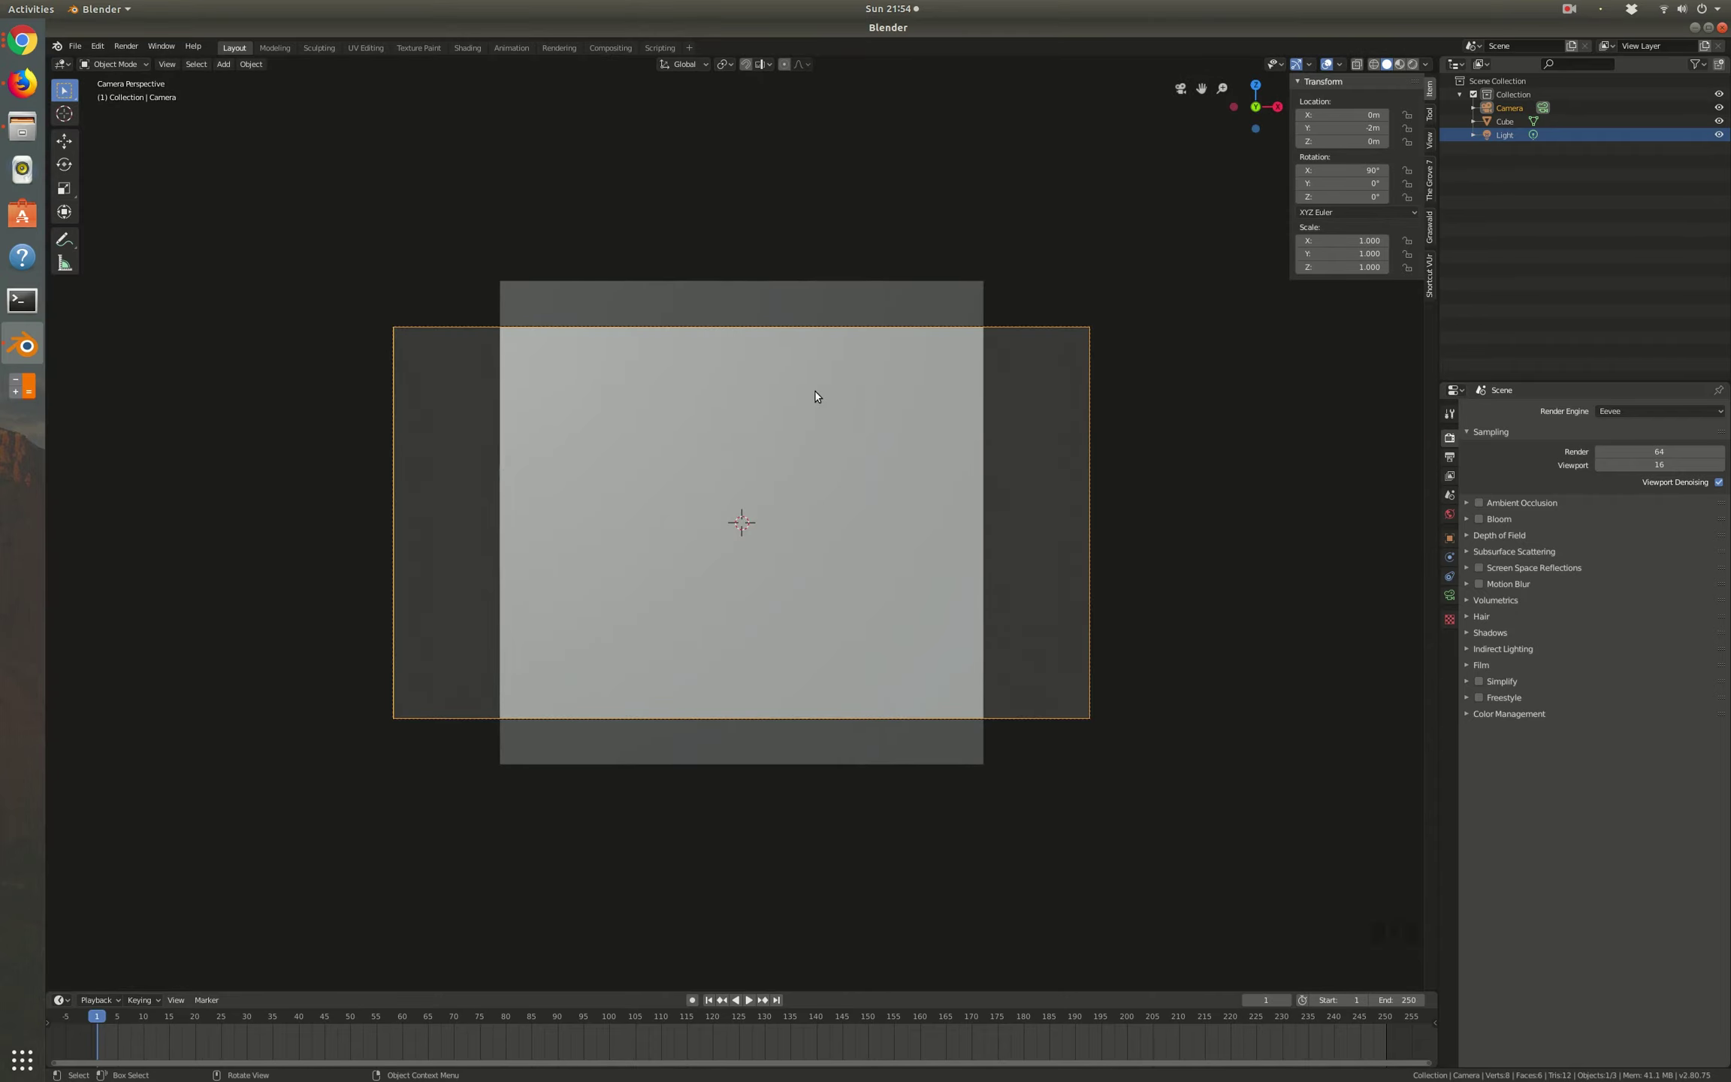
key(KP_7)
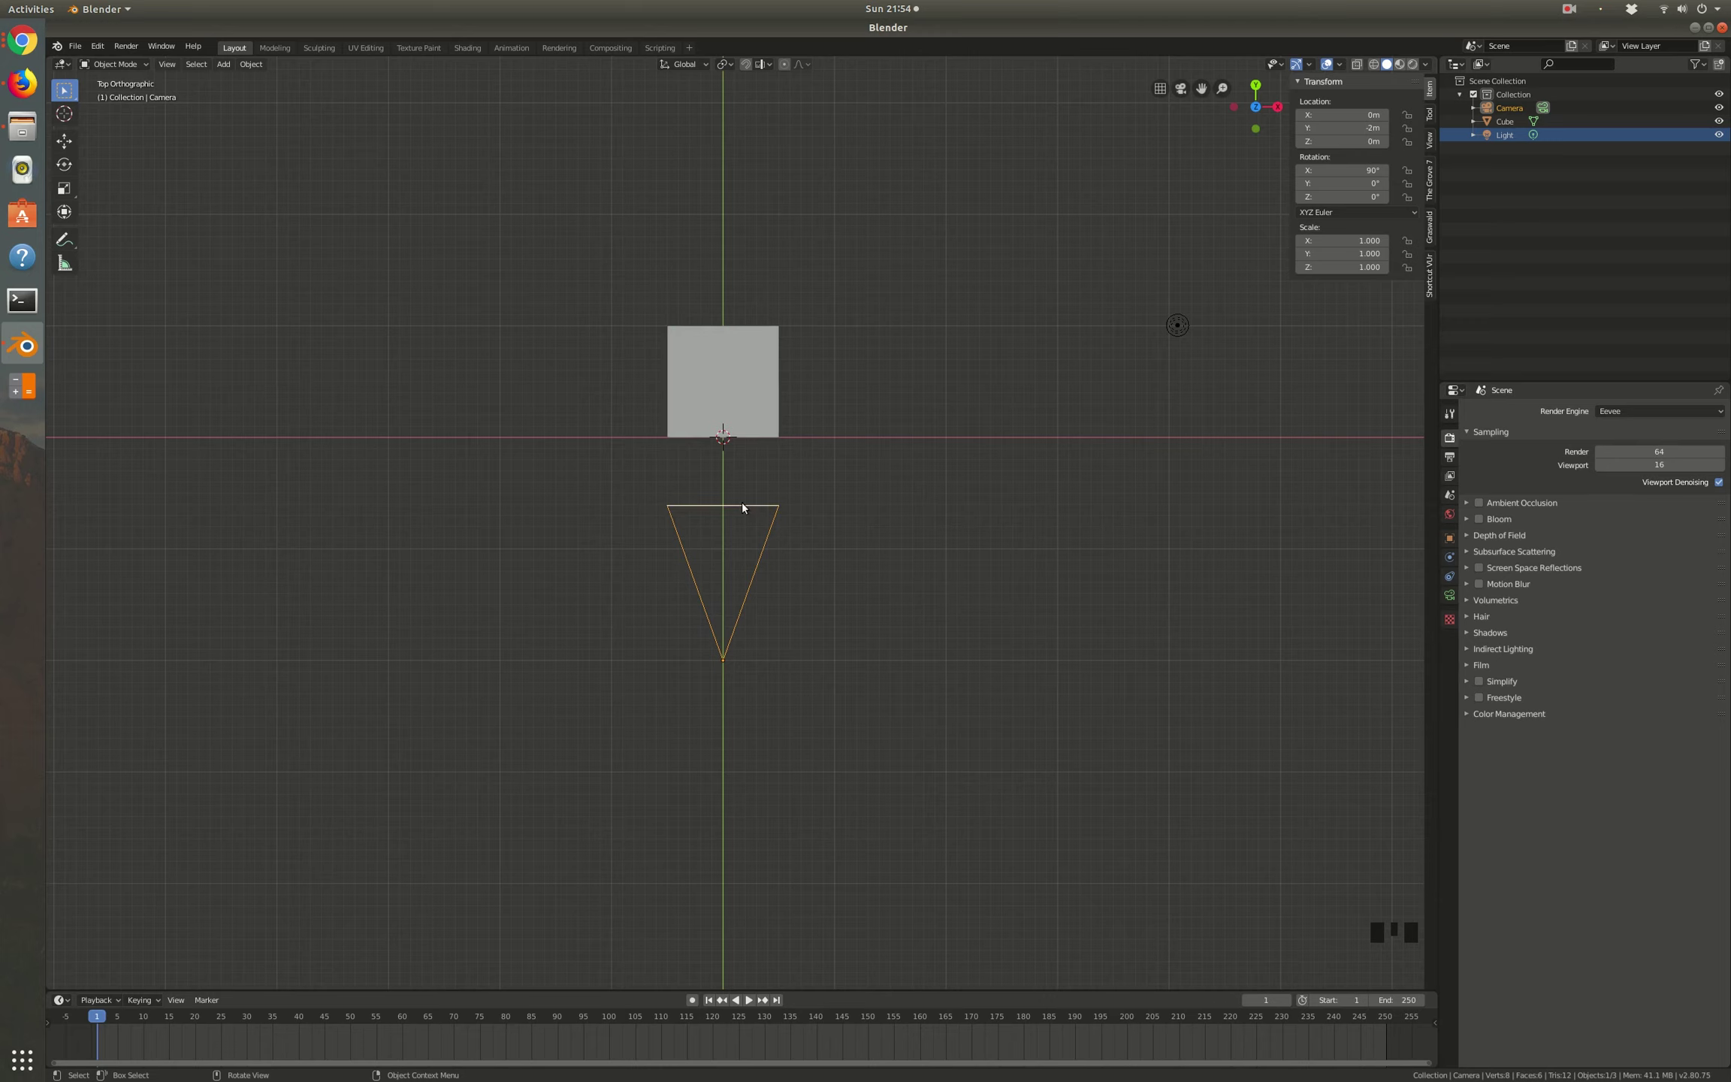
click(773, 538)
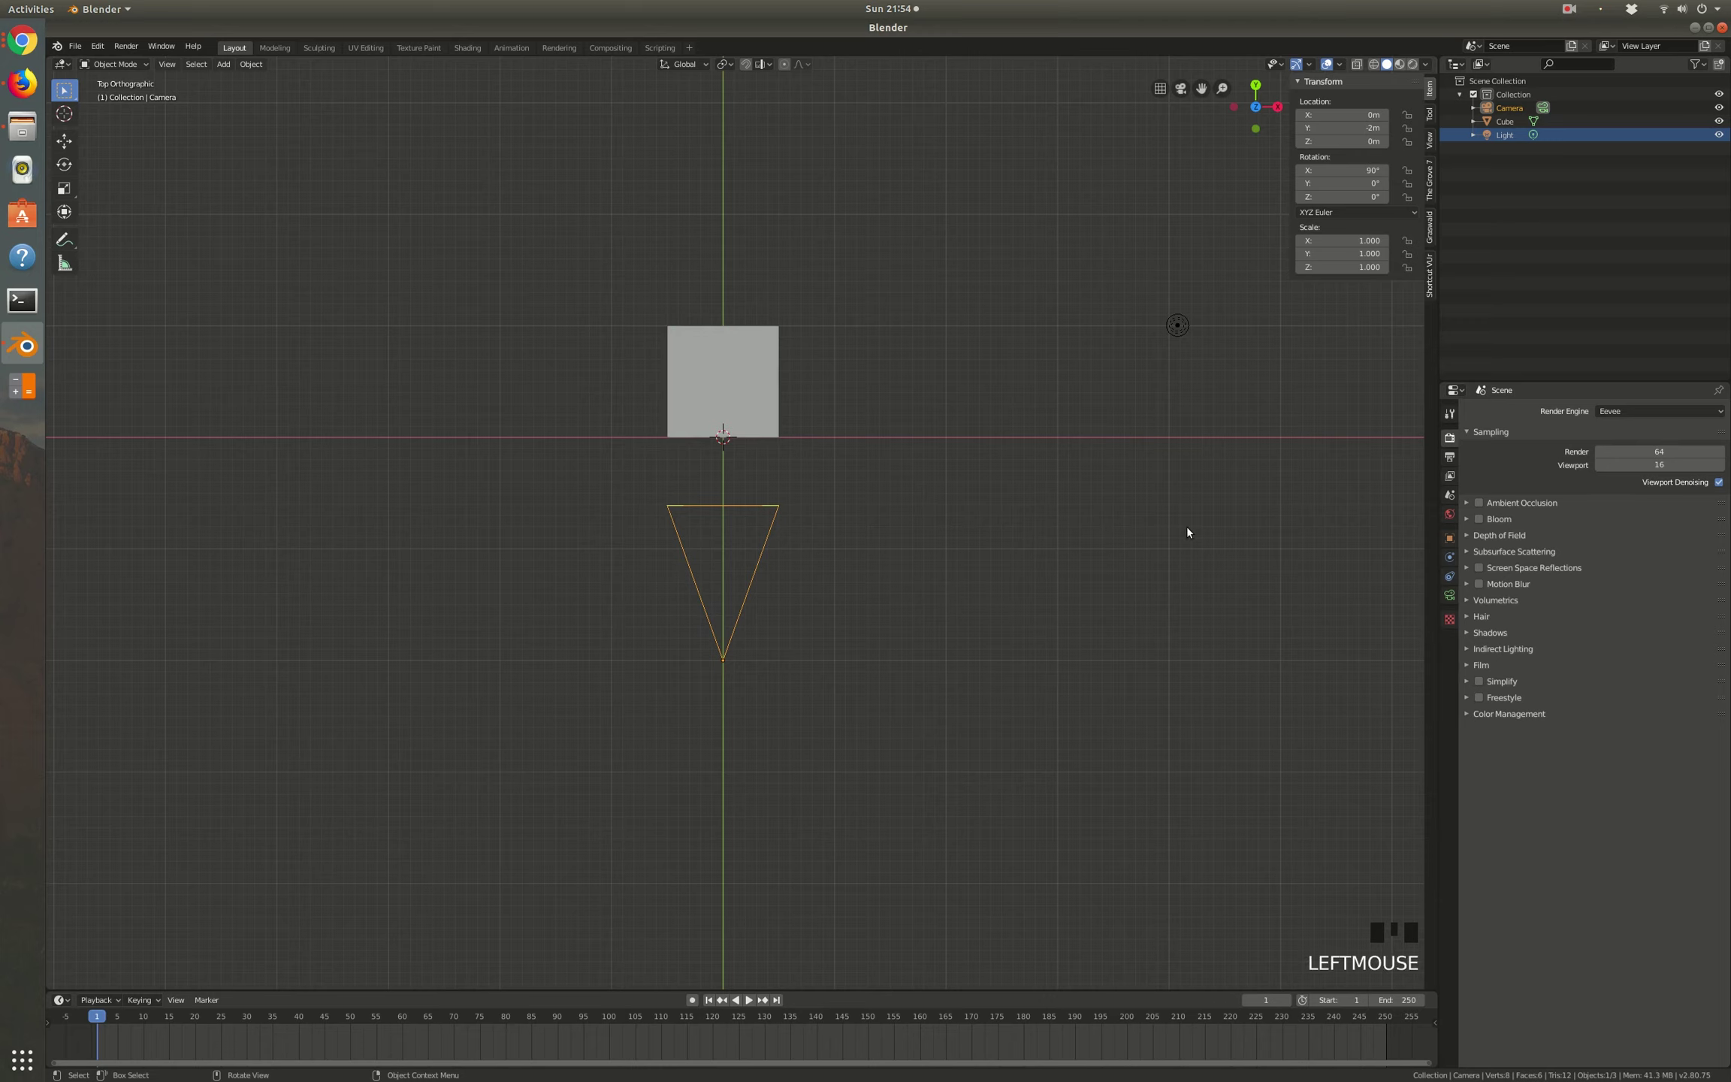
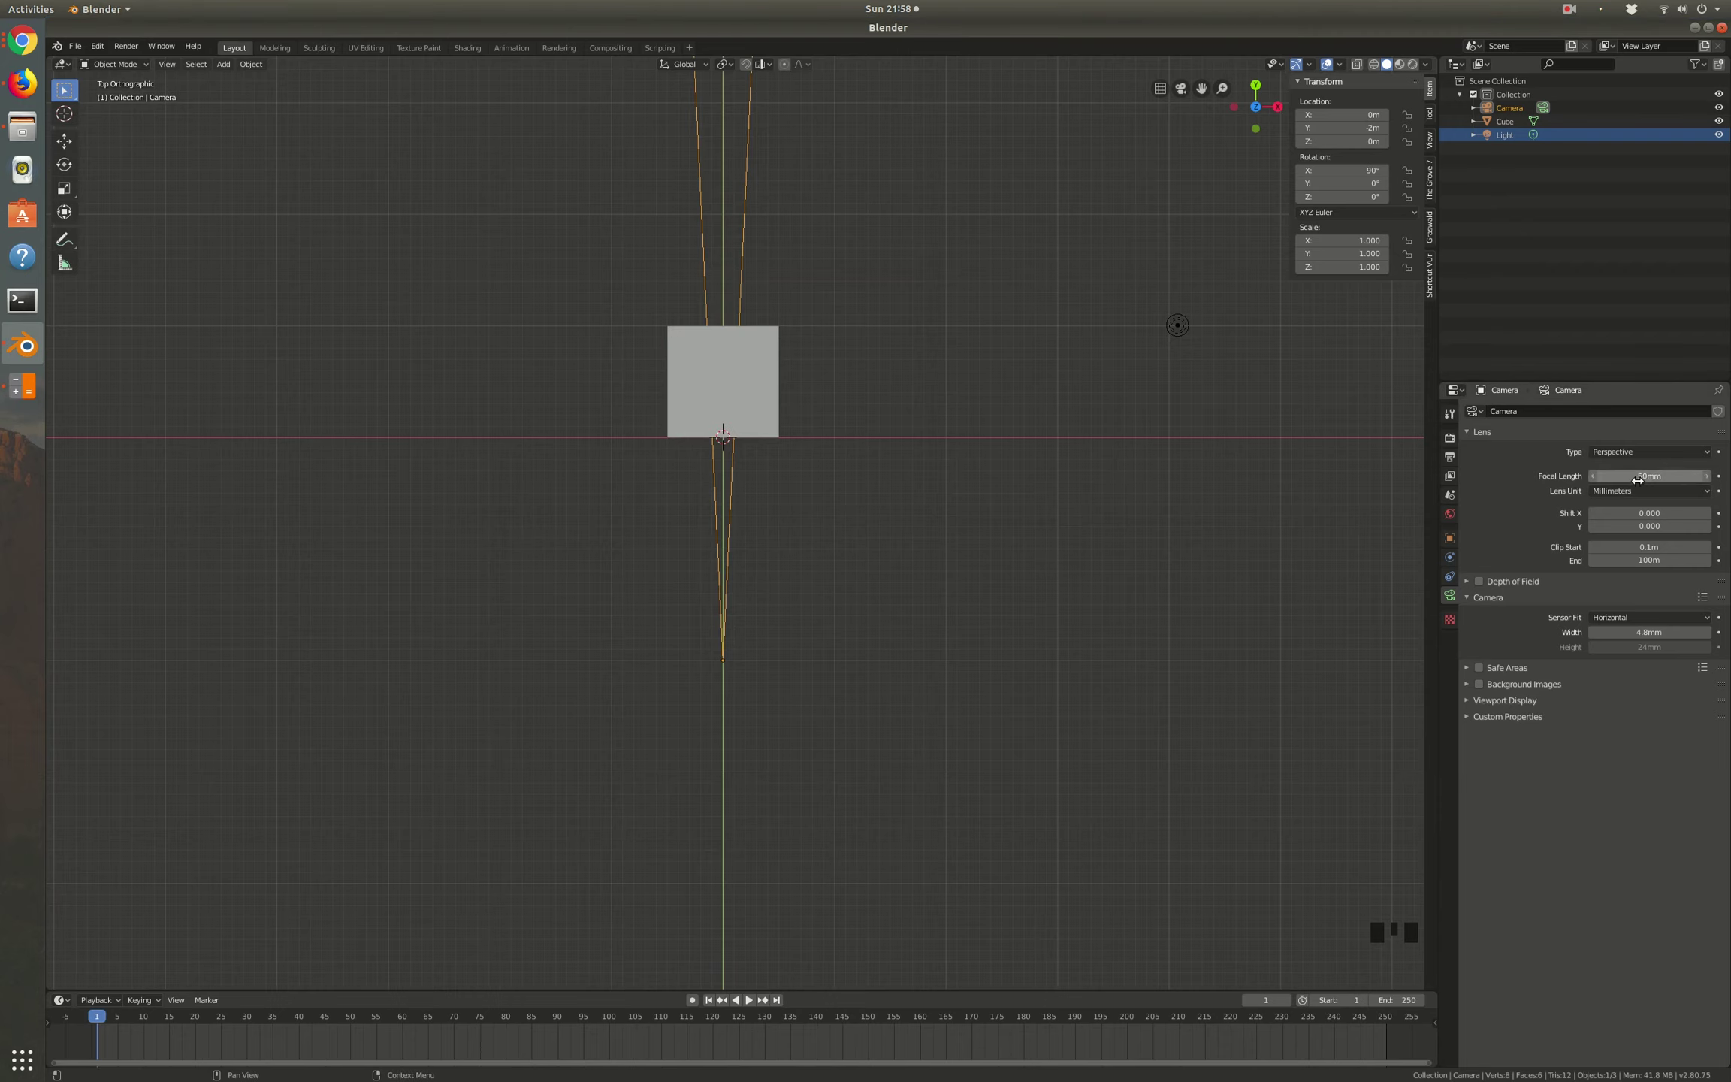
Step: Look through the camera so the cube's face appears in the camera frame
scroll(down, 3)
scroll(up, 3)
scroll(down, 3)
key(KP_0)
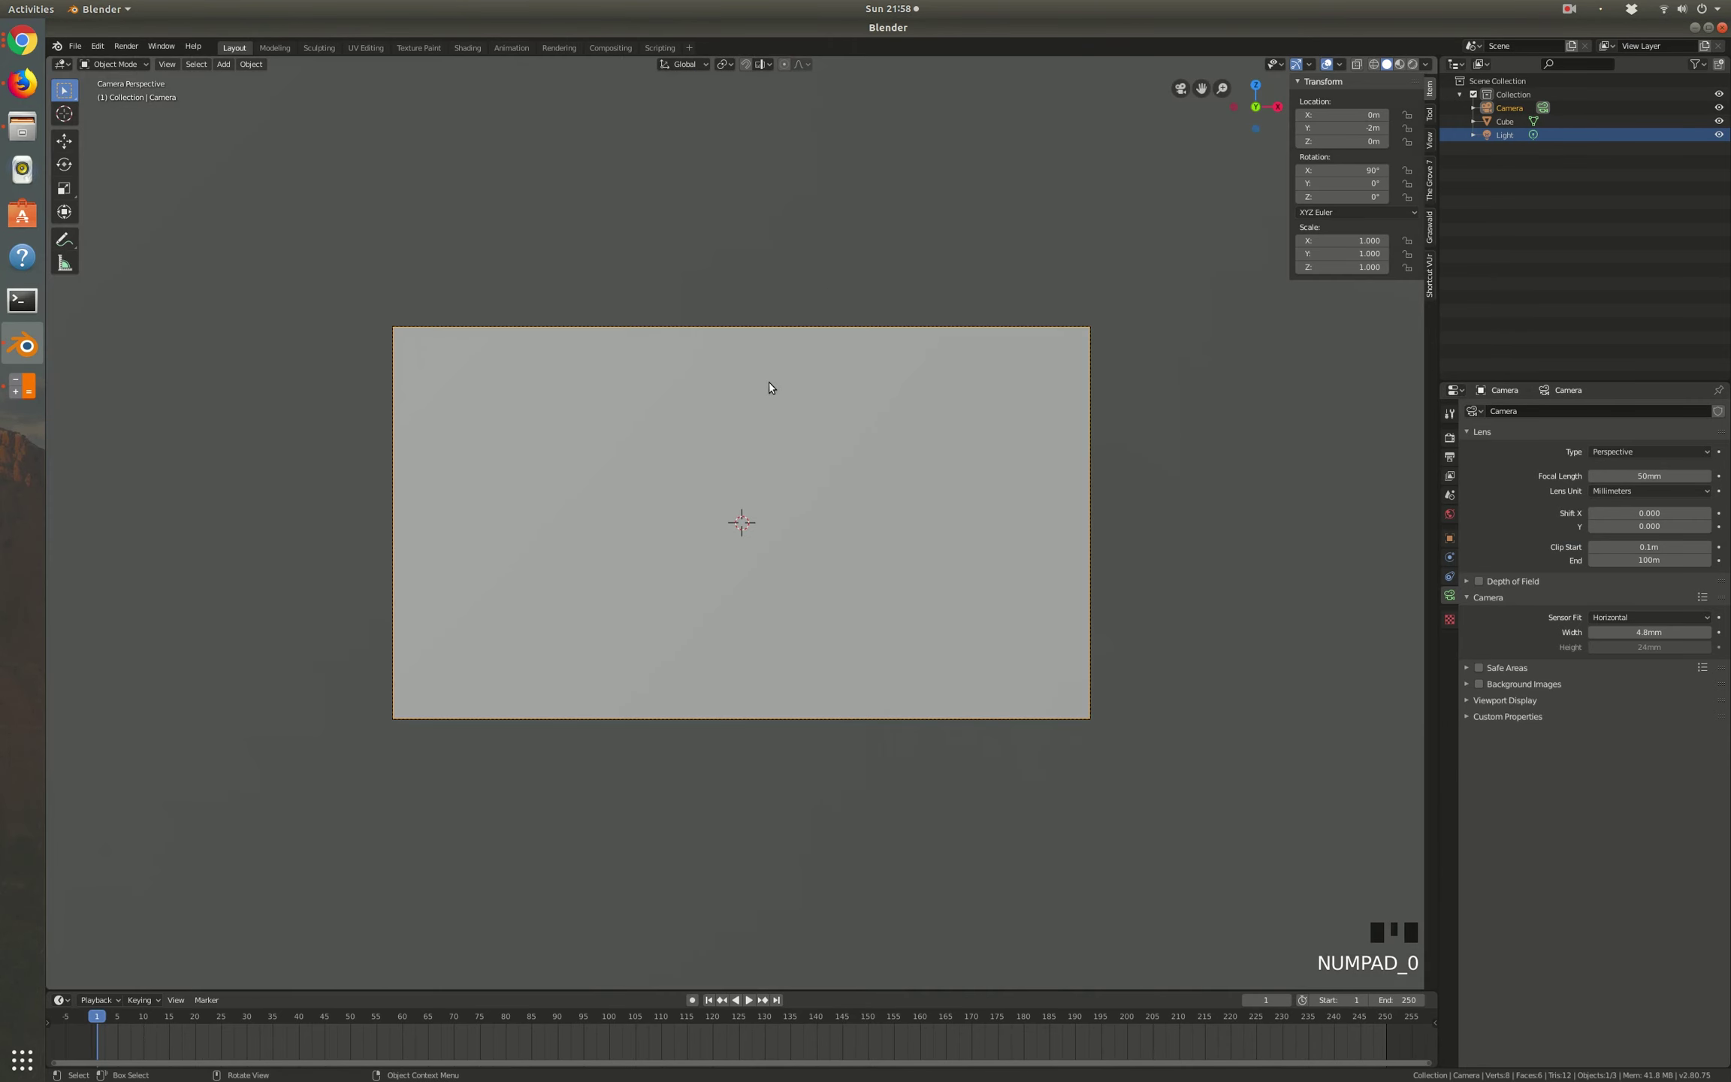
scroll(down, 3)
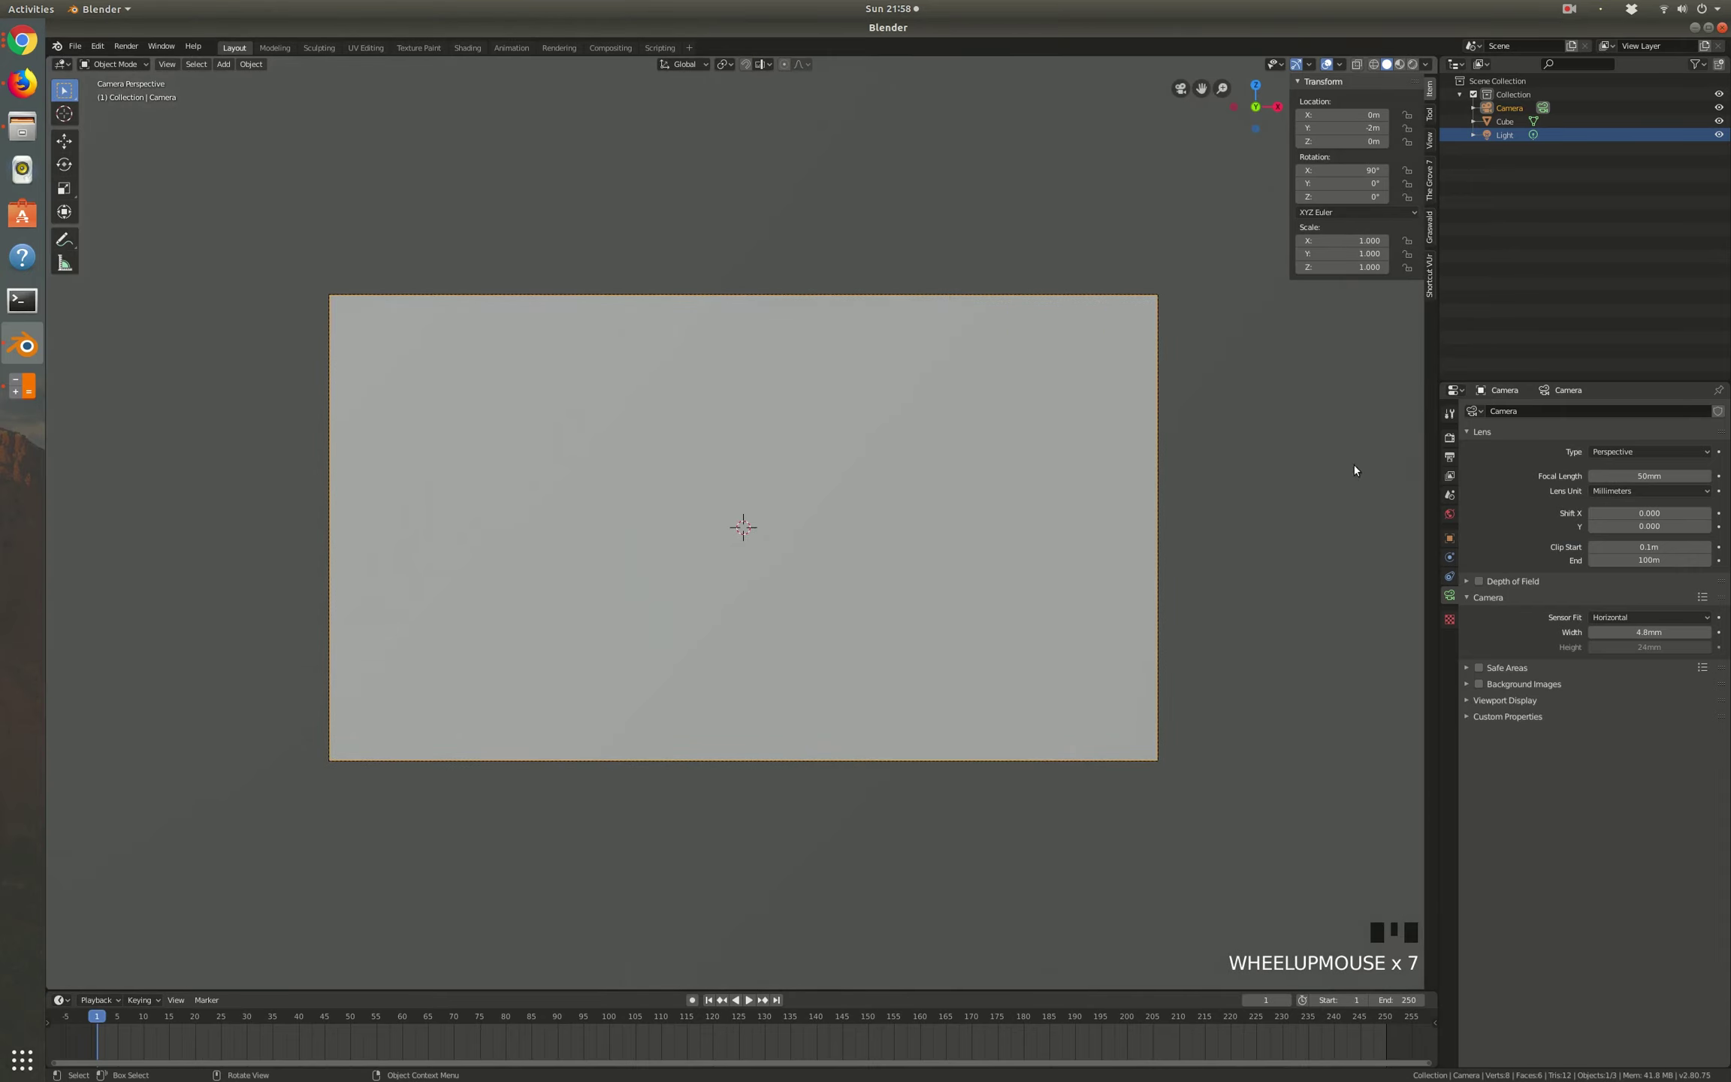
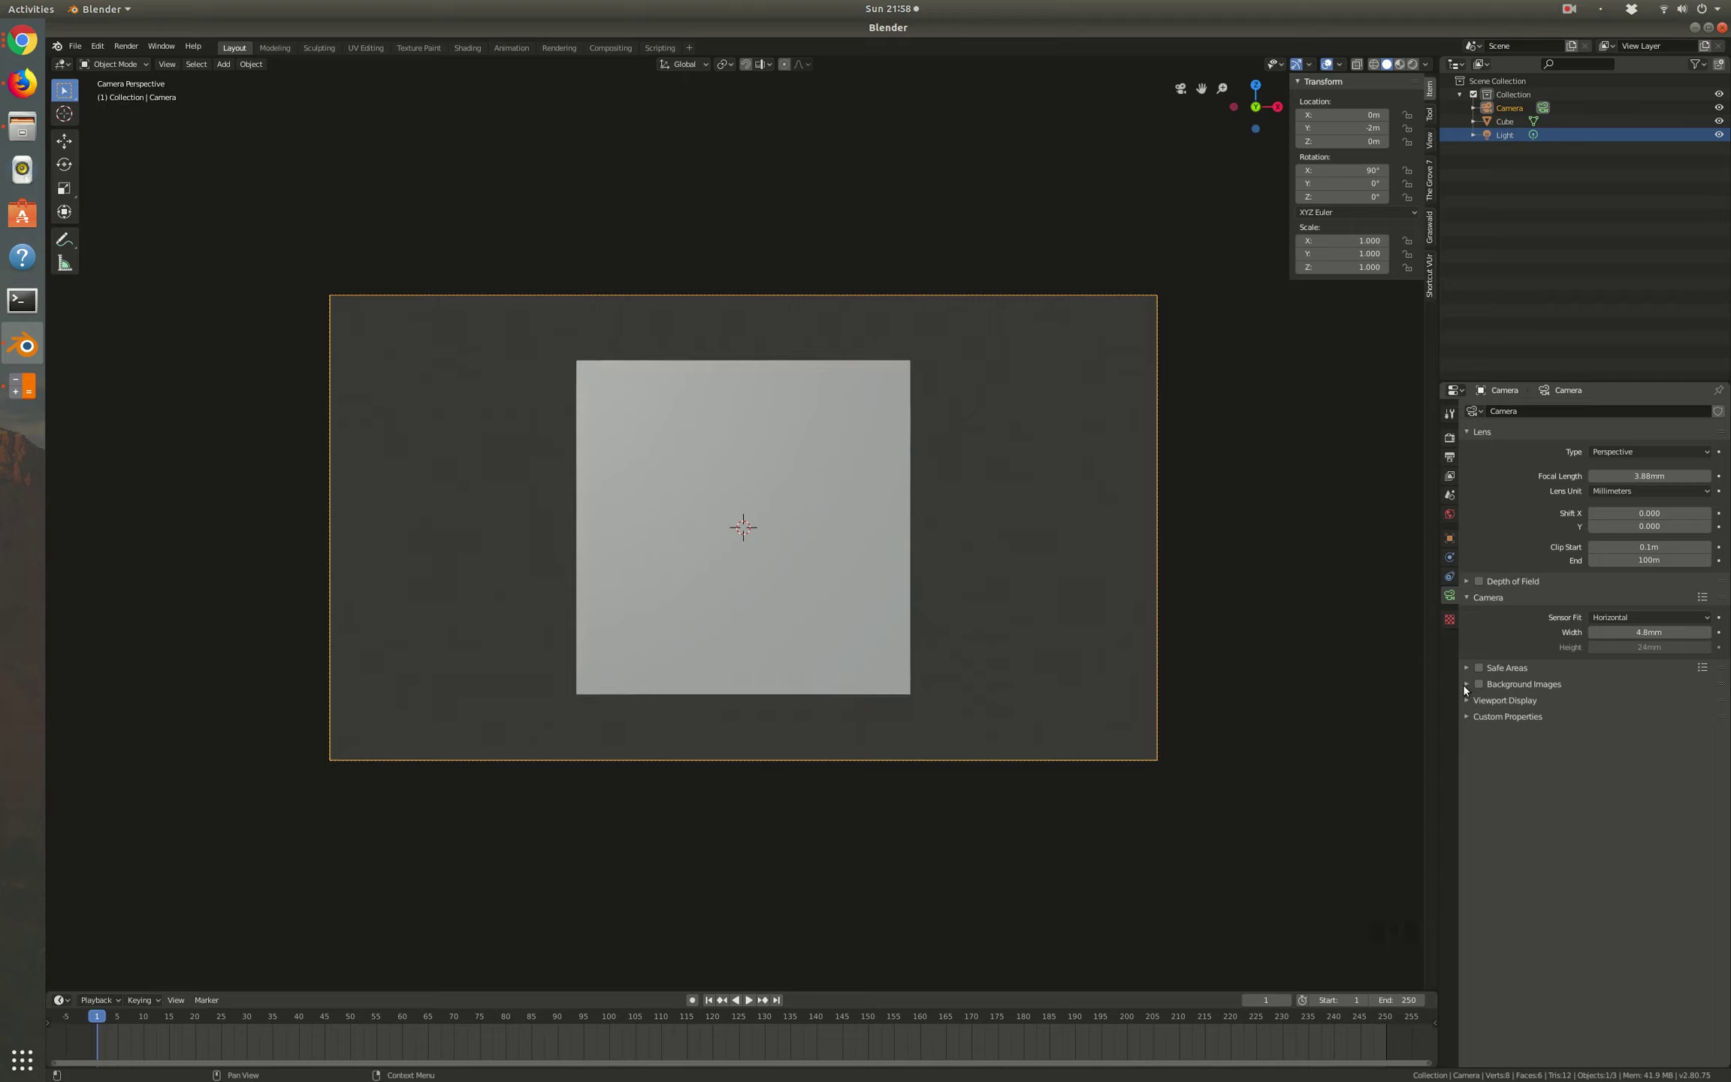
Step: Enable the camera's background image and show the cube as a see-through wireframe over the door photo
click(1469, 683)
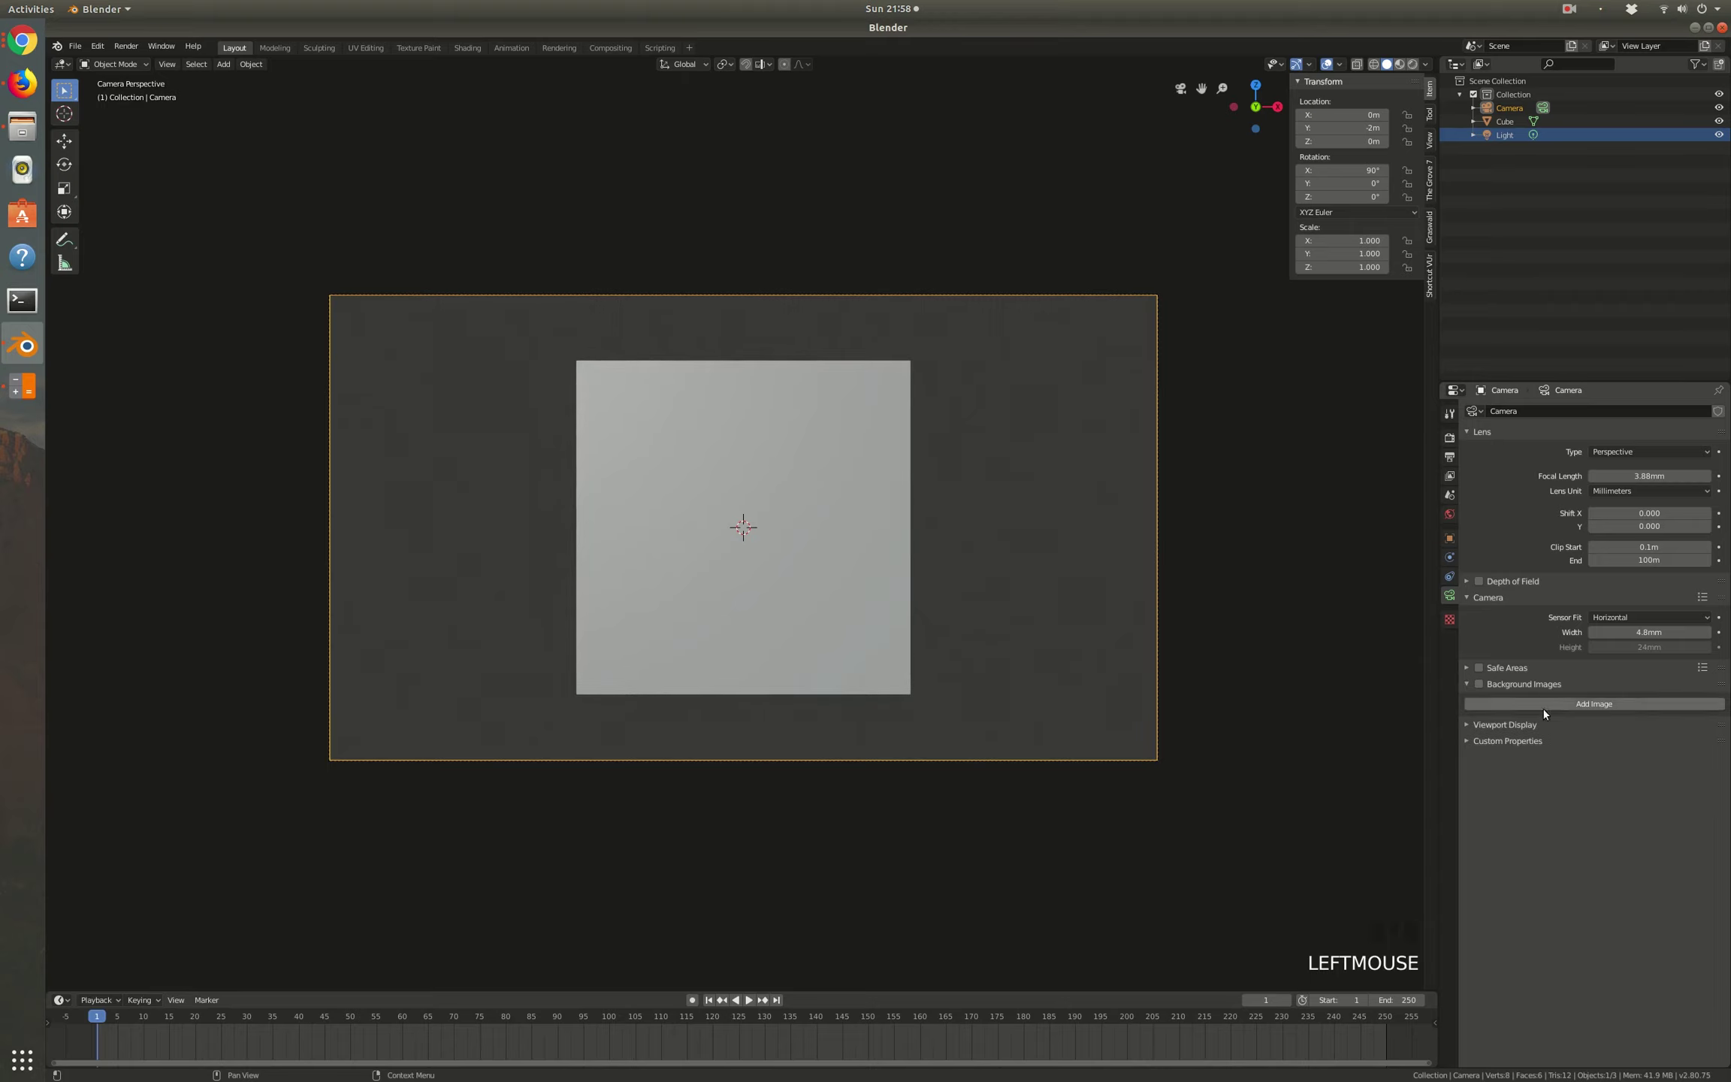
click(1485, 685)
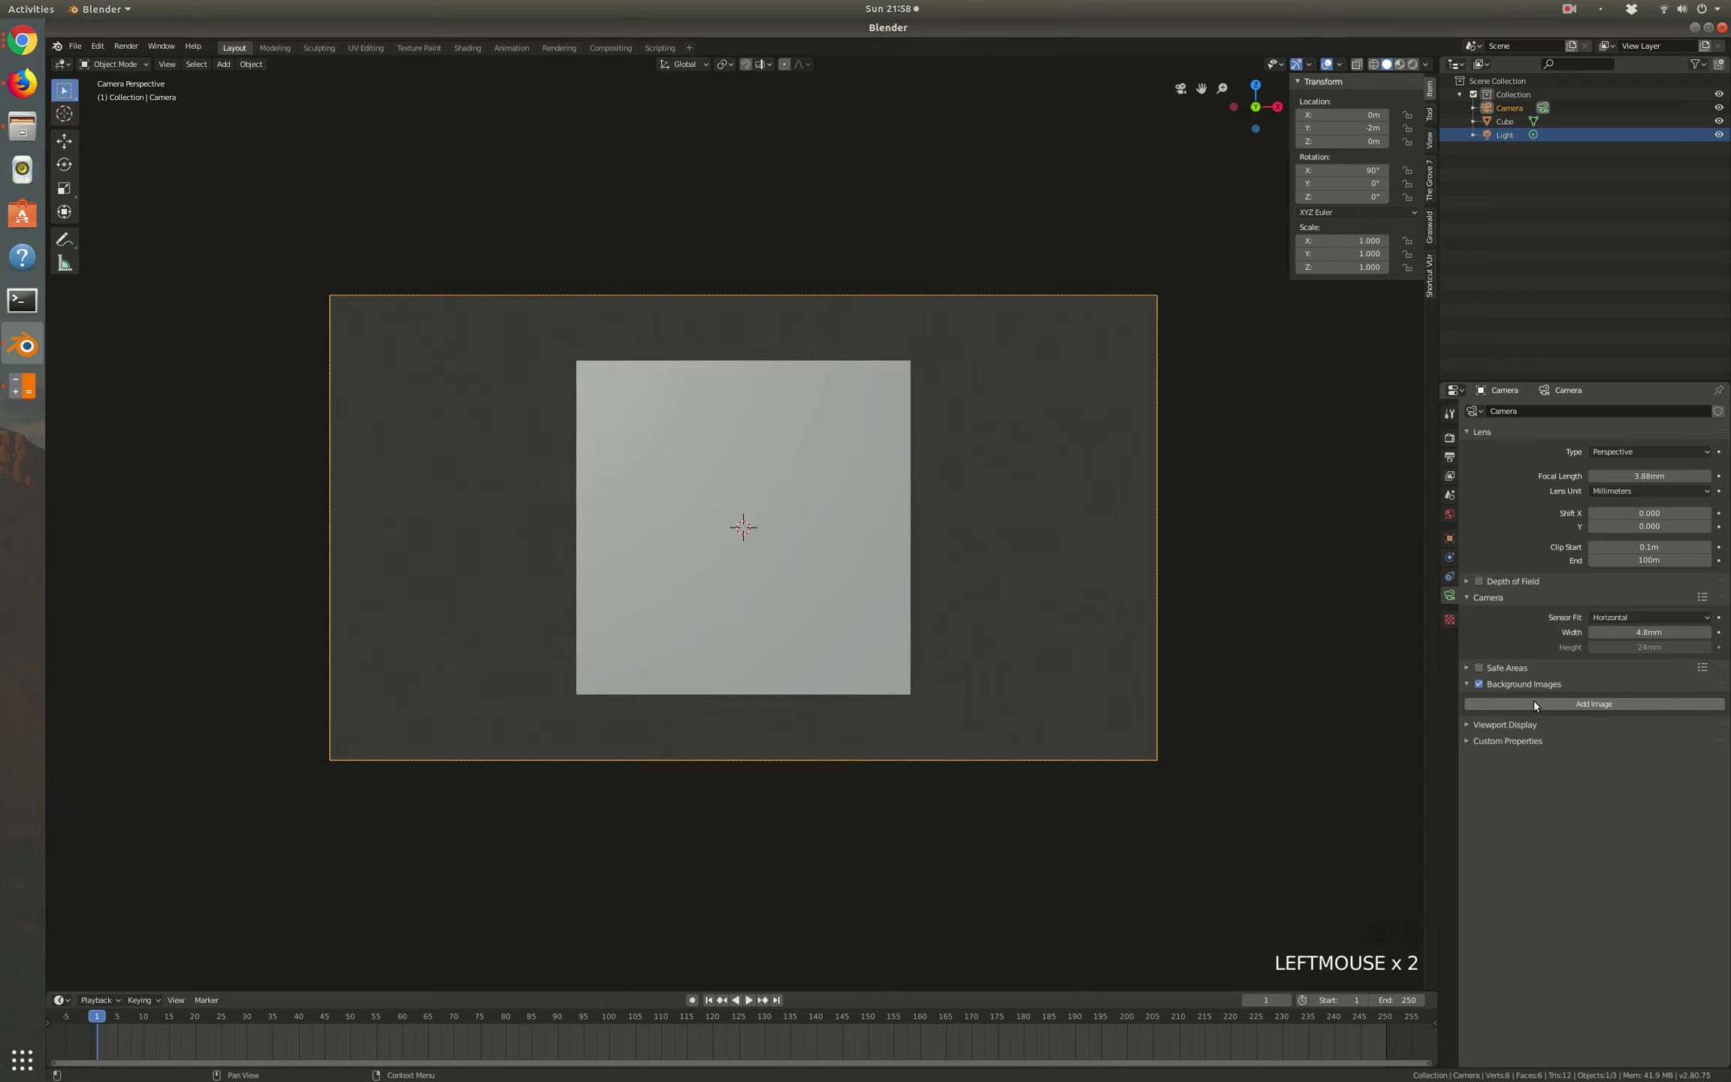
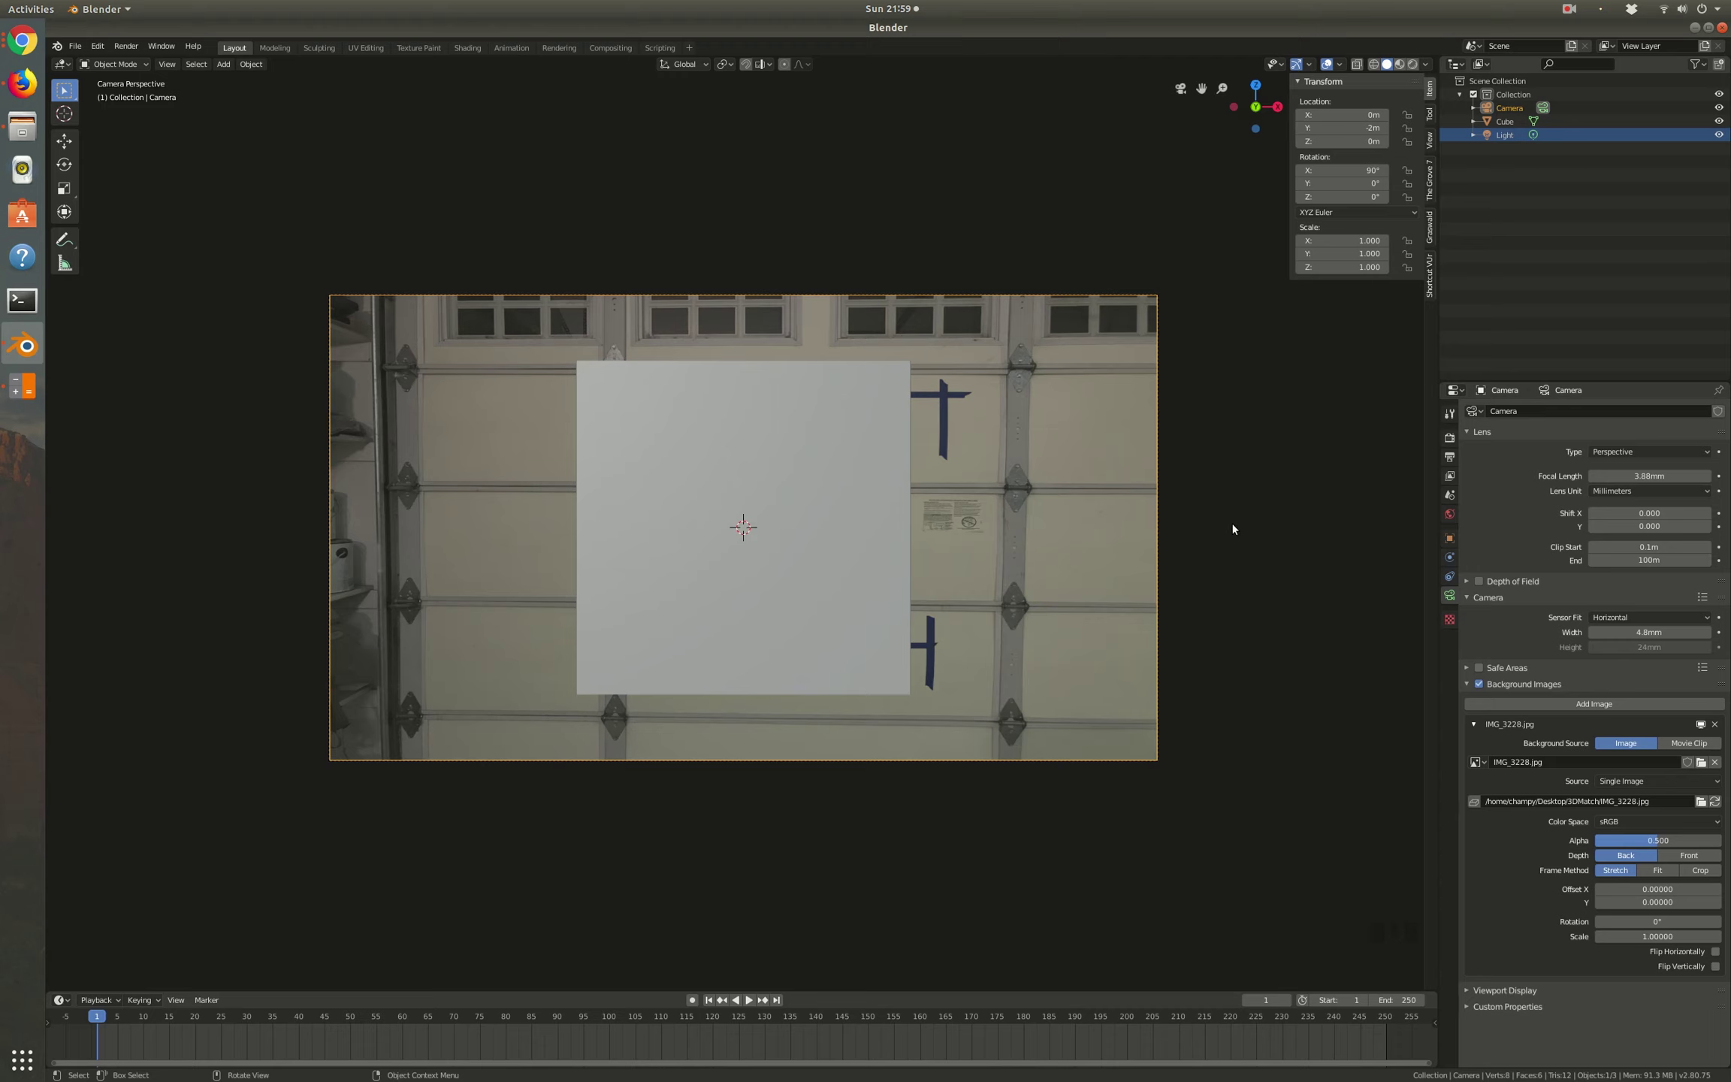
key(z)
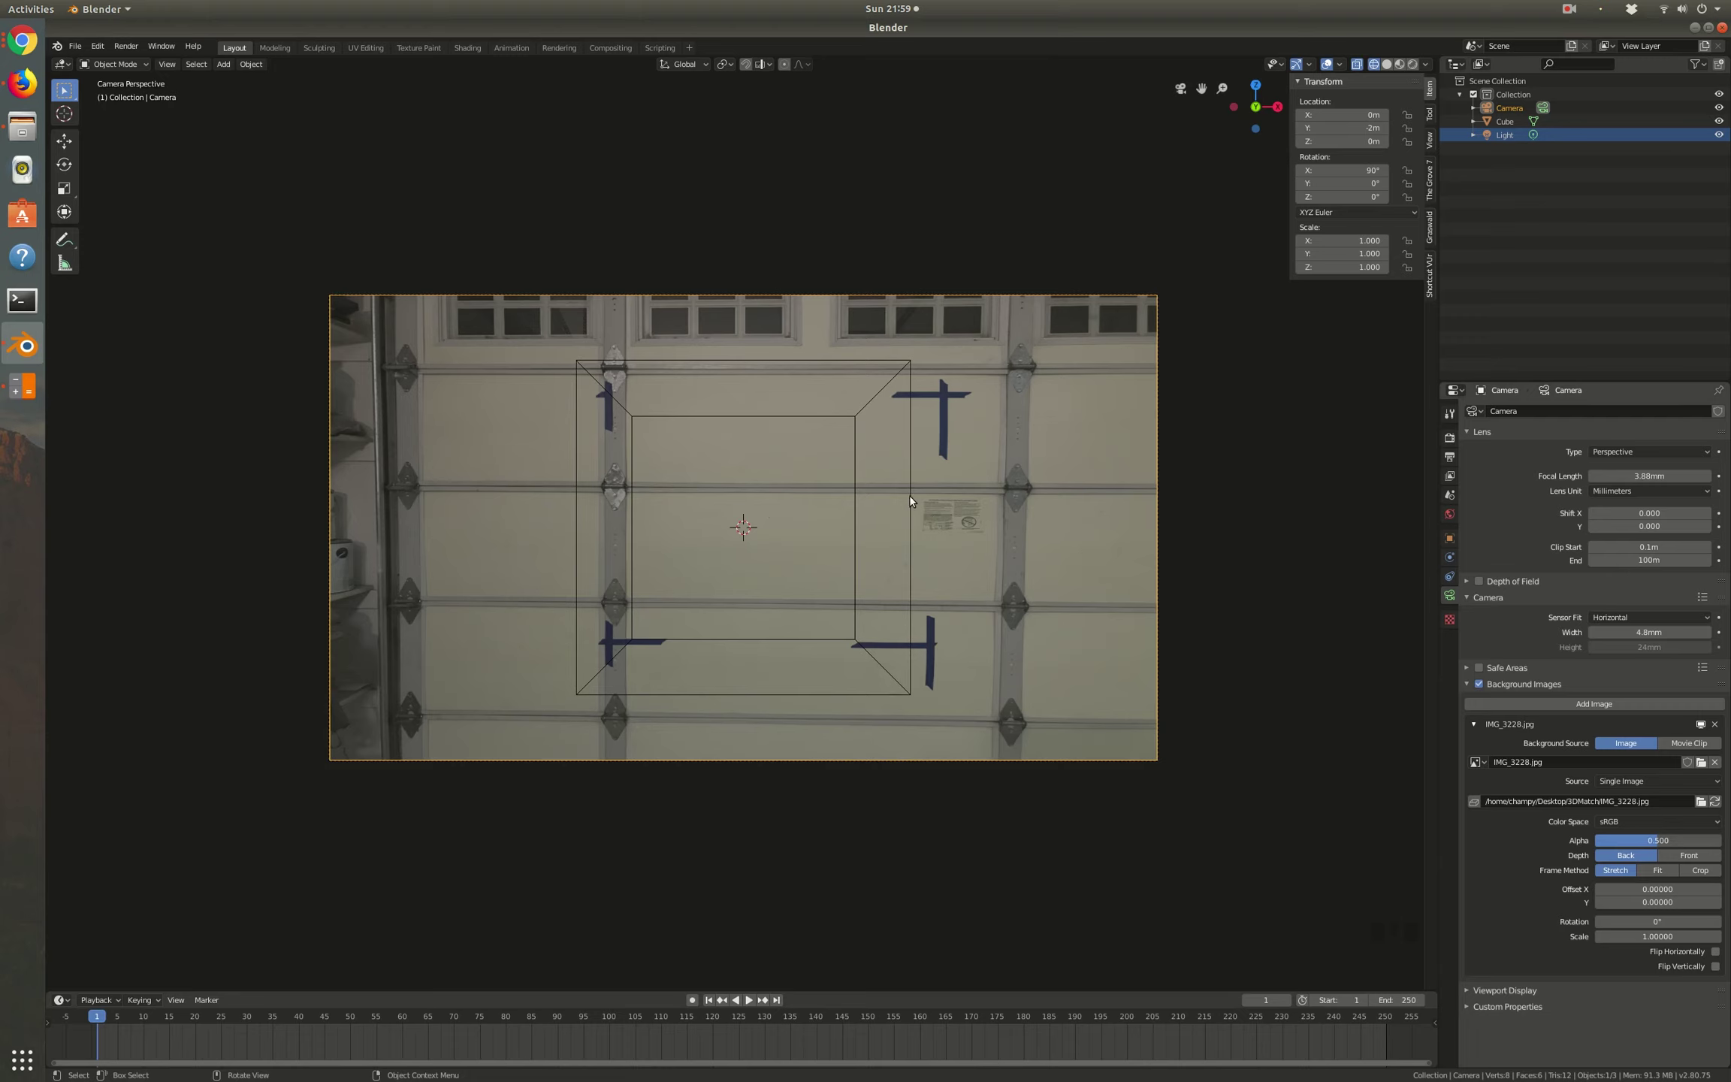
Step: Select the cube and start moving it toward the tape marks in the photo
click(915, 502)
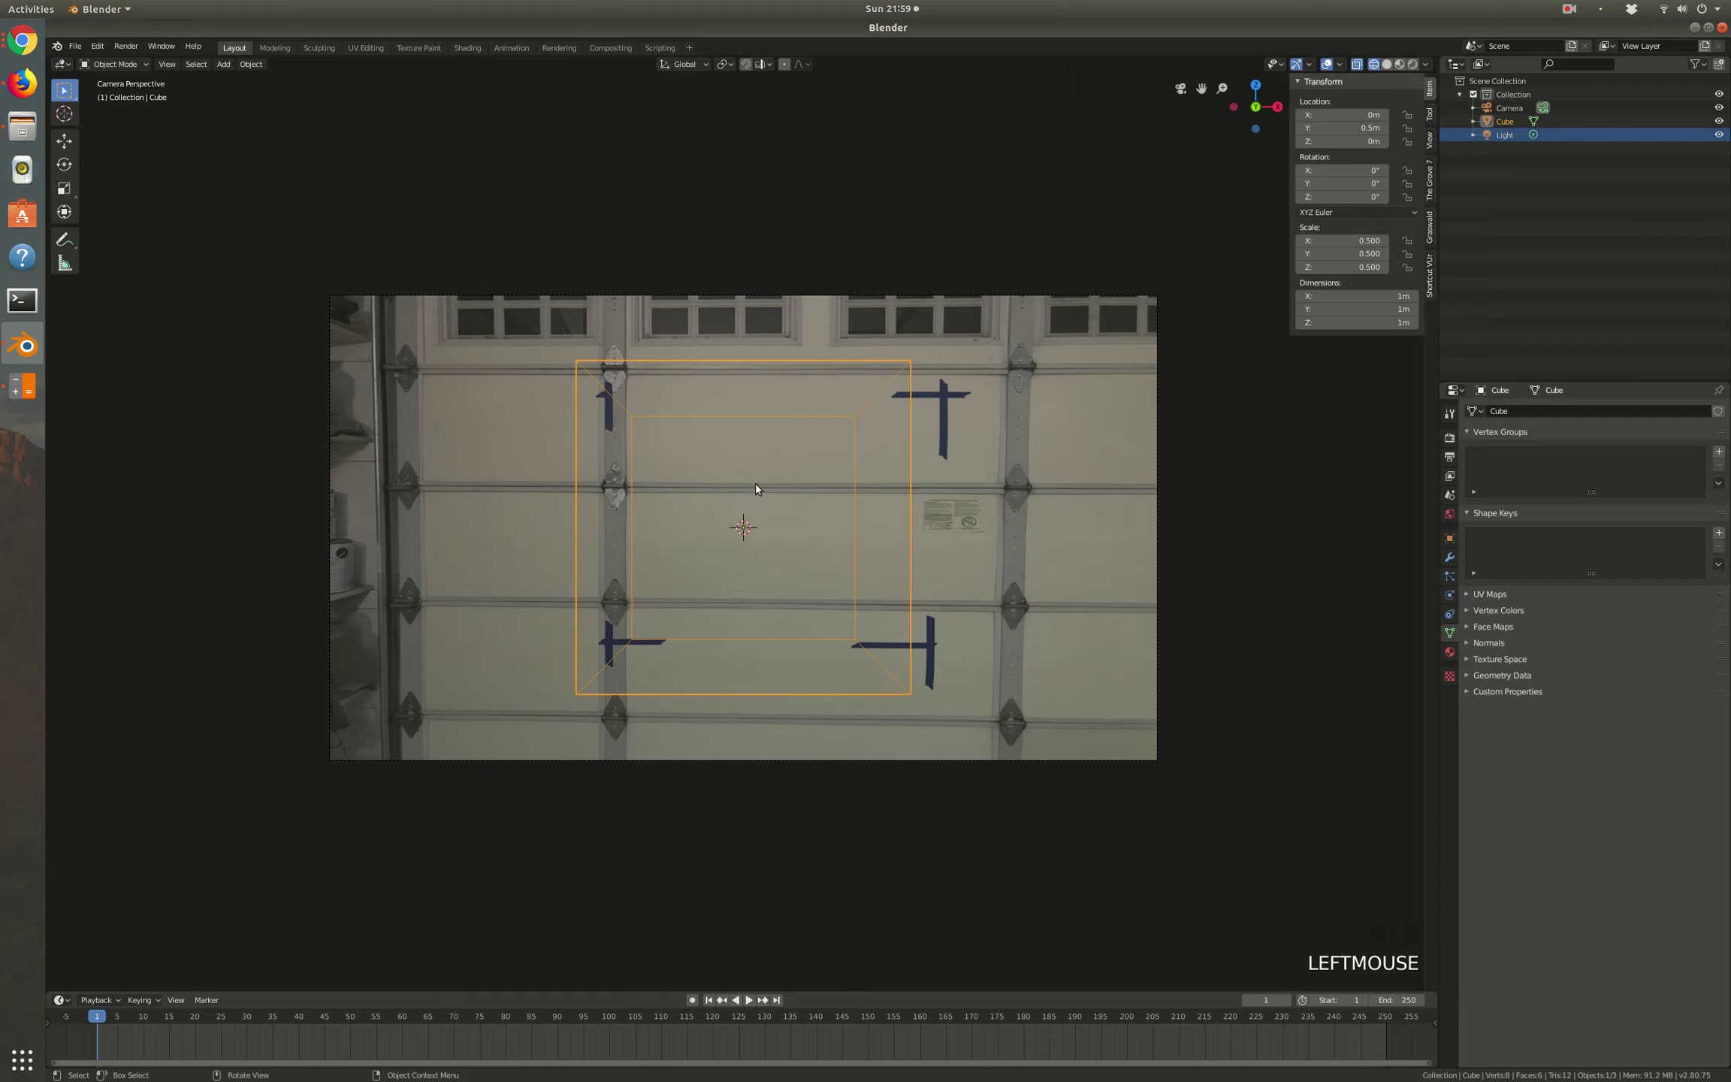
key(g)
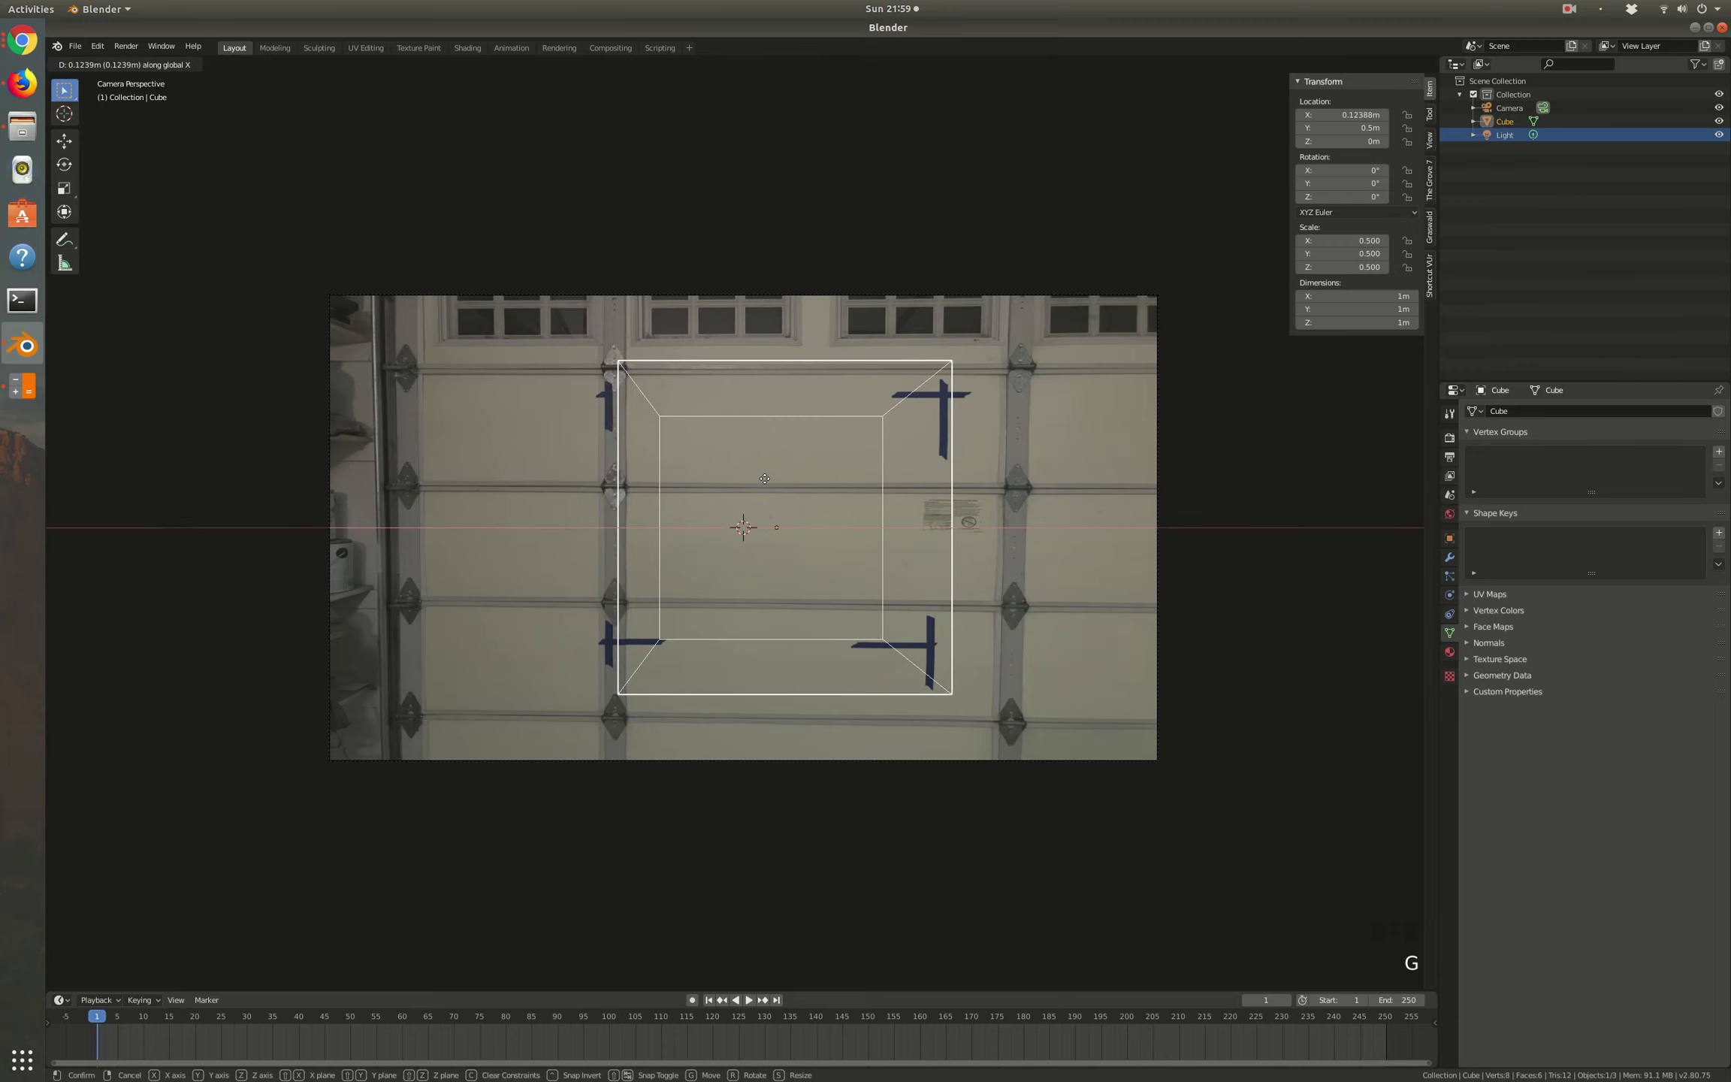
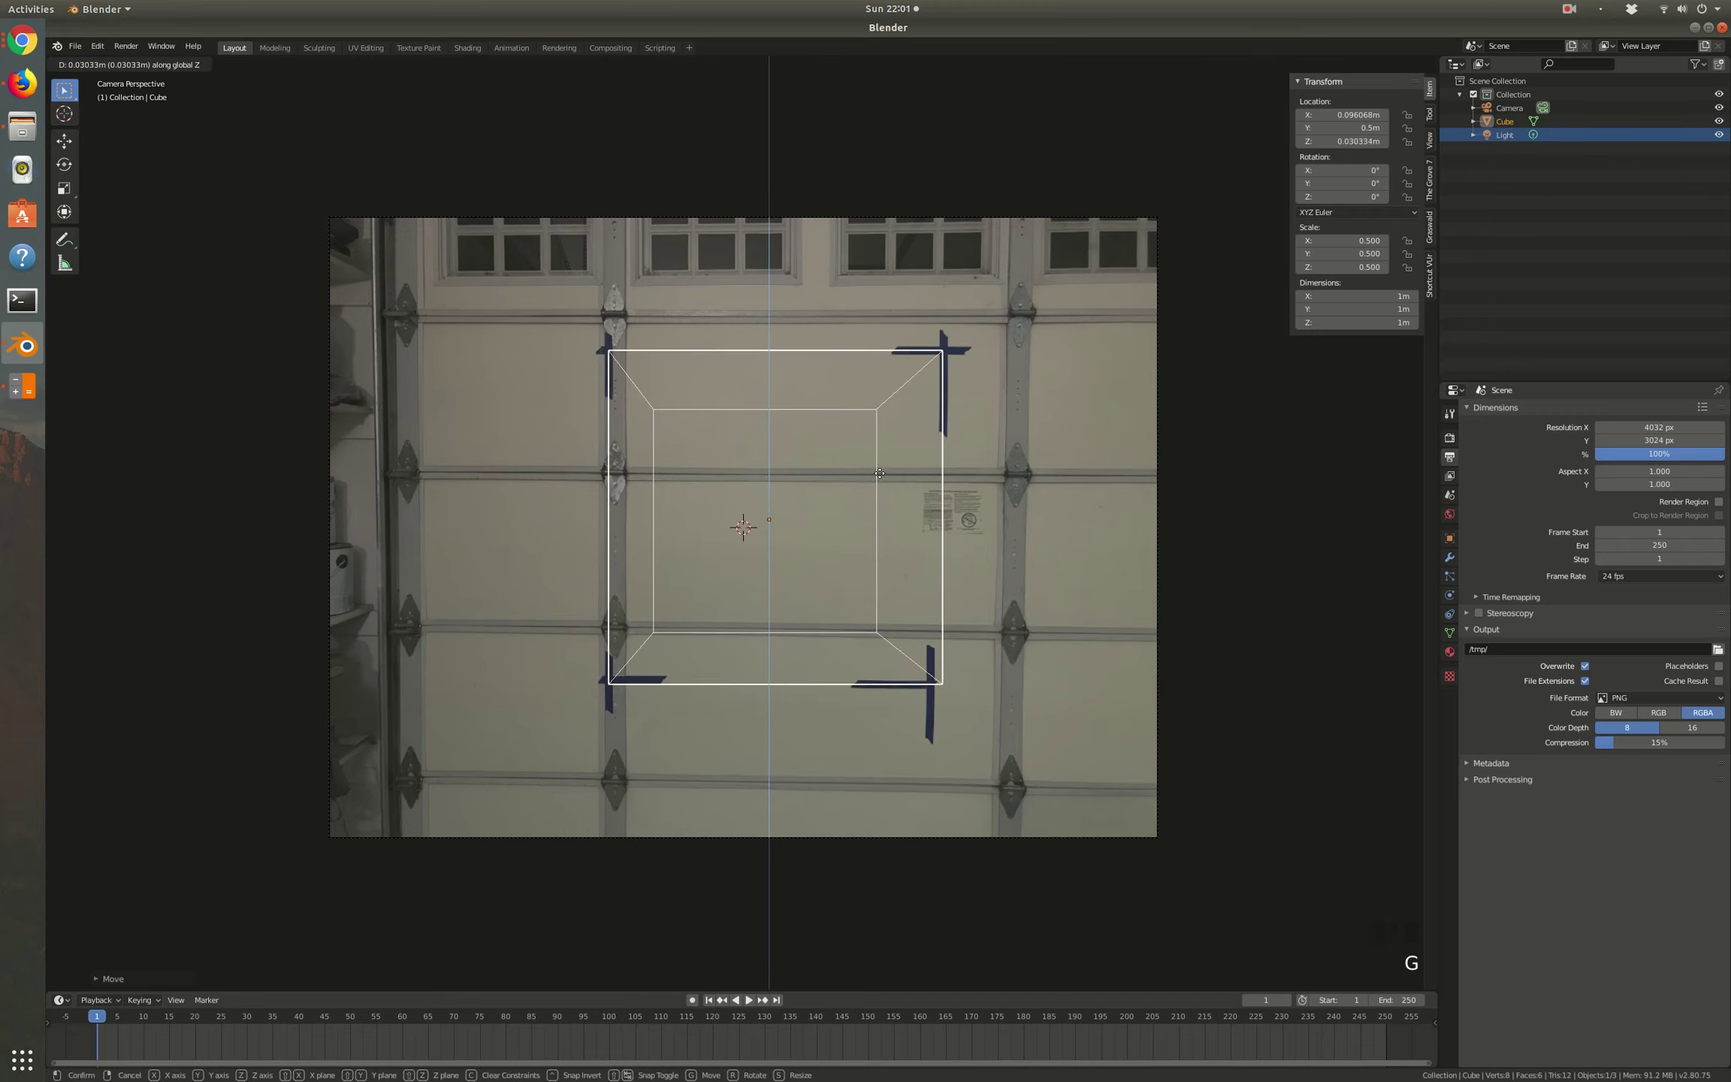
Step: Move the cube sideways to about X 0.099 m, Z 0.023 m and check its outline against the taped corner marks
key(g)
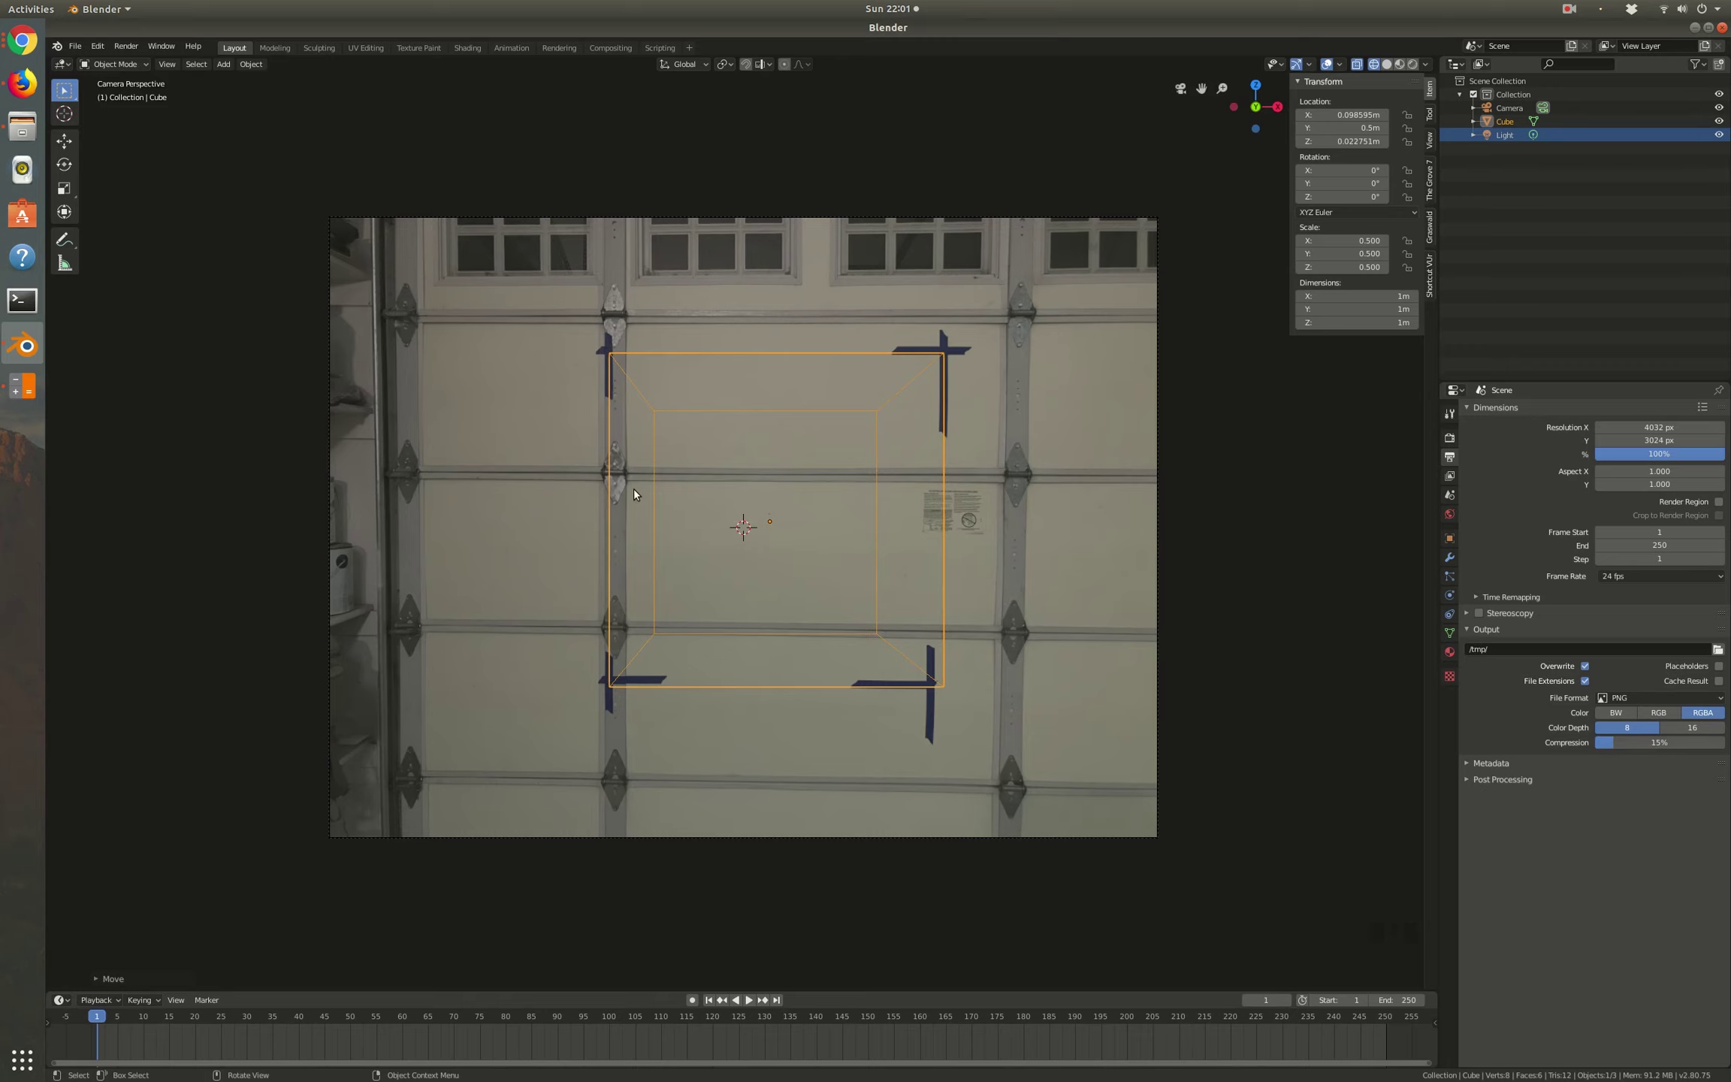
scroll(up, 3)
scroll(up, 3)
scroll(down, 3)
scroll(up, 3)
scroll(up, 3)
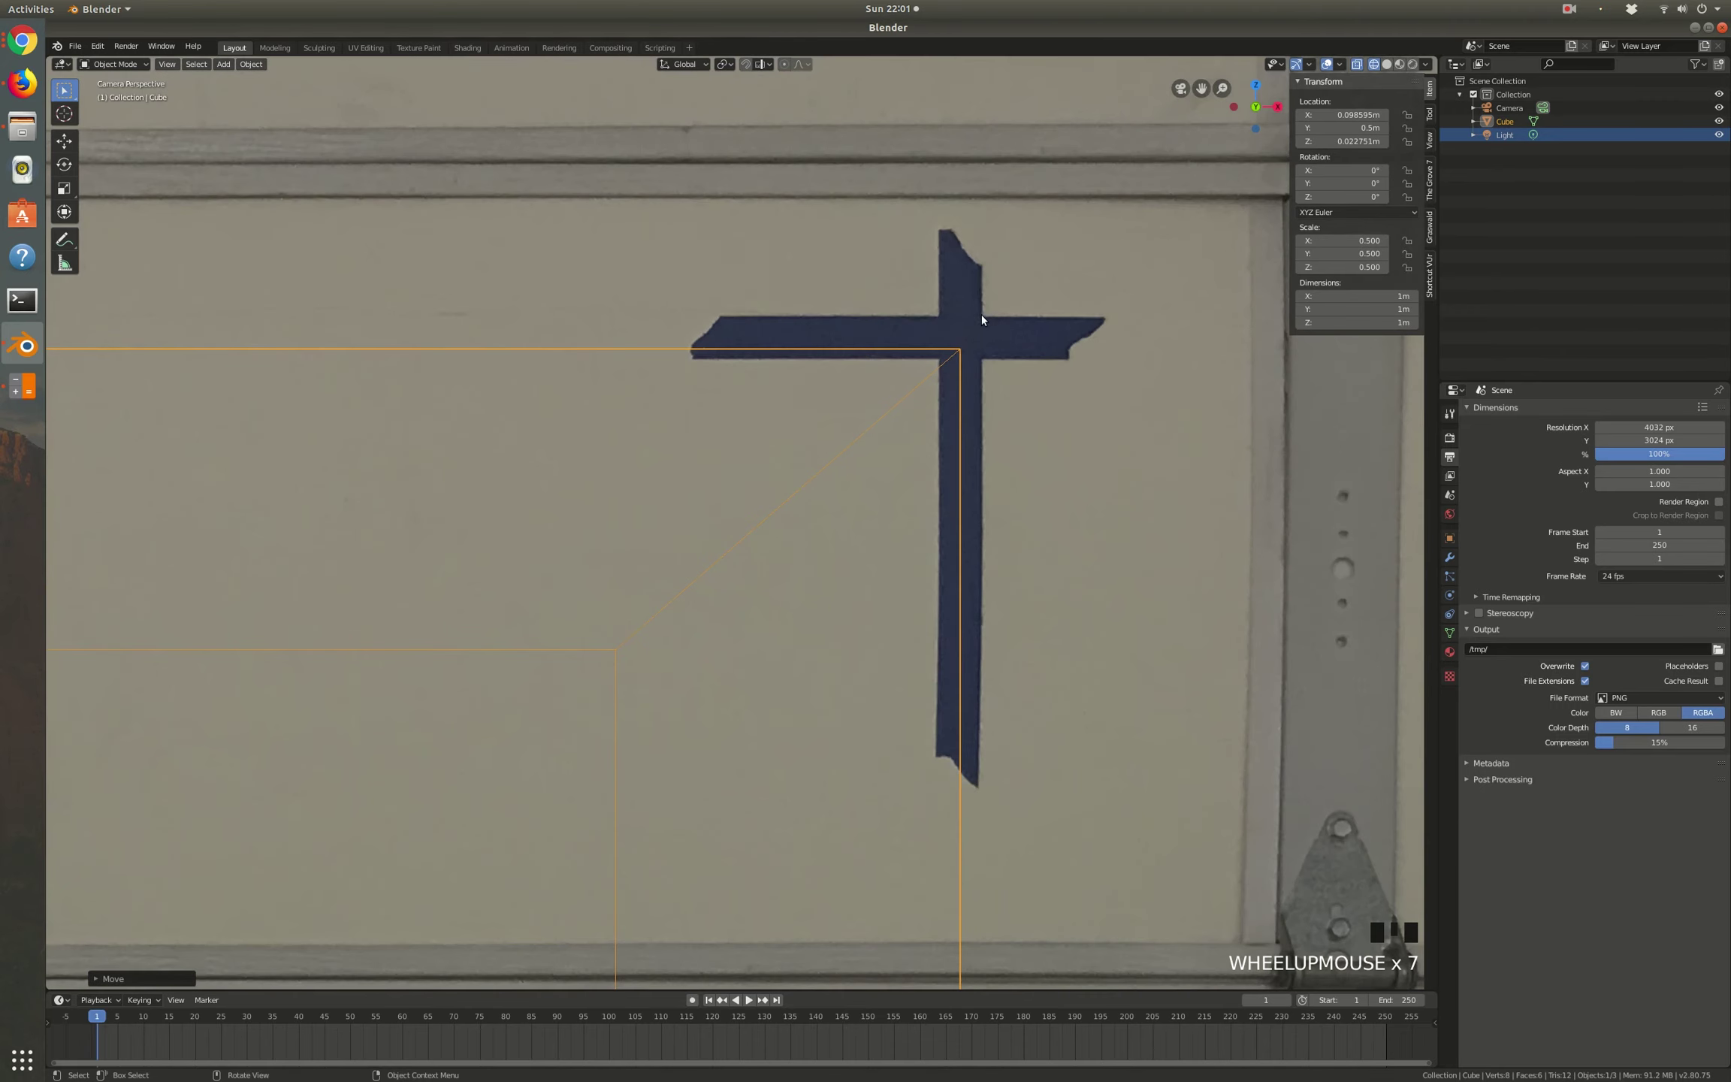
scroll(down, 3)
scroll(up, 3)
scroll(down, 3)
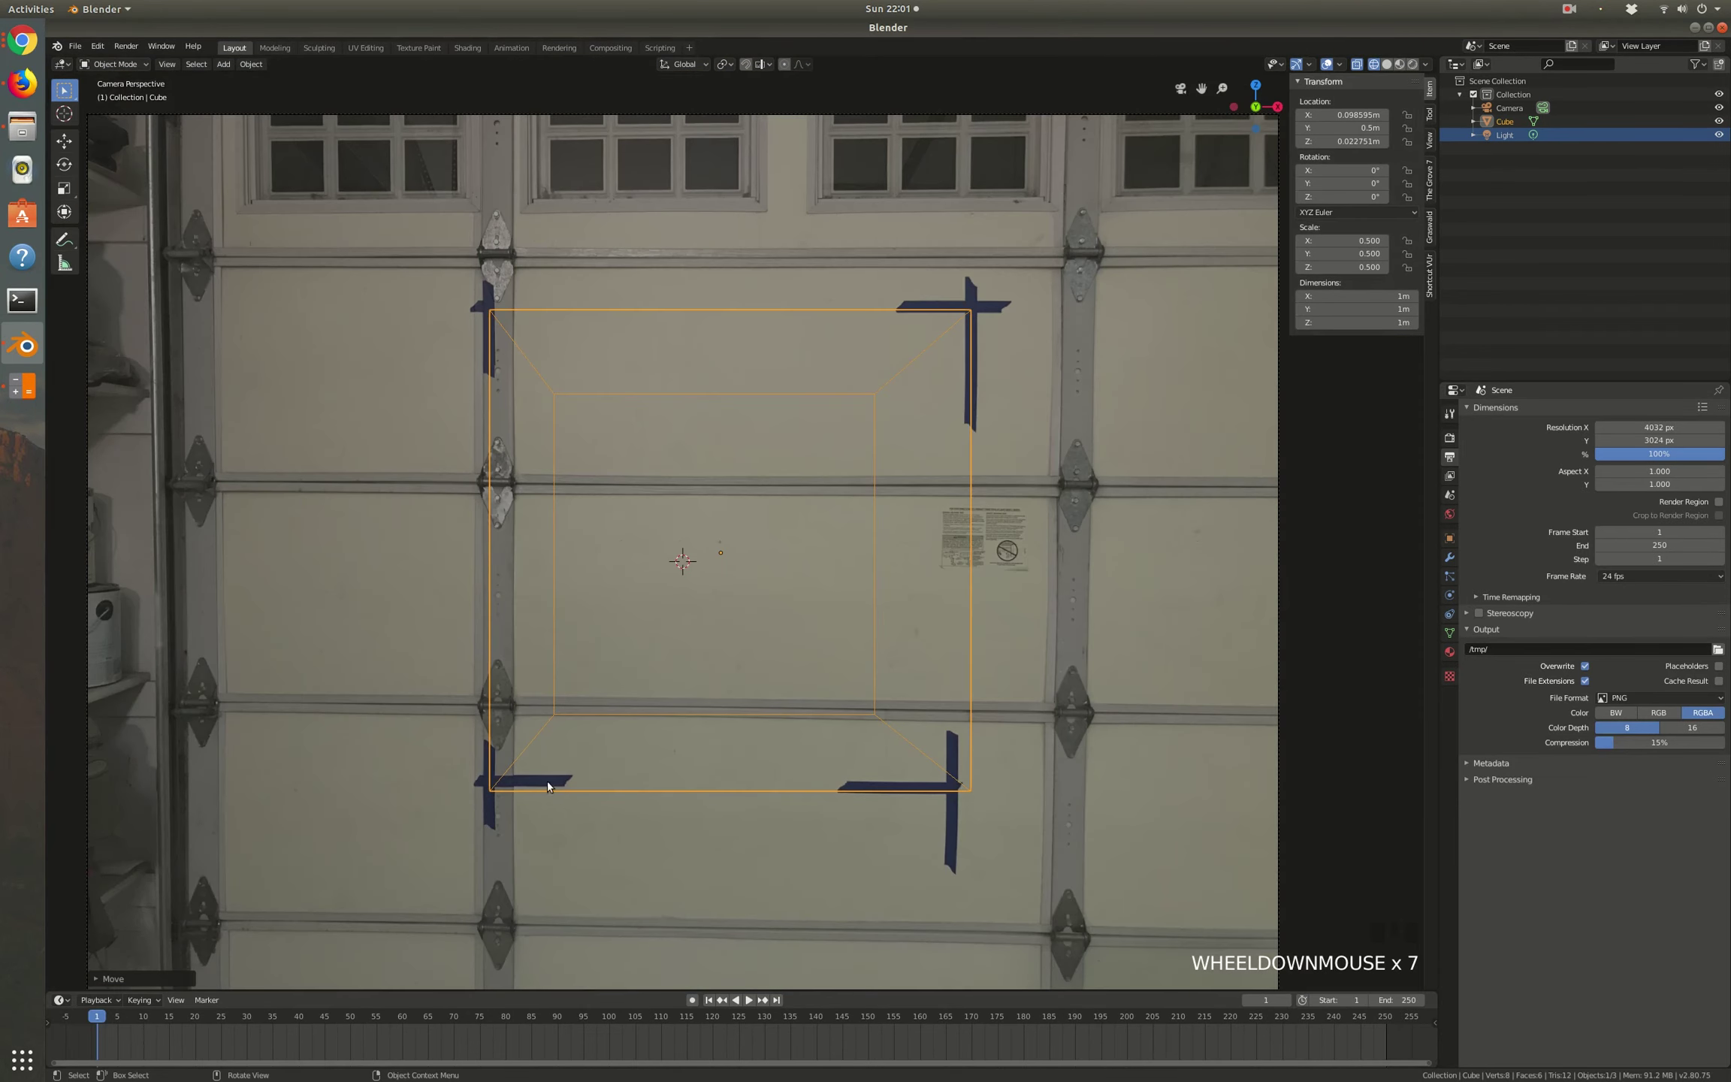
scroll(up, 3)
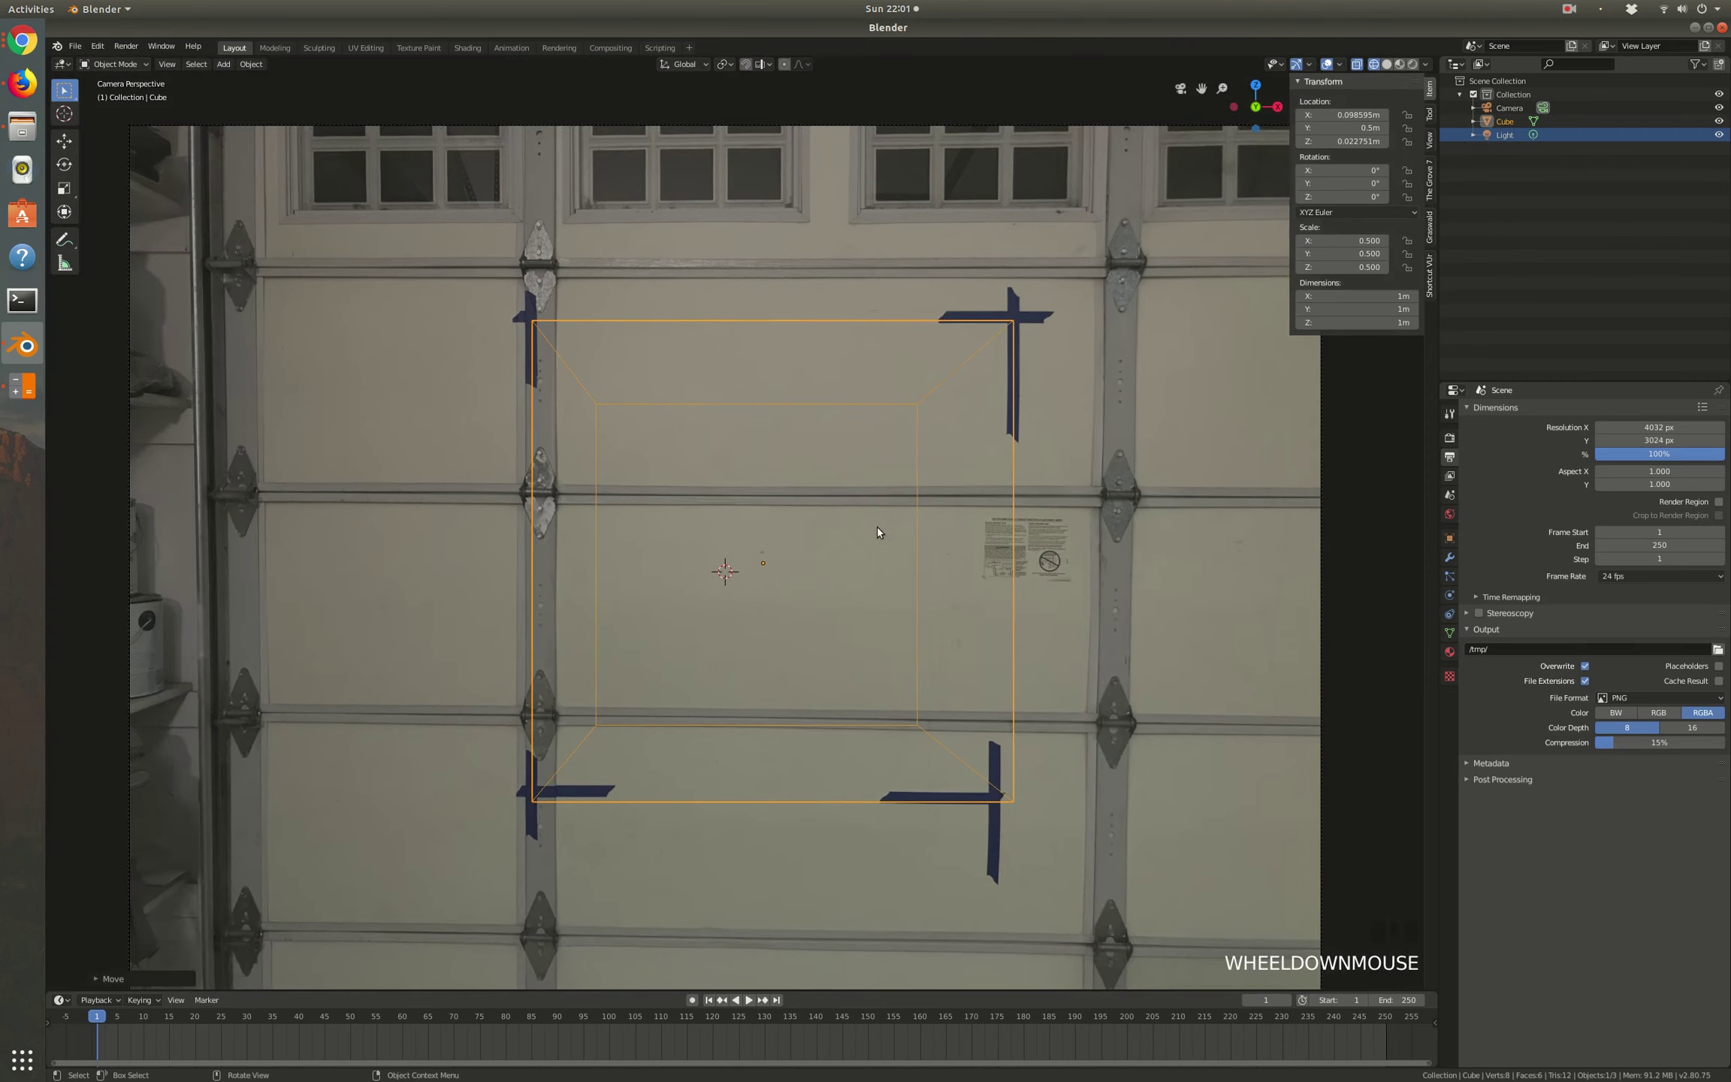
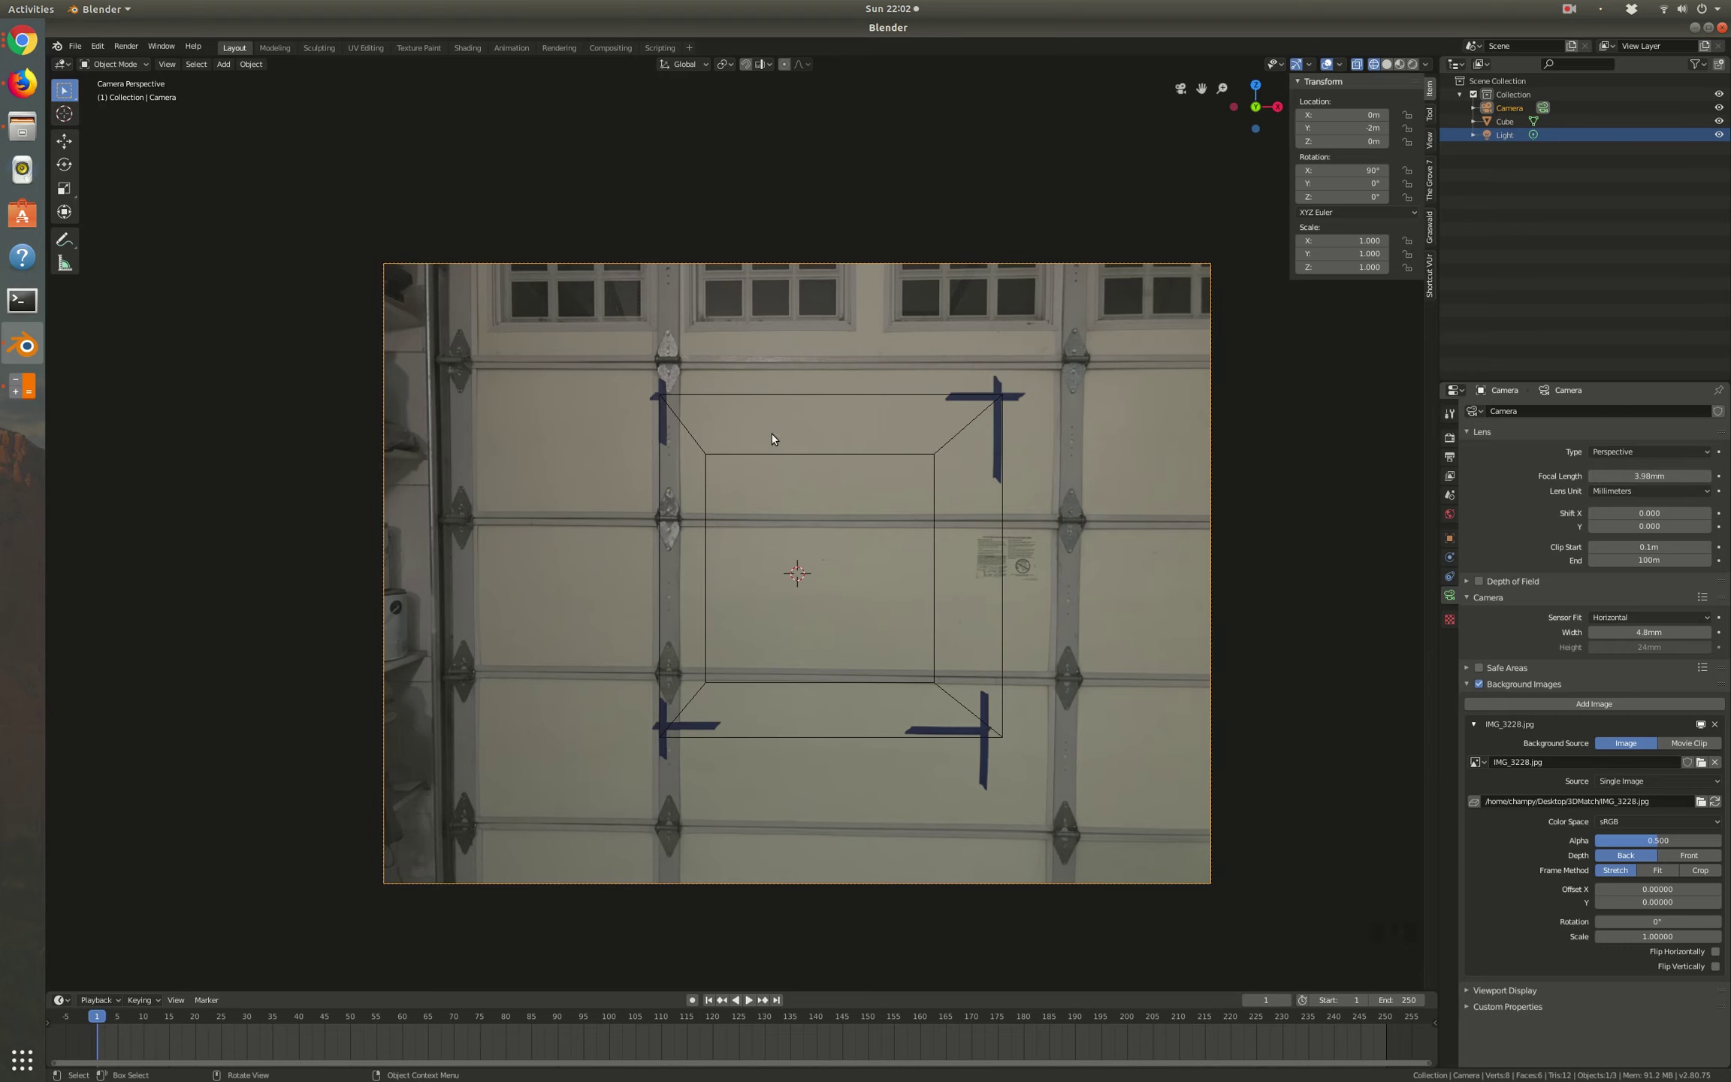
Step: Zoom on the upper-right tape cross and nudge the cube sideways onto it
scroll(up, 3)
middle_click(746, 450)
scroll(down, 3)
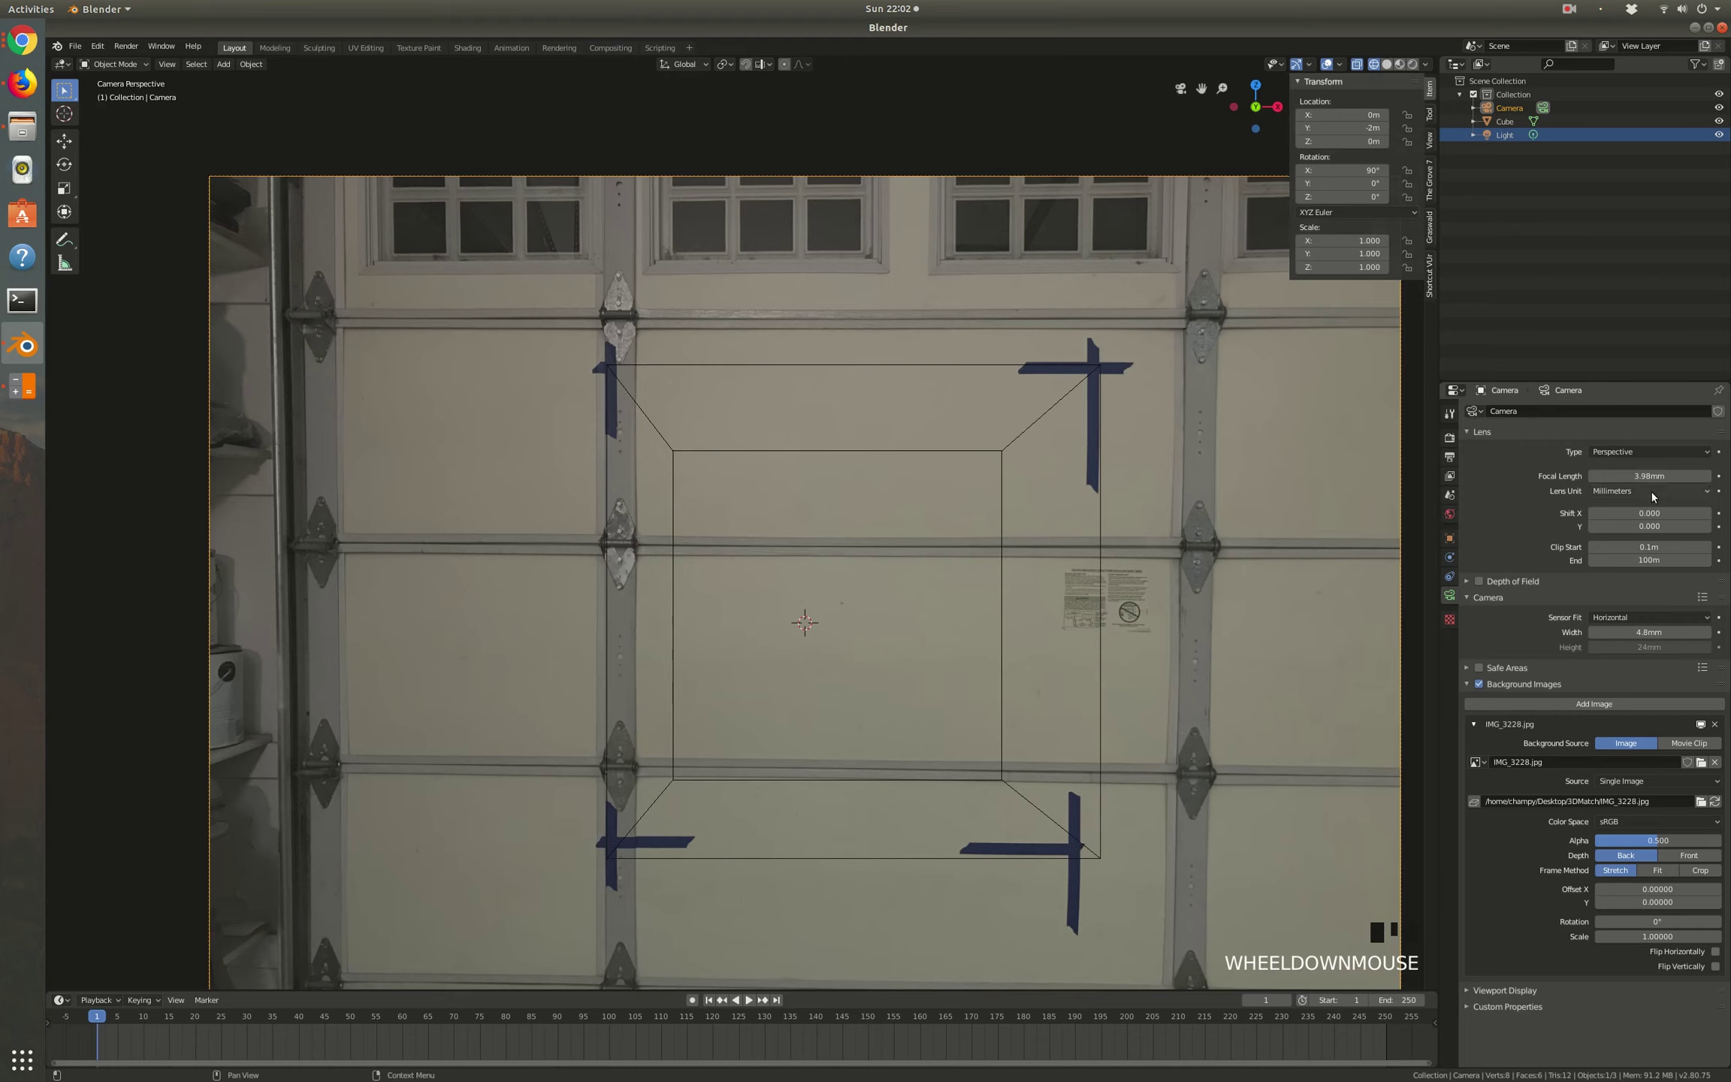
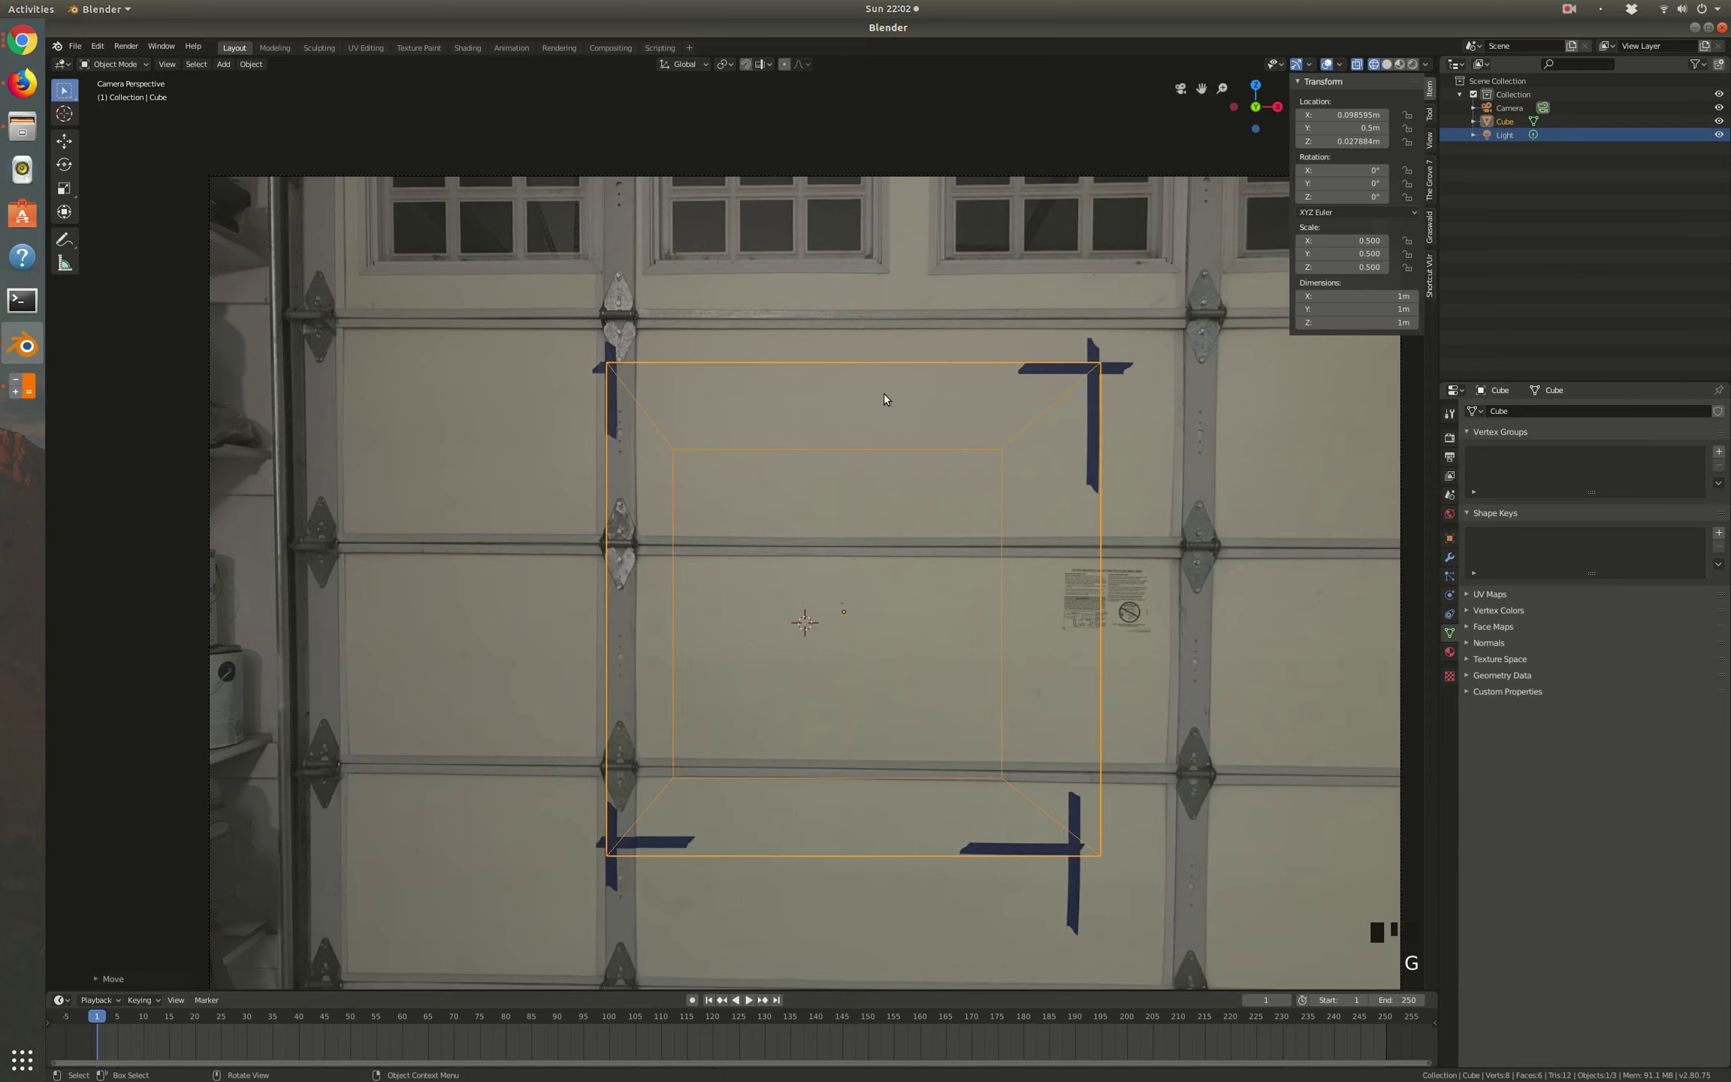
scroll(up, 3)
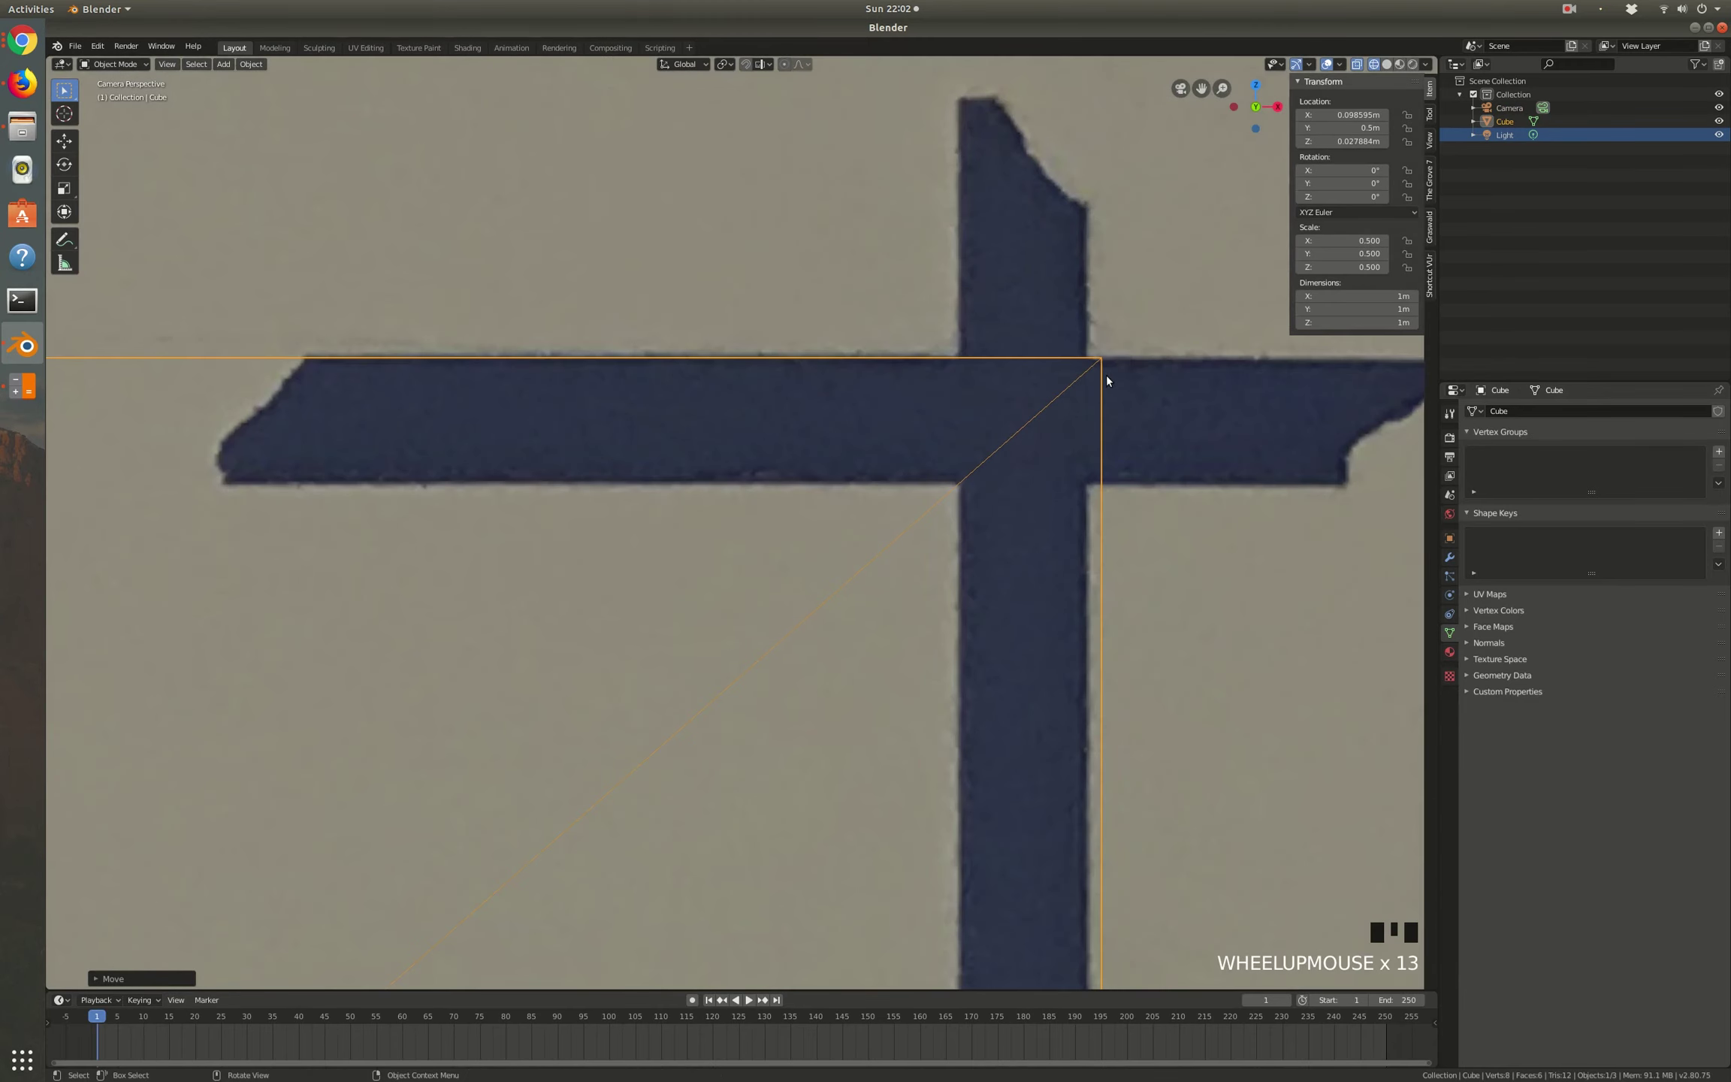
key(g)
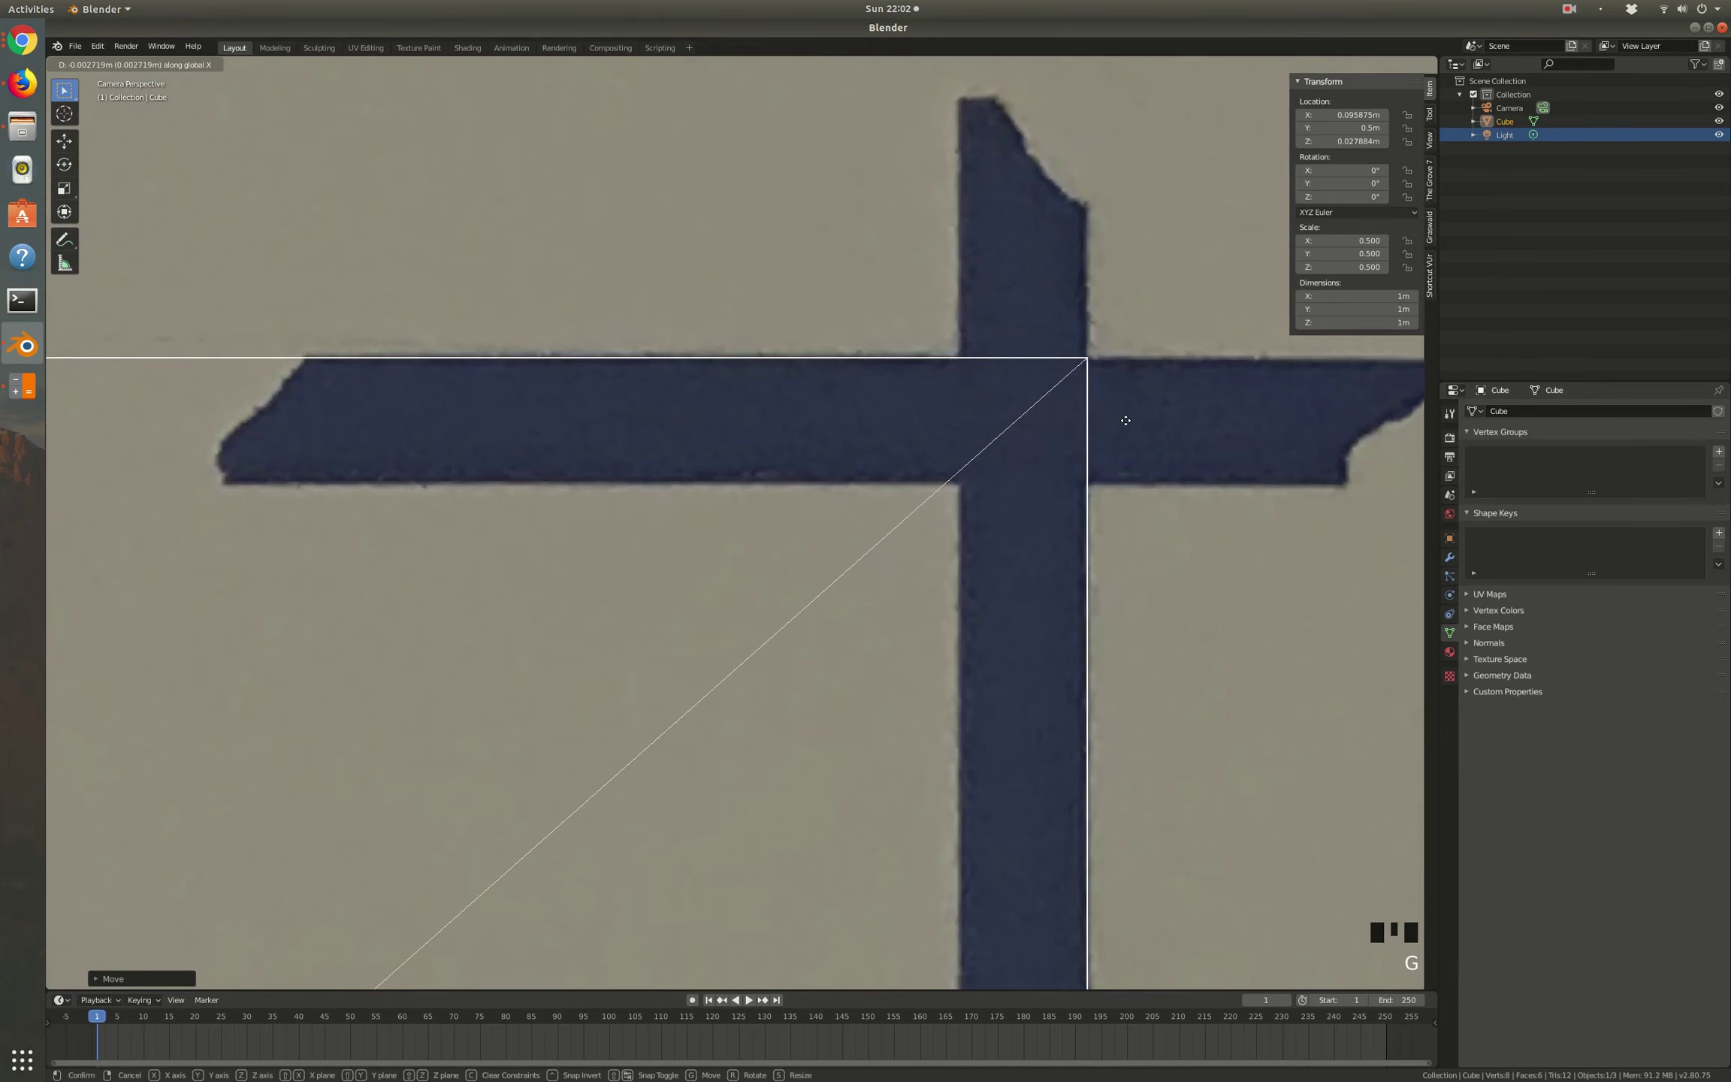
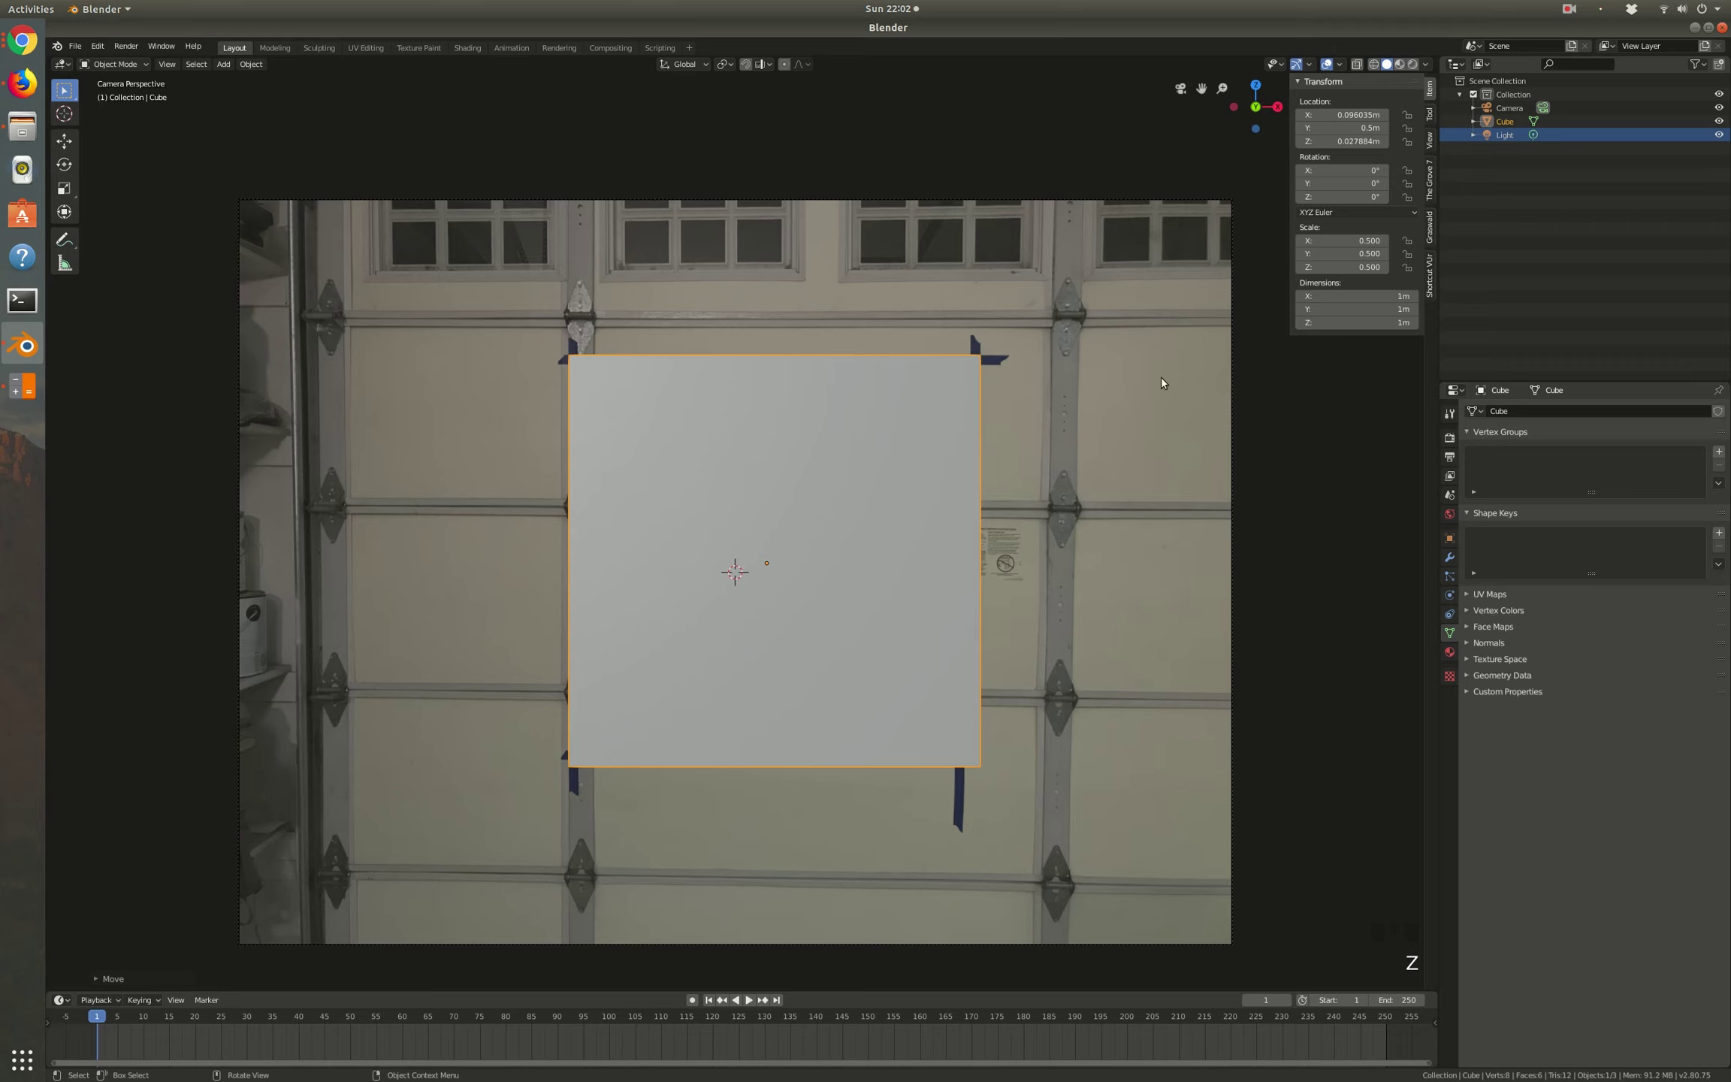
Step: Switch off the camera's background reference photo, leaving only the grey cube in frame
click(1092, 195)
scroll(down, 3)
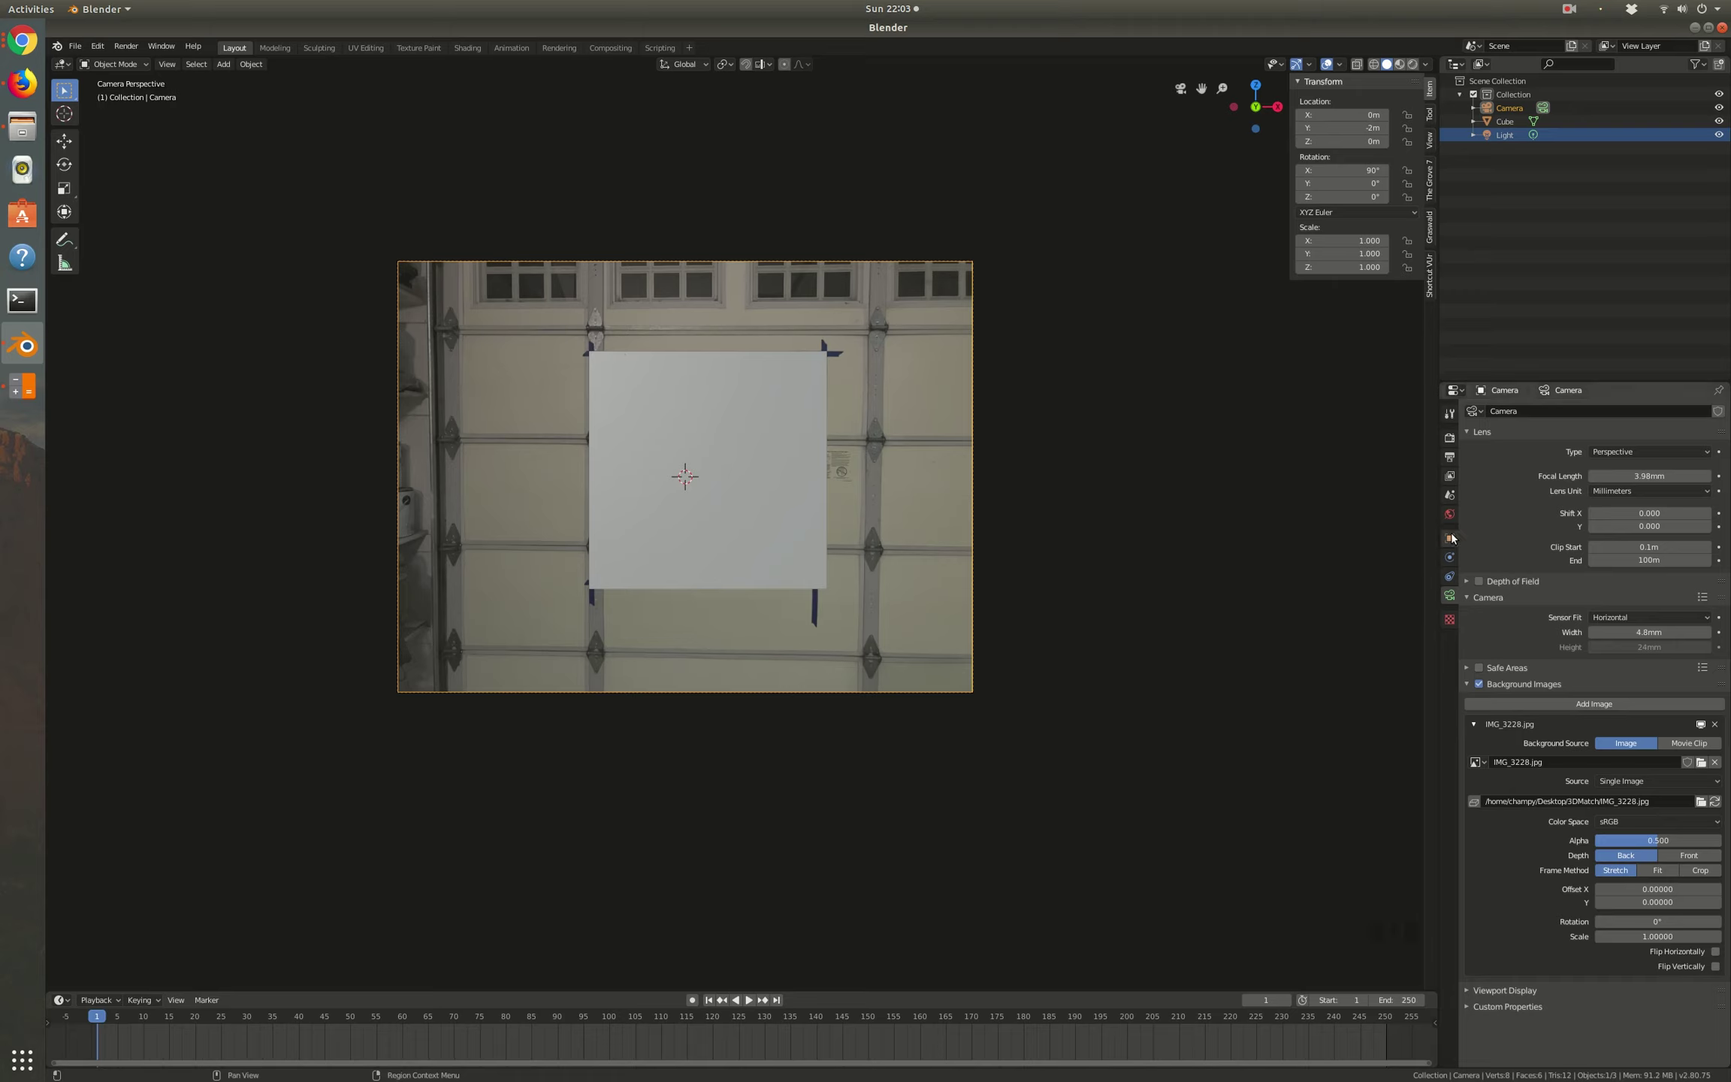
click(1486, 686)
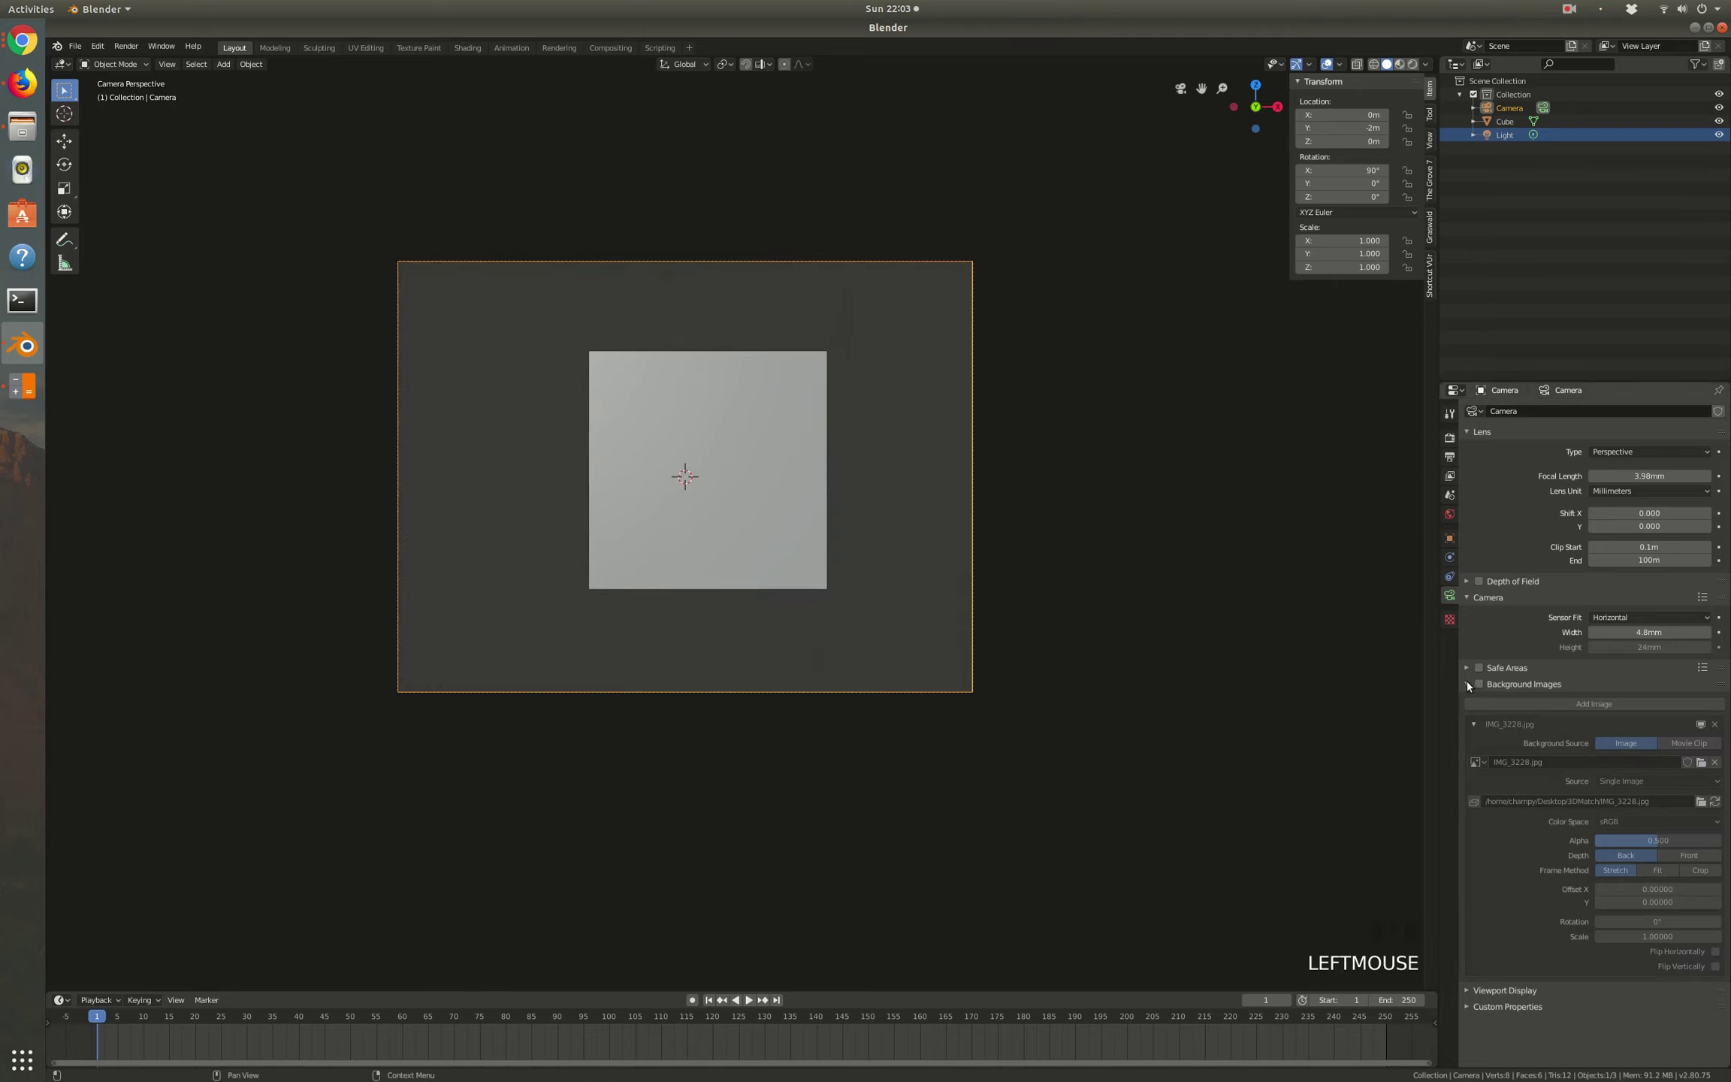
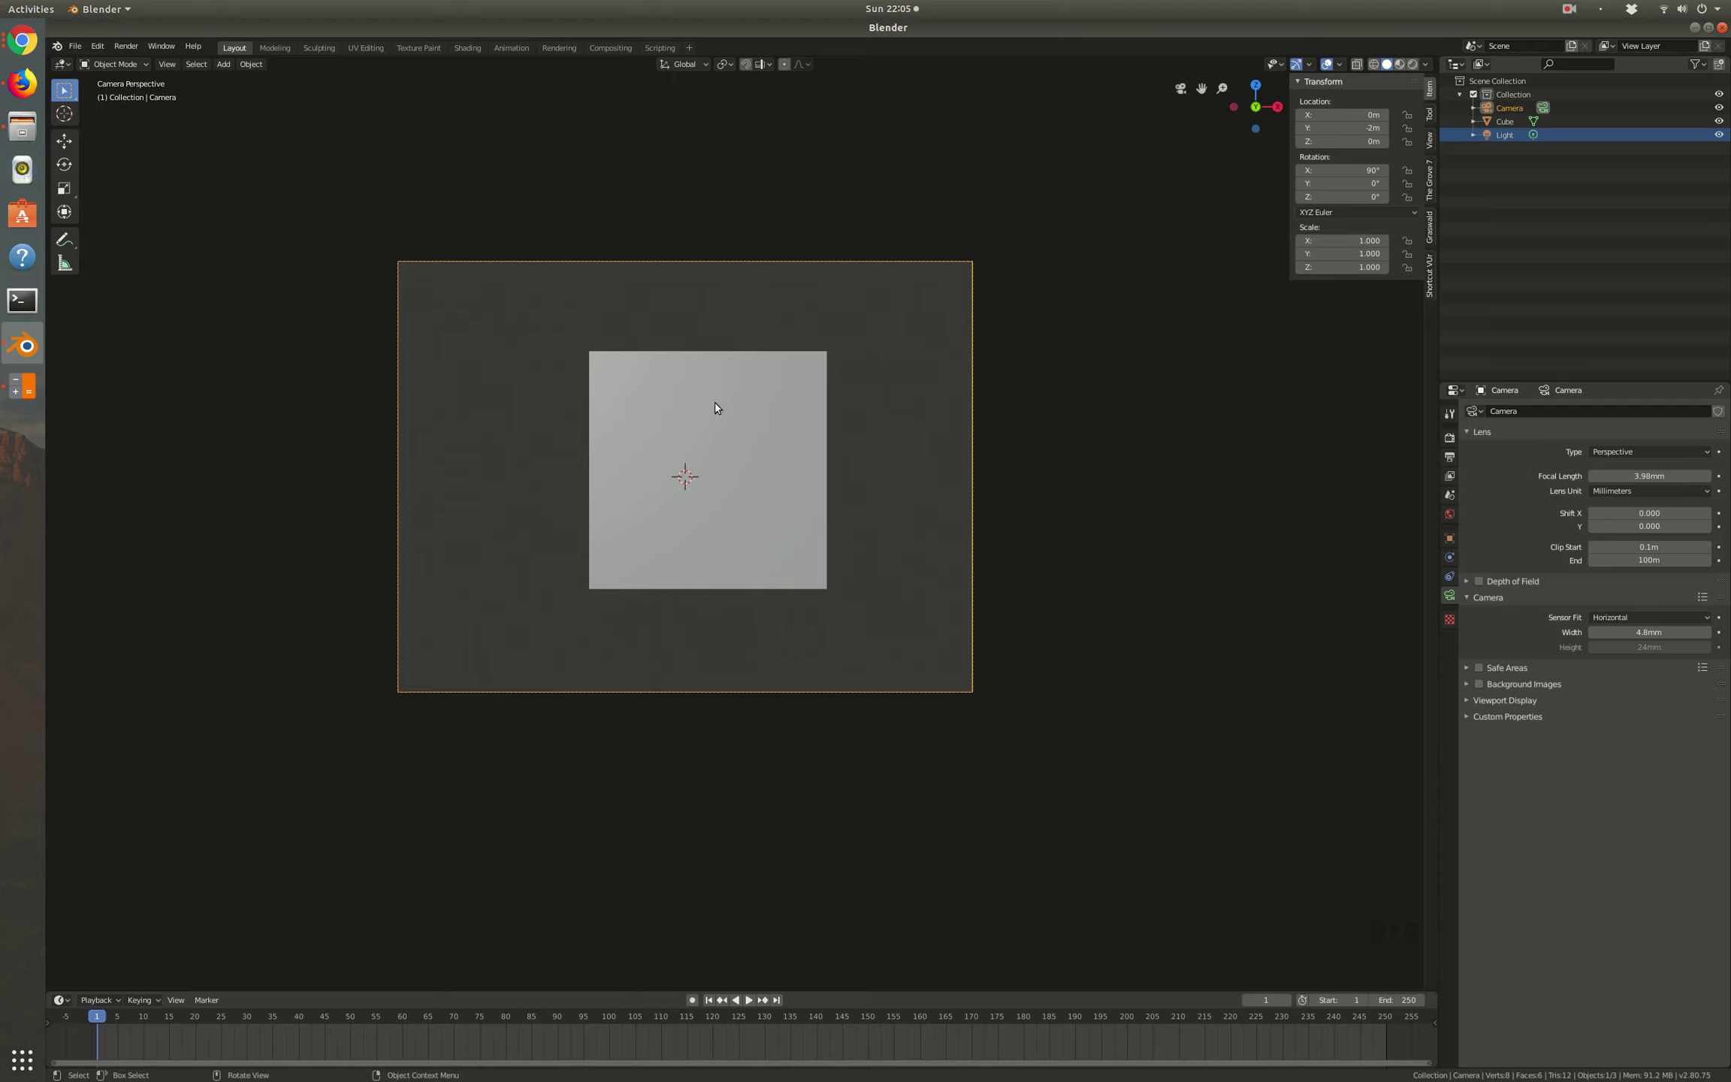
Step: Delete the cube and add a new plane at the origin
click(624, 395)
key(Delete)
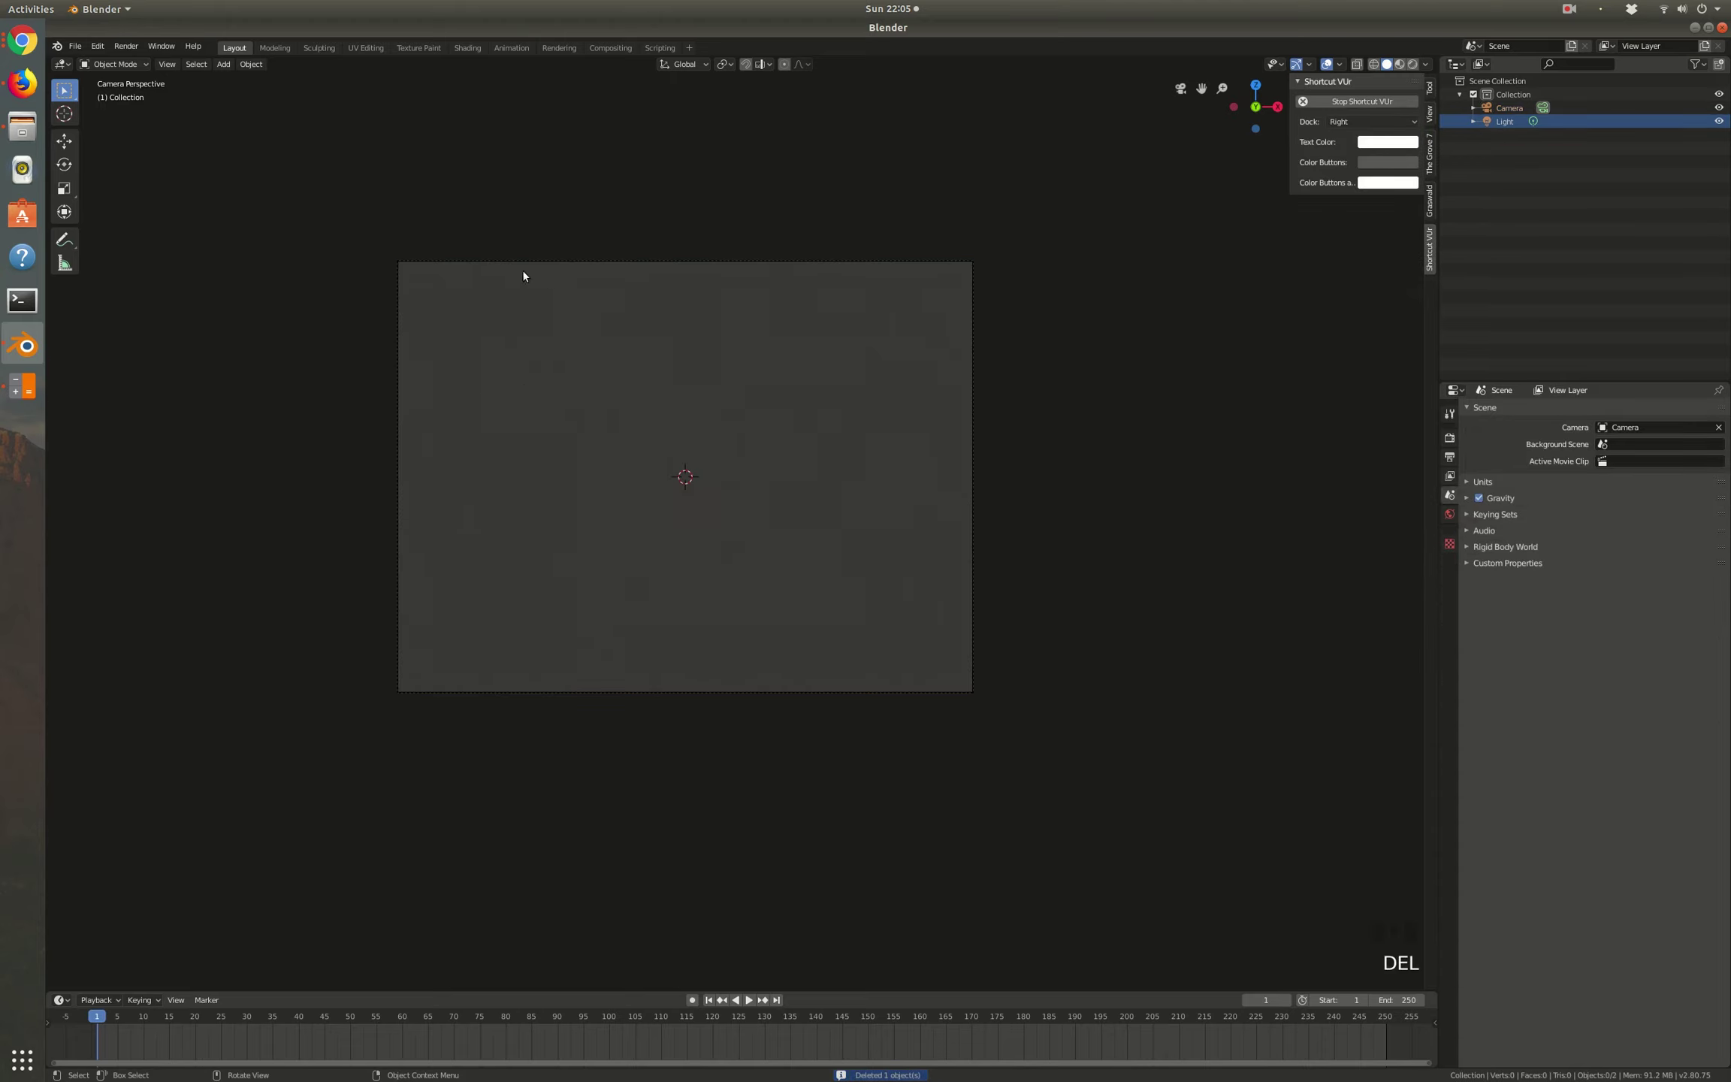
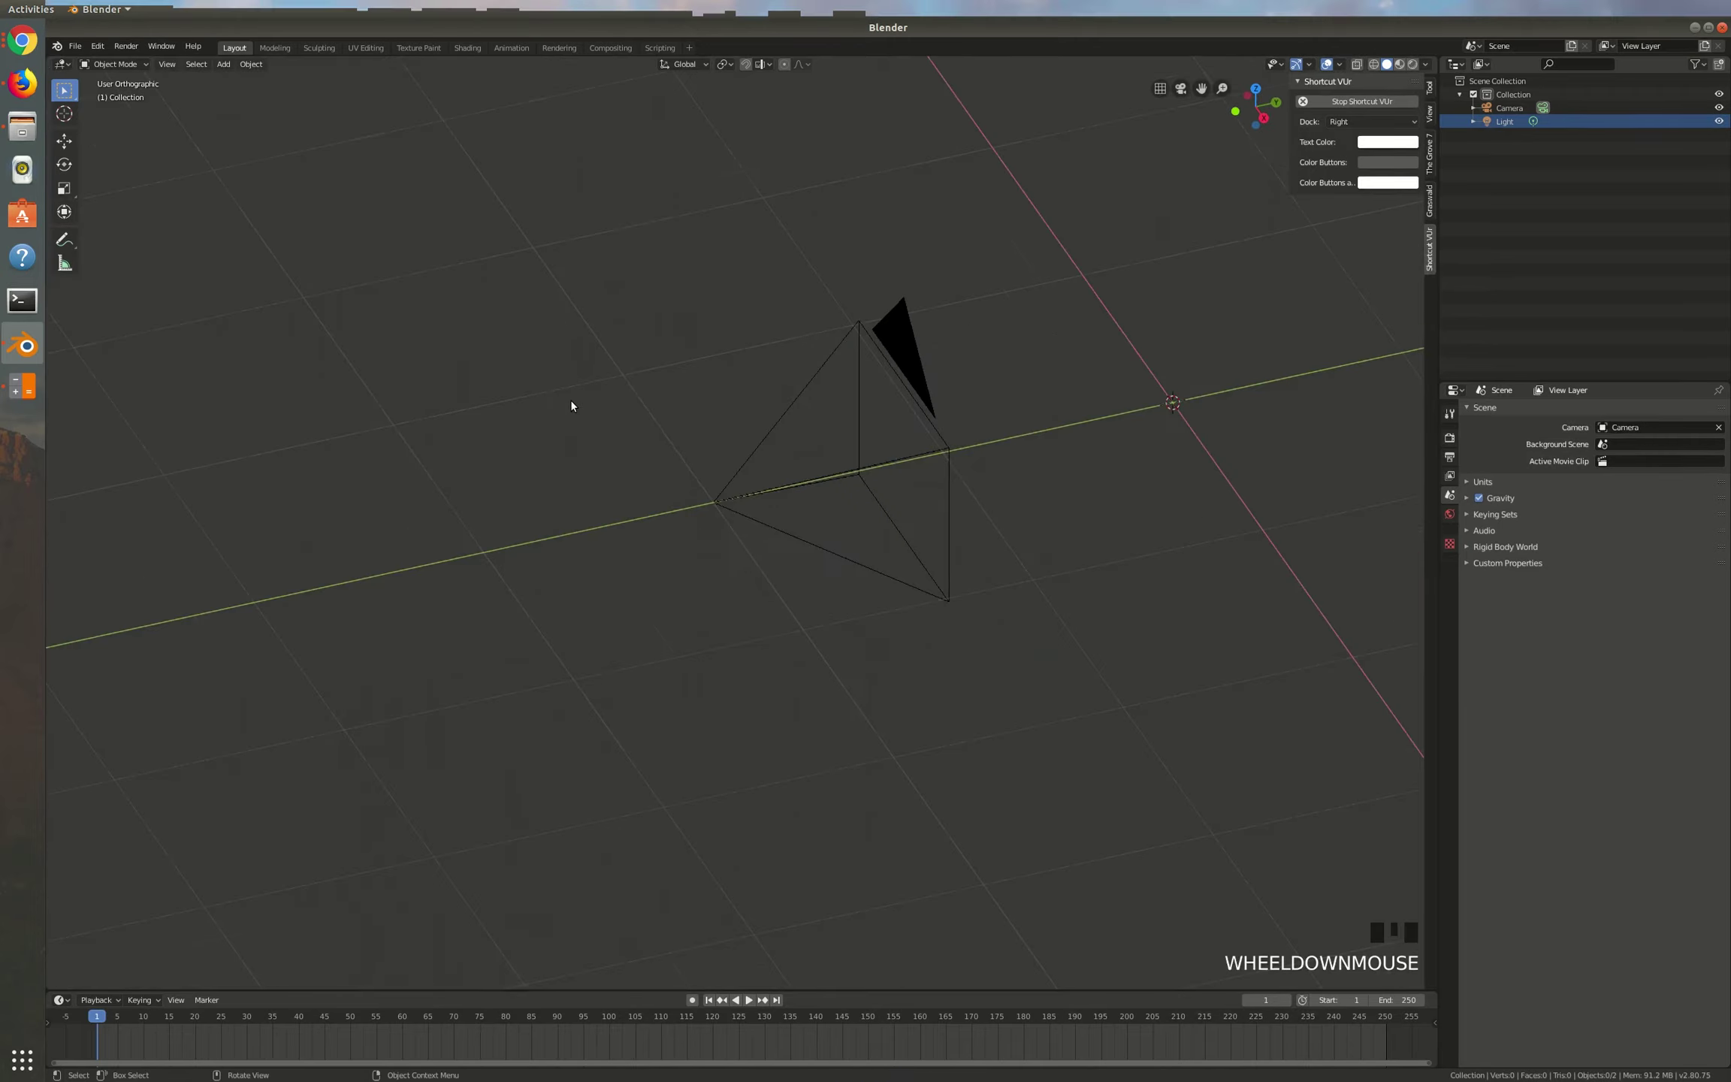
scroll(up, 3)
scroll(down, 3)
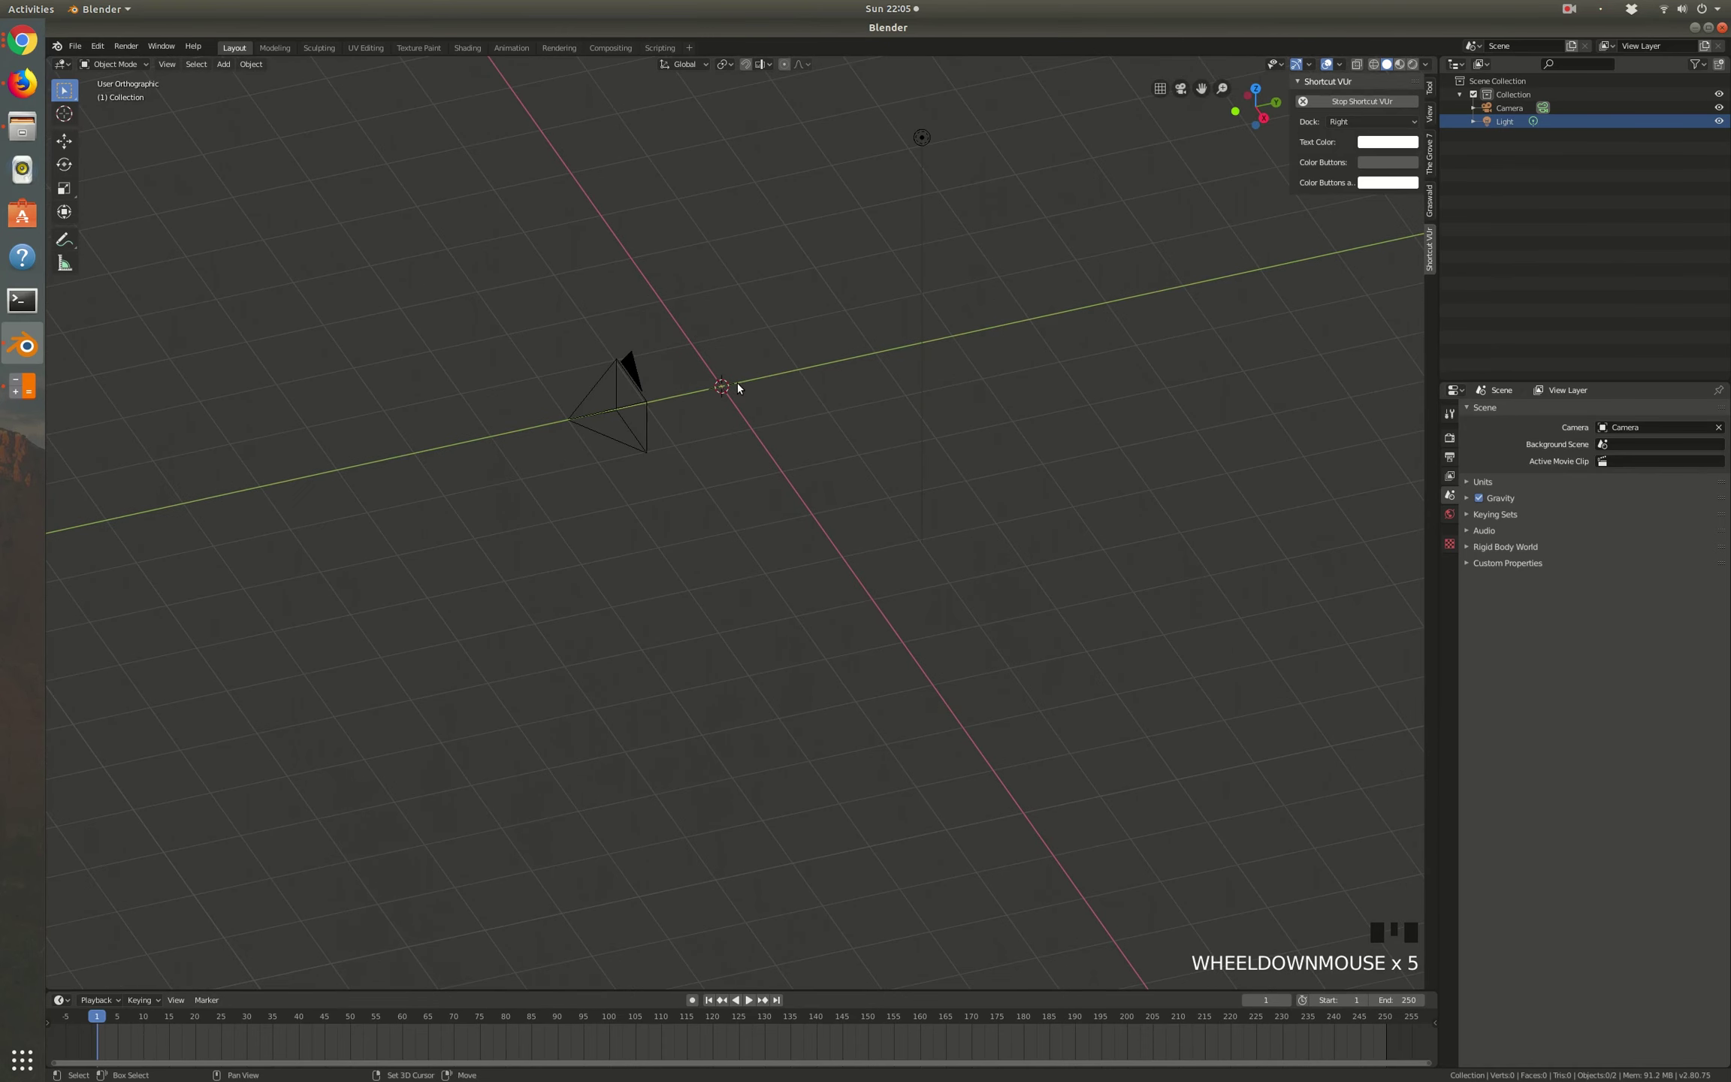
scroll(down, 3)
key(shift+a)
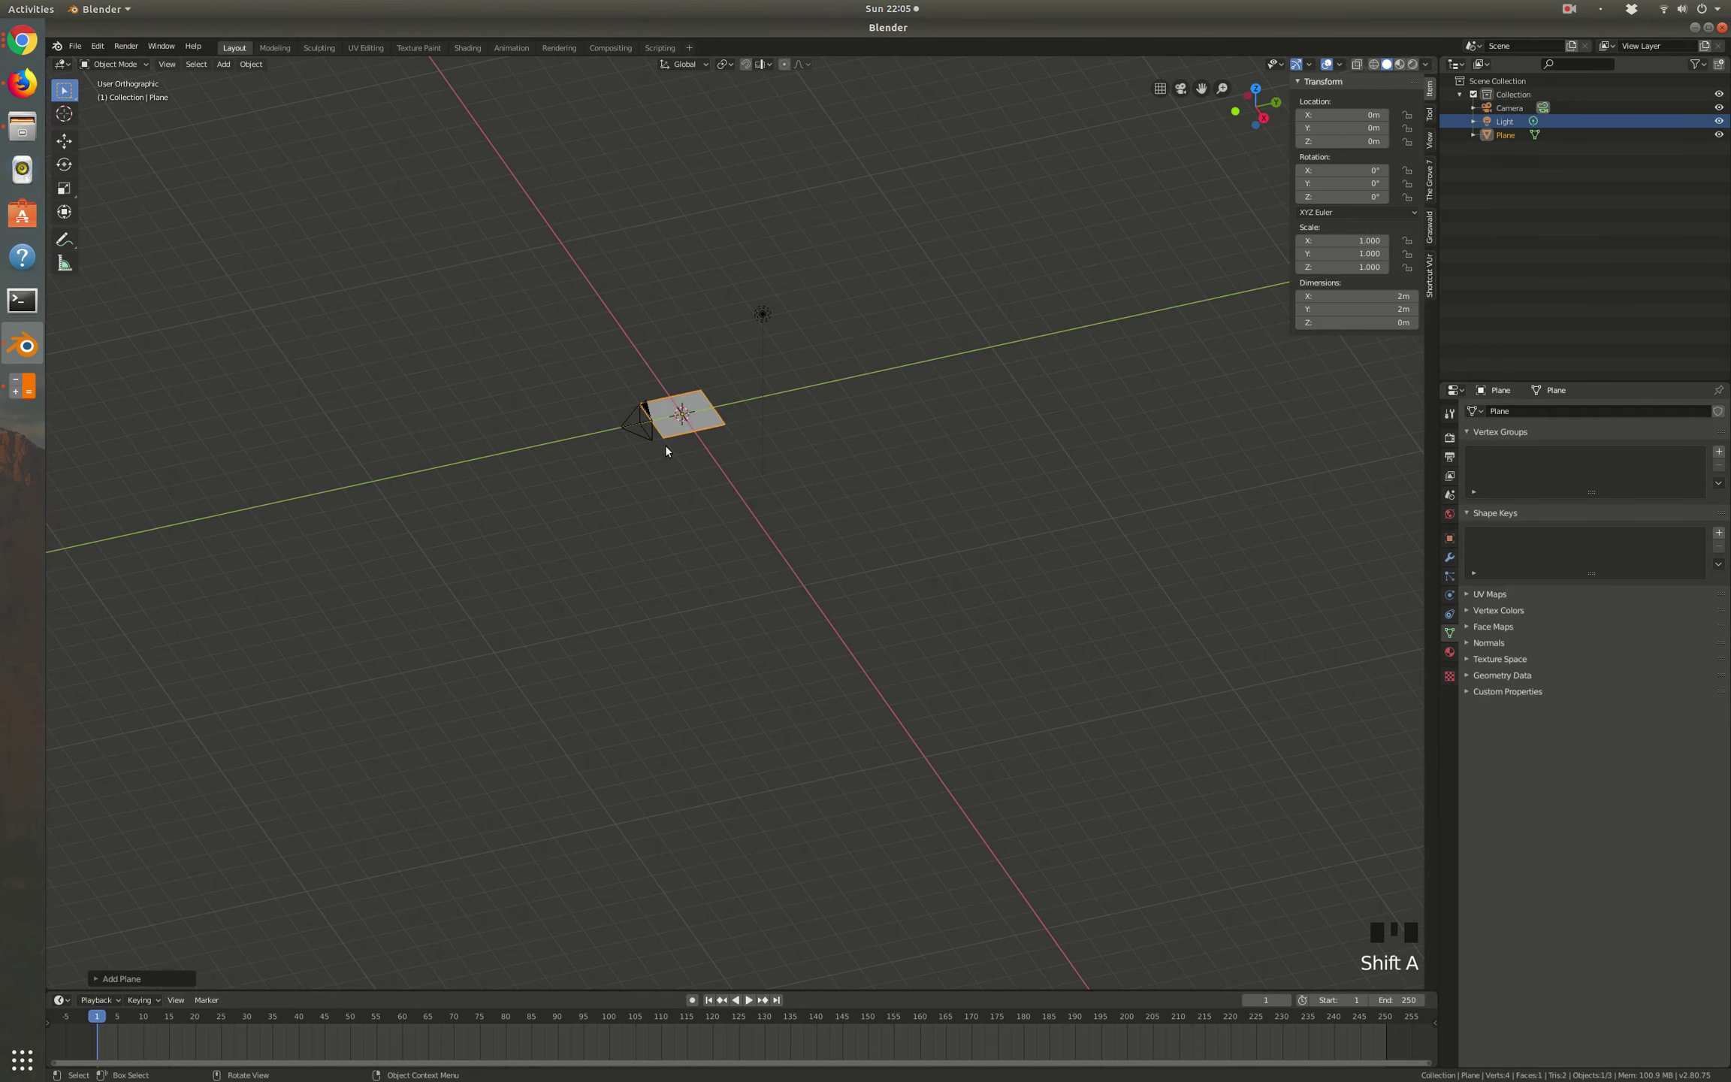
Step: Scale the plane into a 100 m floor and move it about 47.8 m along Y so its edge meets the origin
key(s)
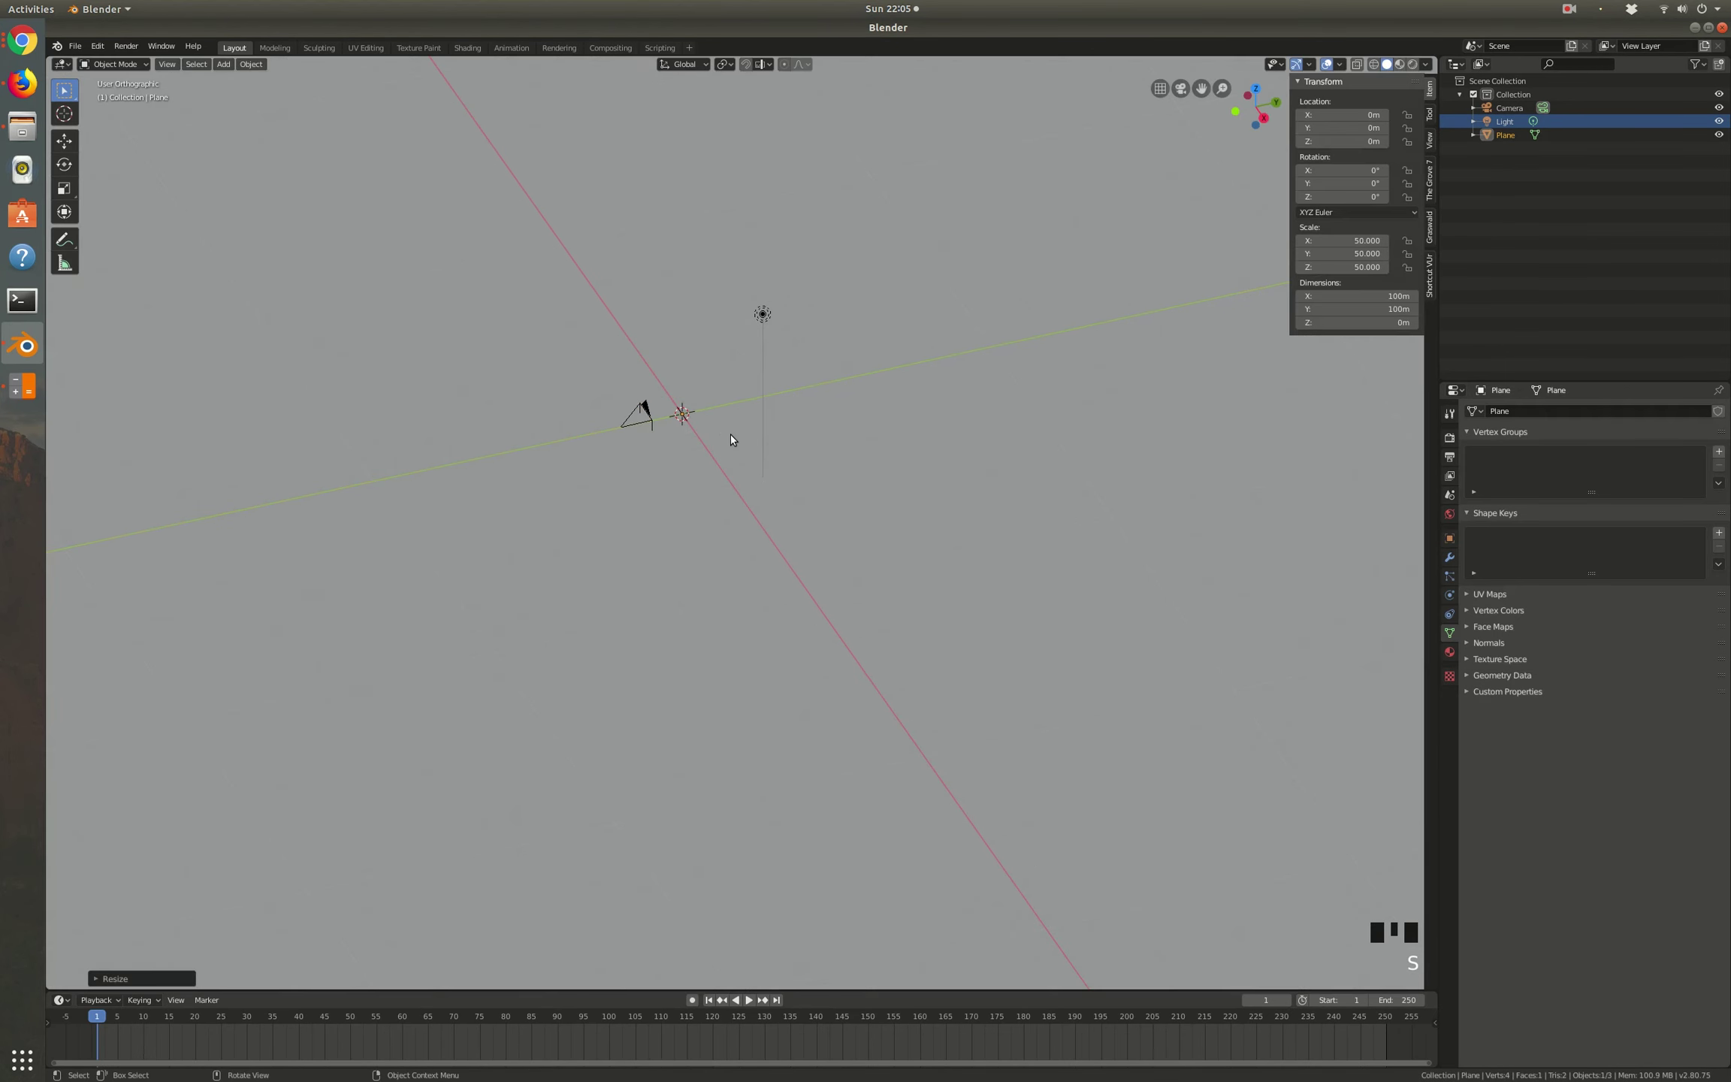
scroll(down, 3)
key(g)
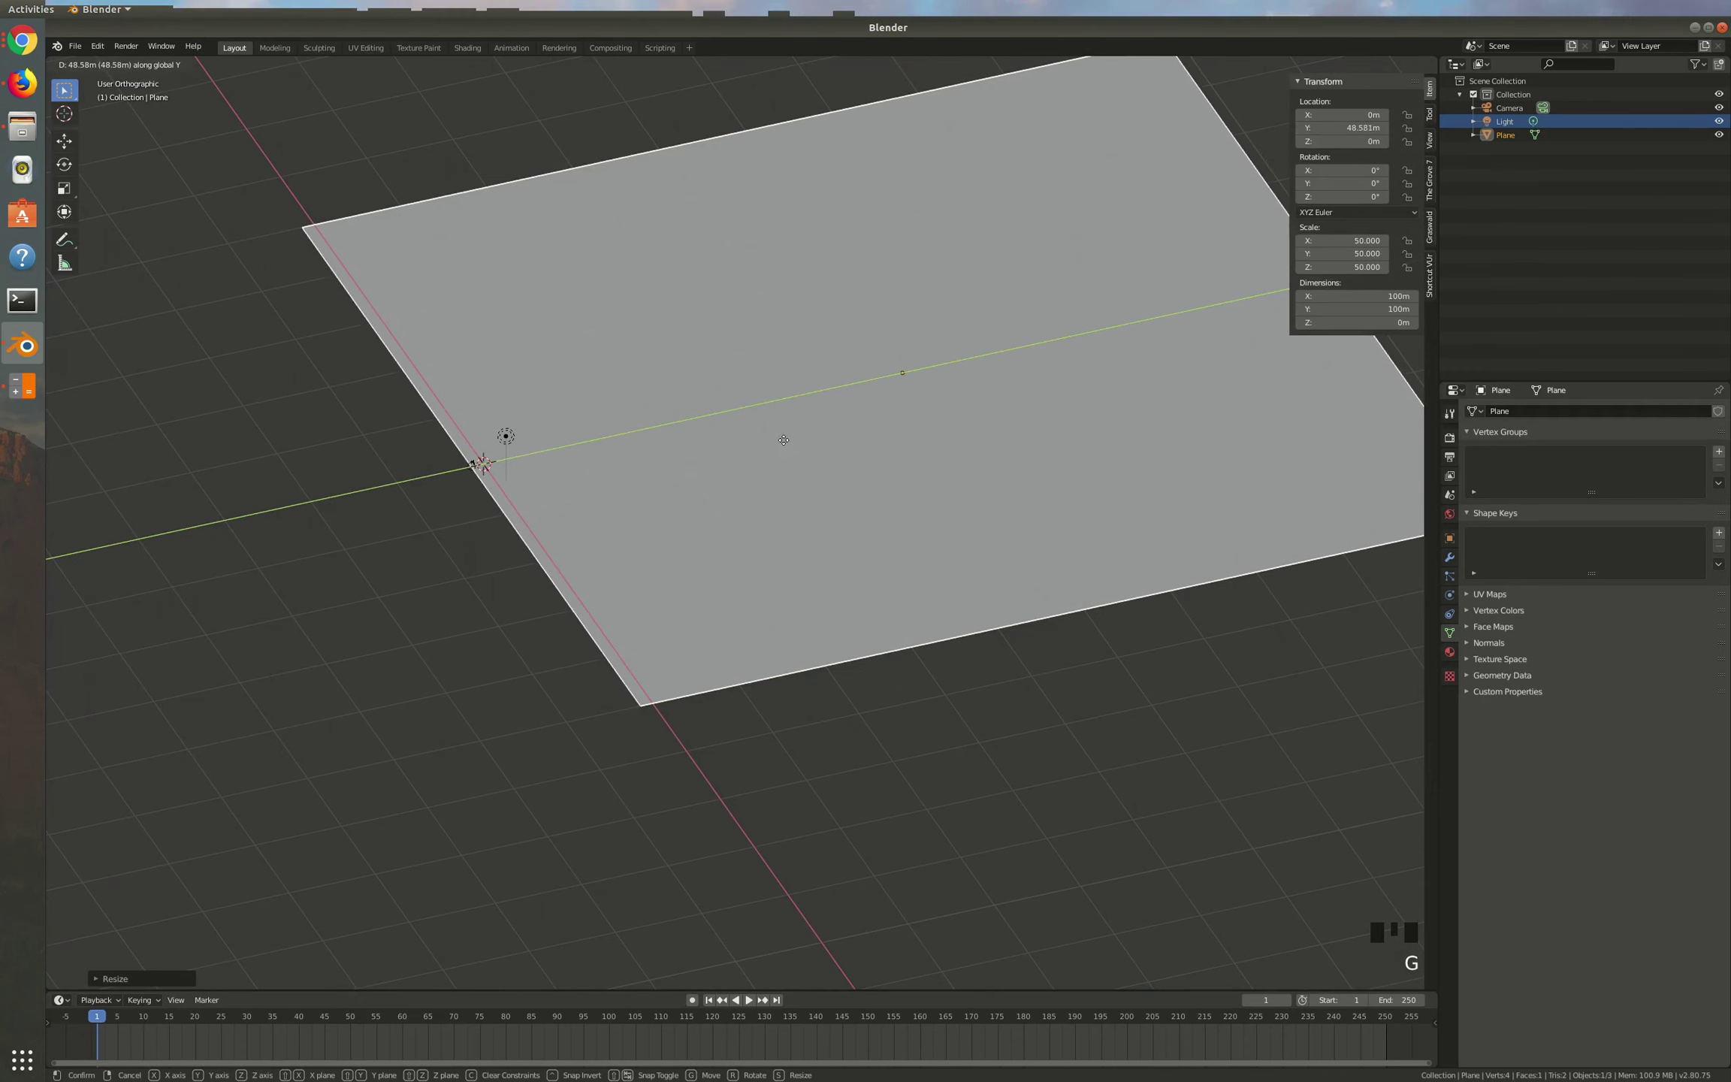
scroll(up, 3)
key(g)
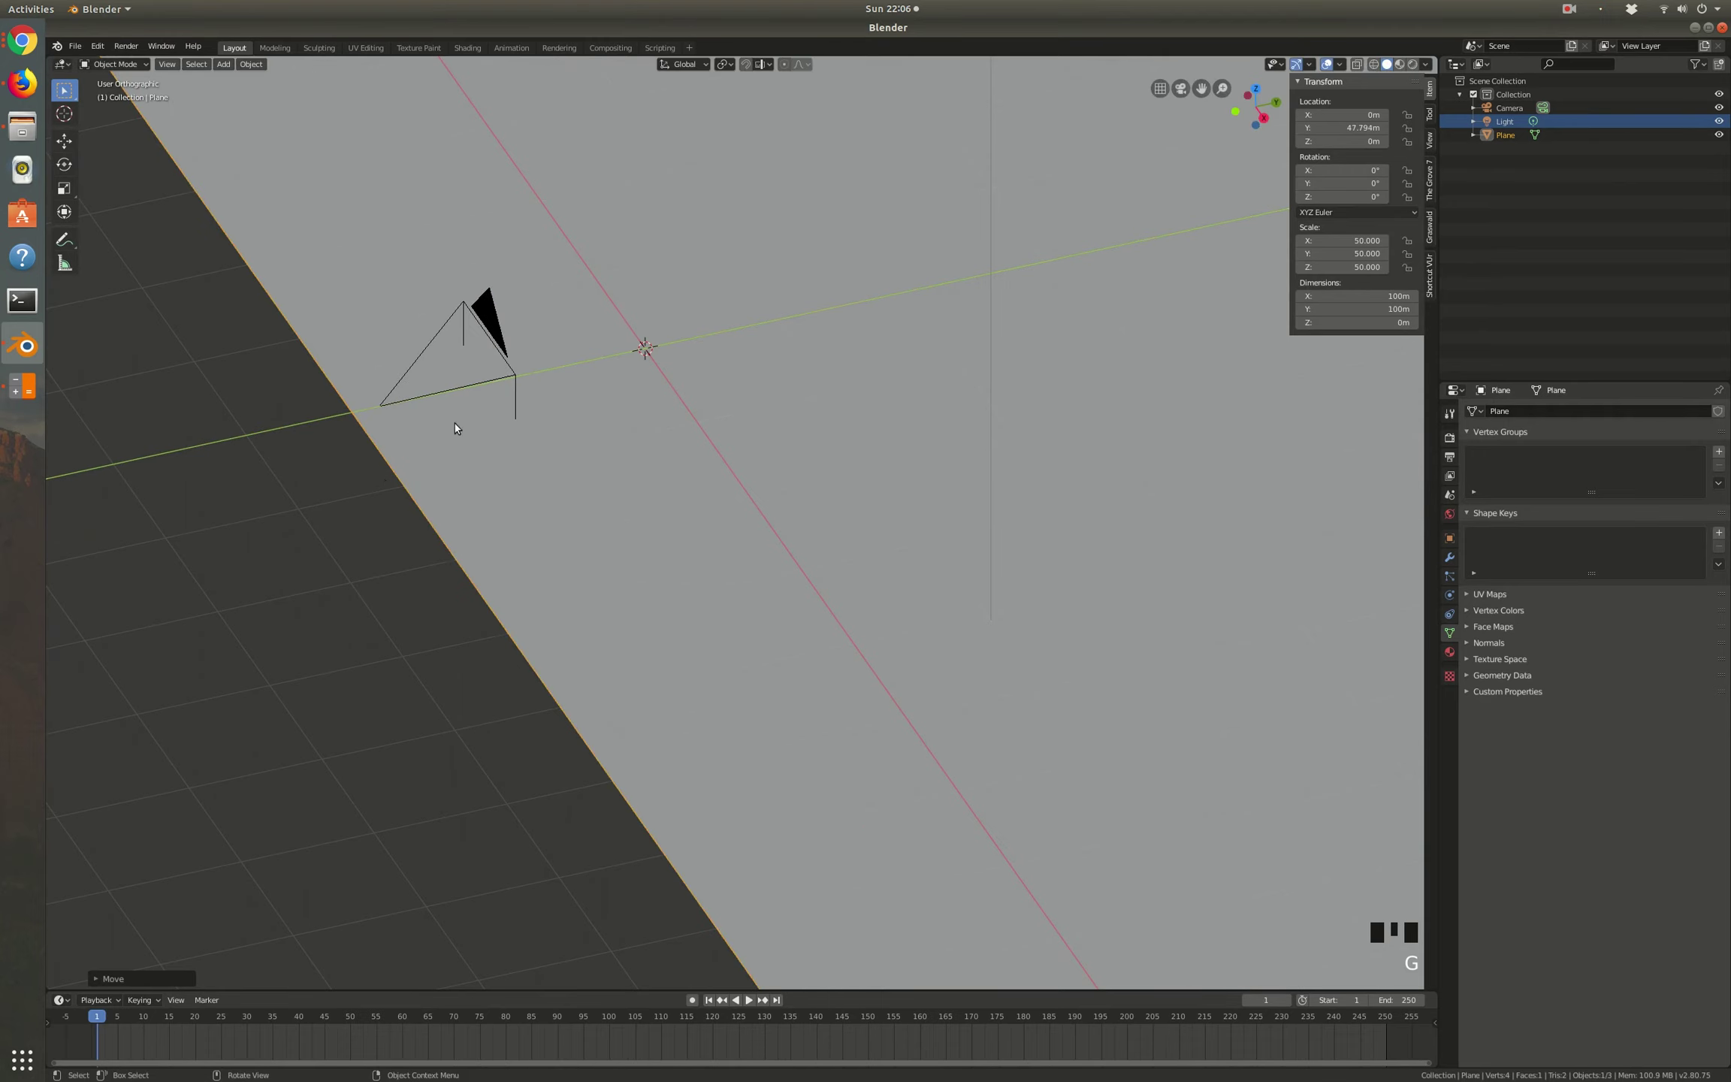
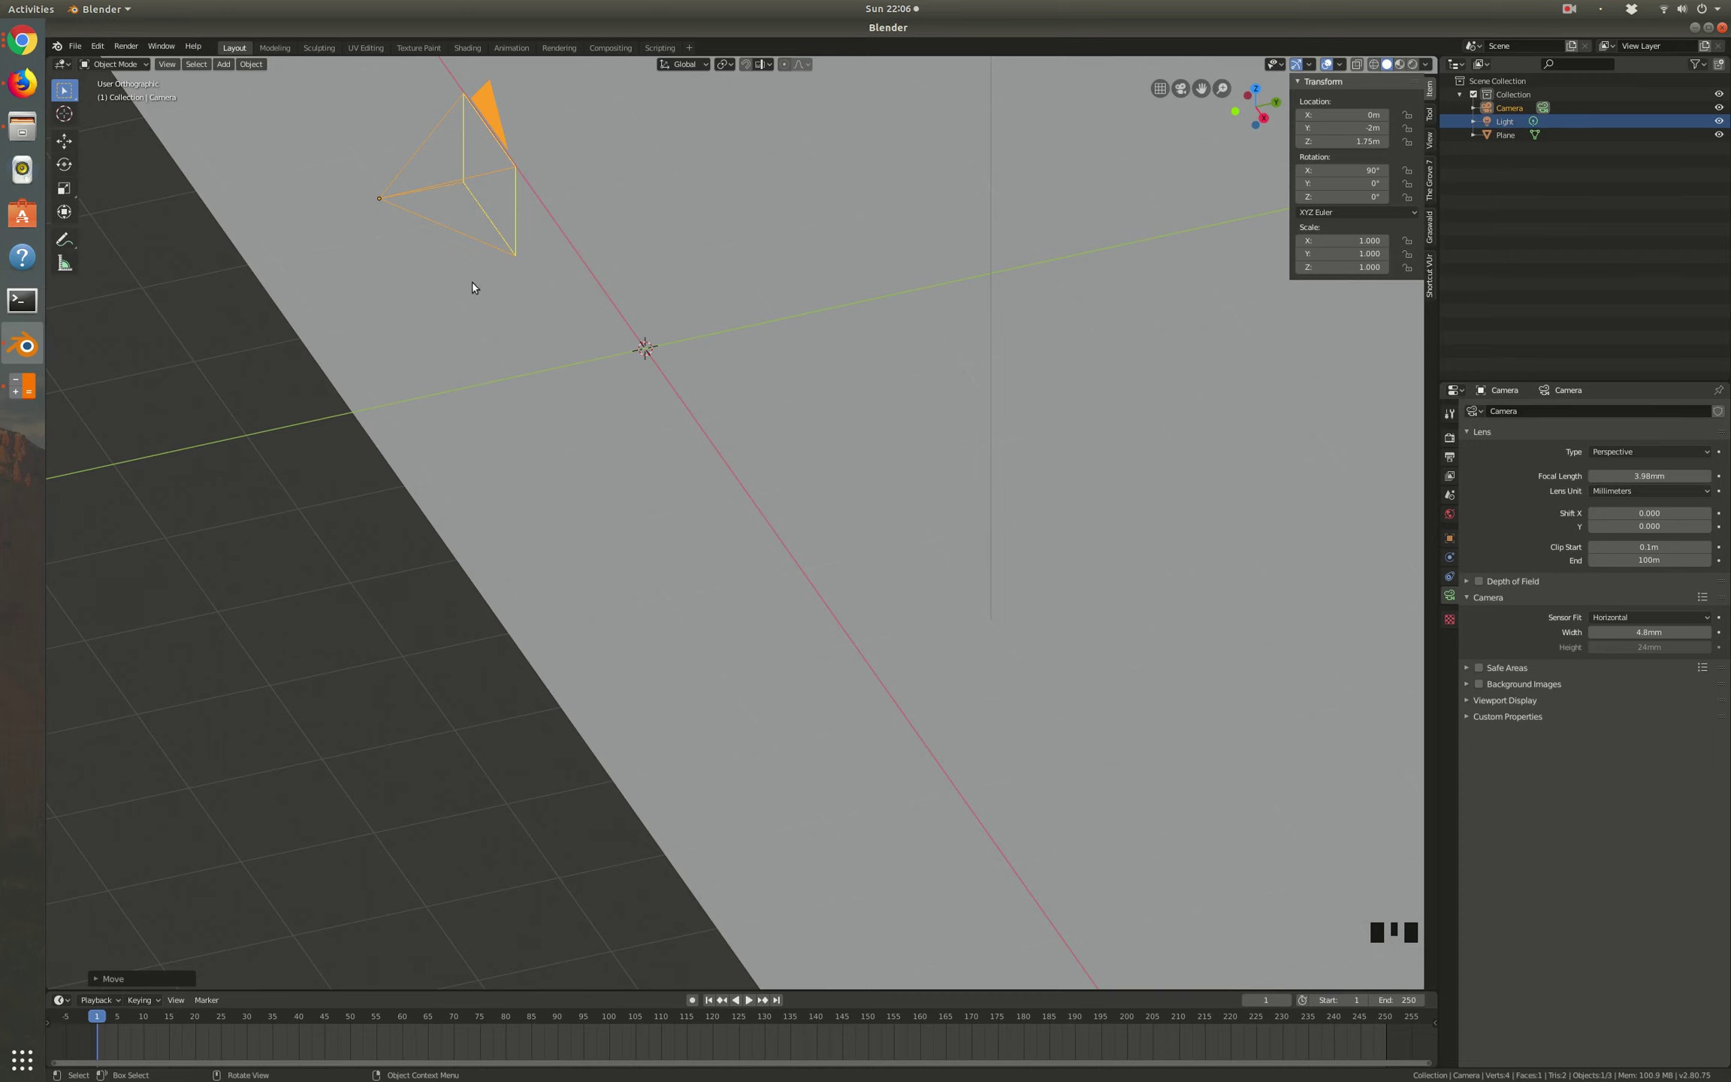
scroll(down, 3)
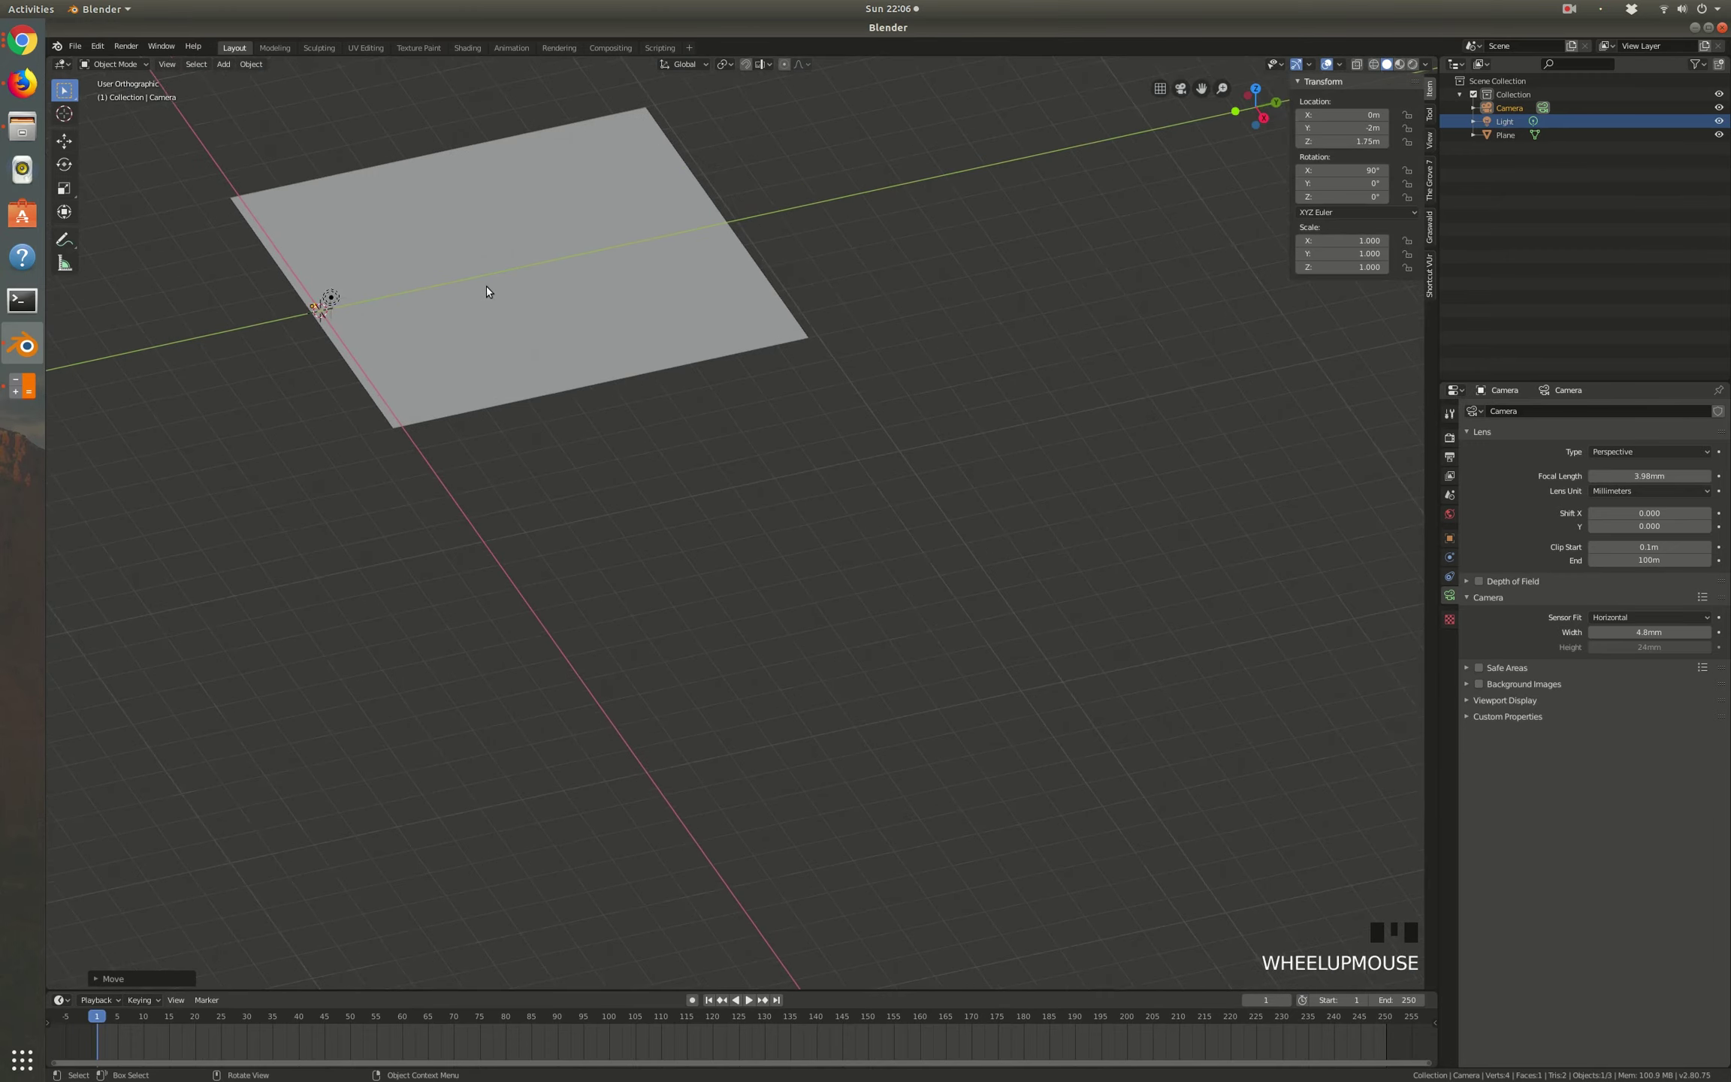
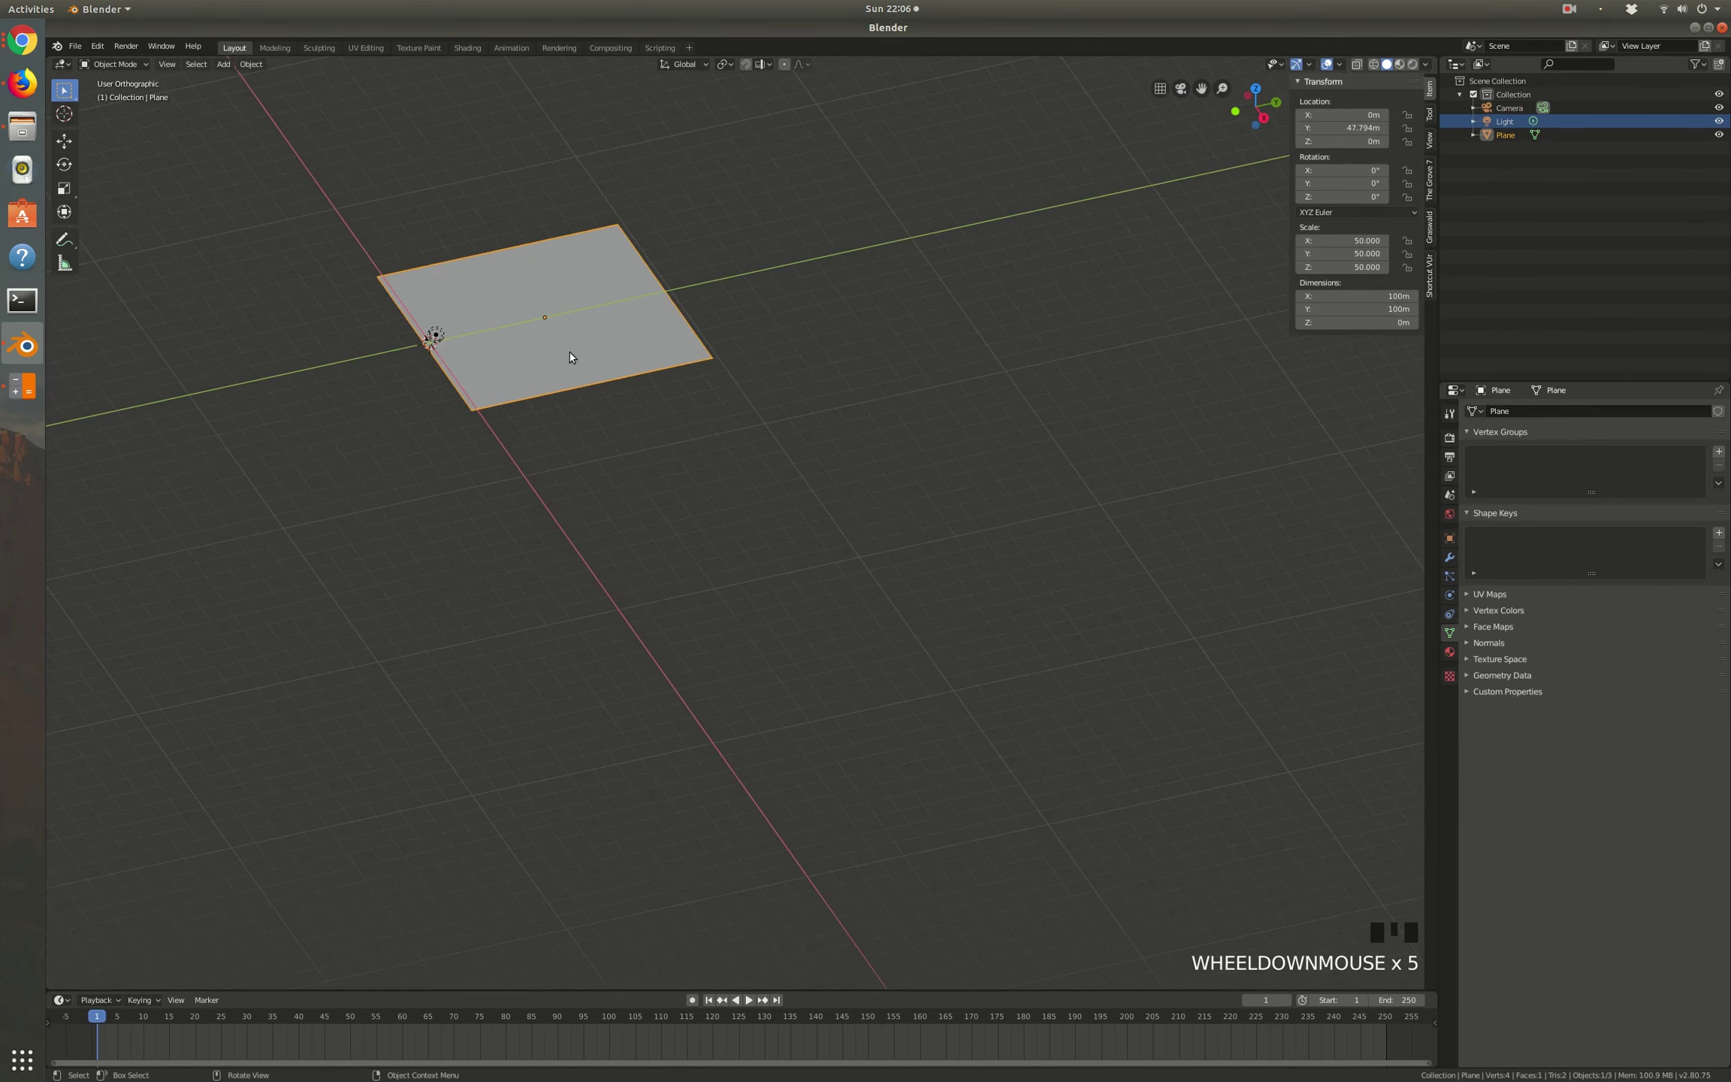
scroll(up, 3)
Step: Extrude the plane's far edge upward along Z into a back wall about 79.5 m high
key(Tab)
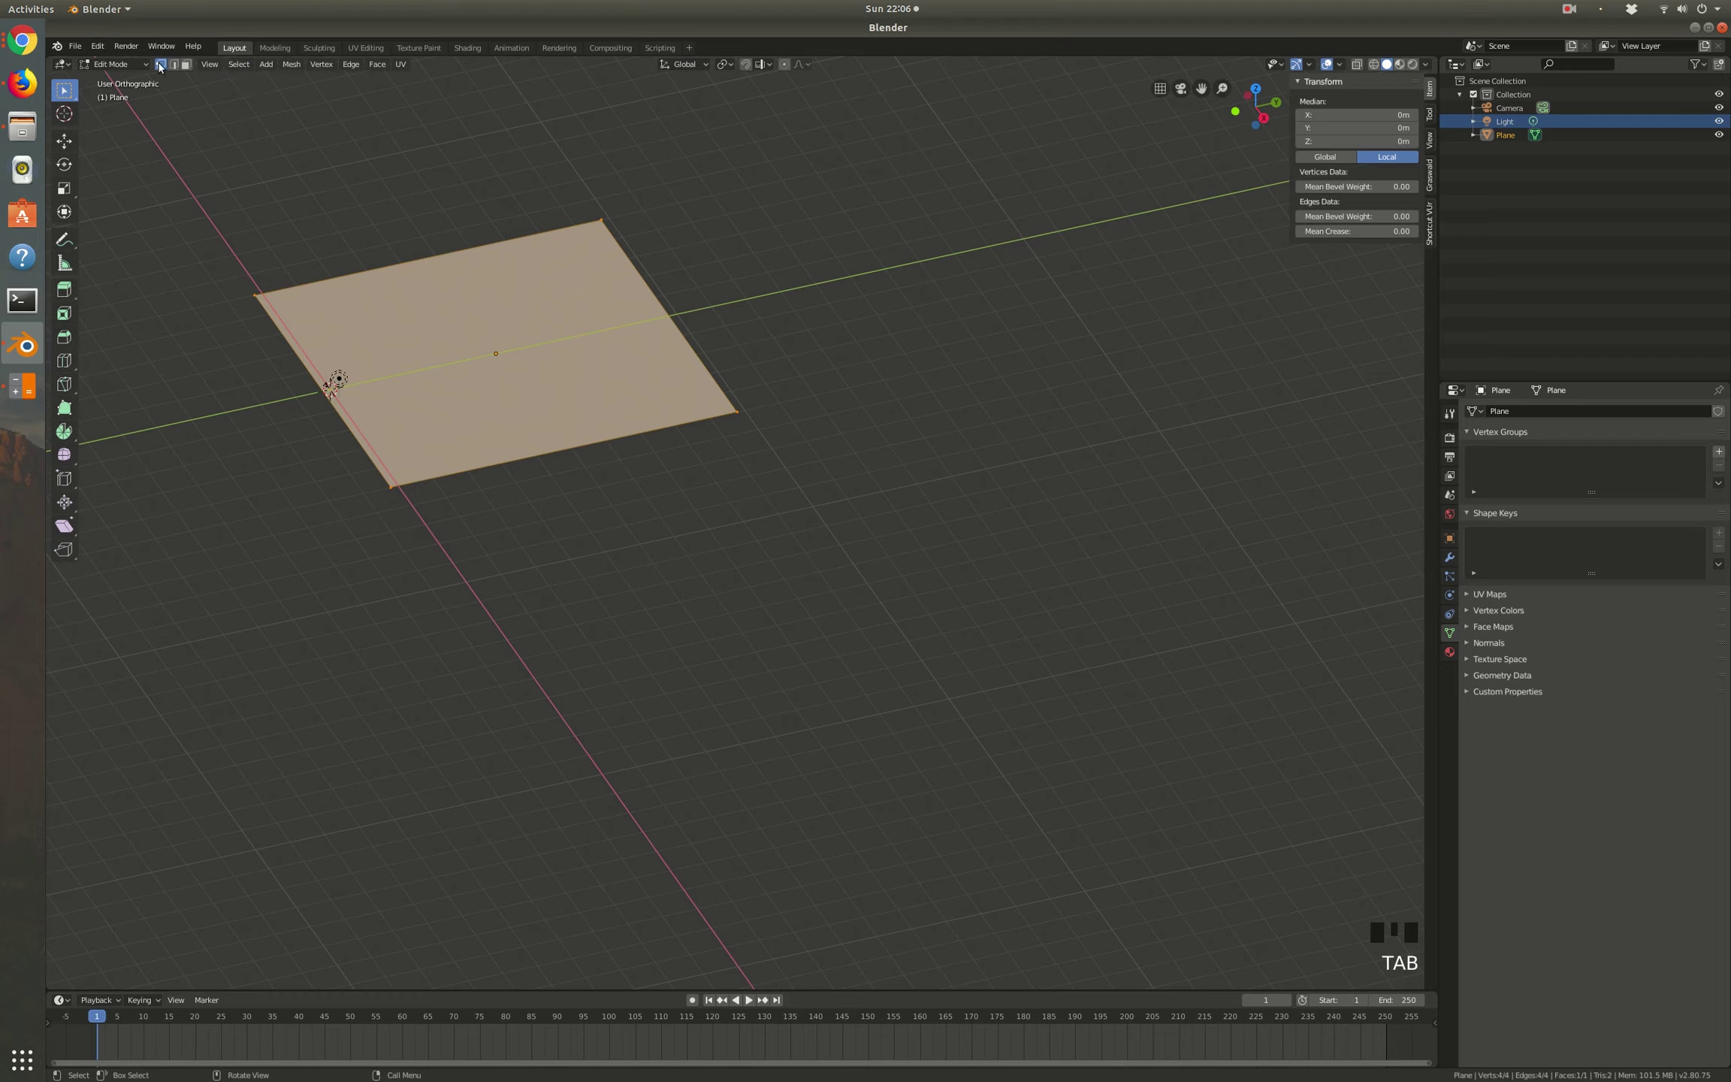
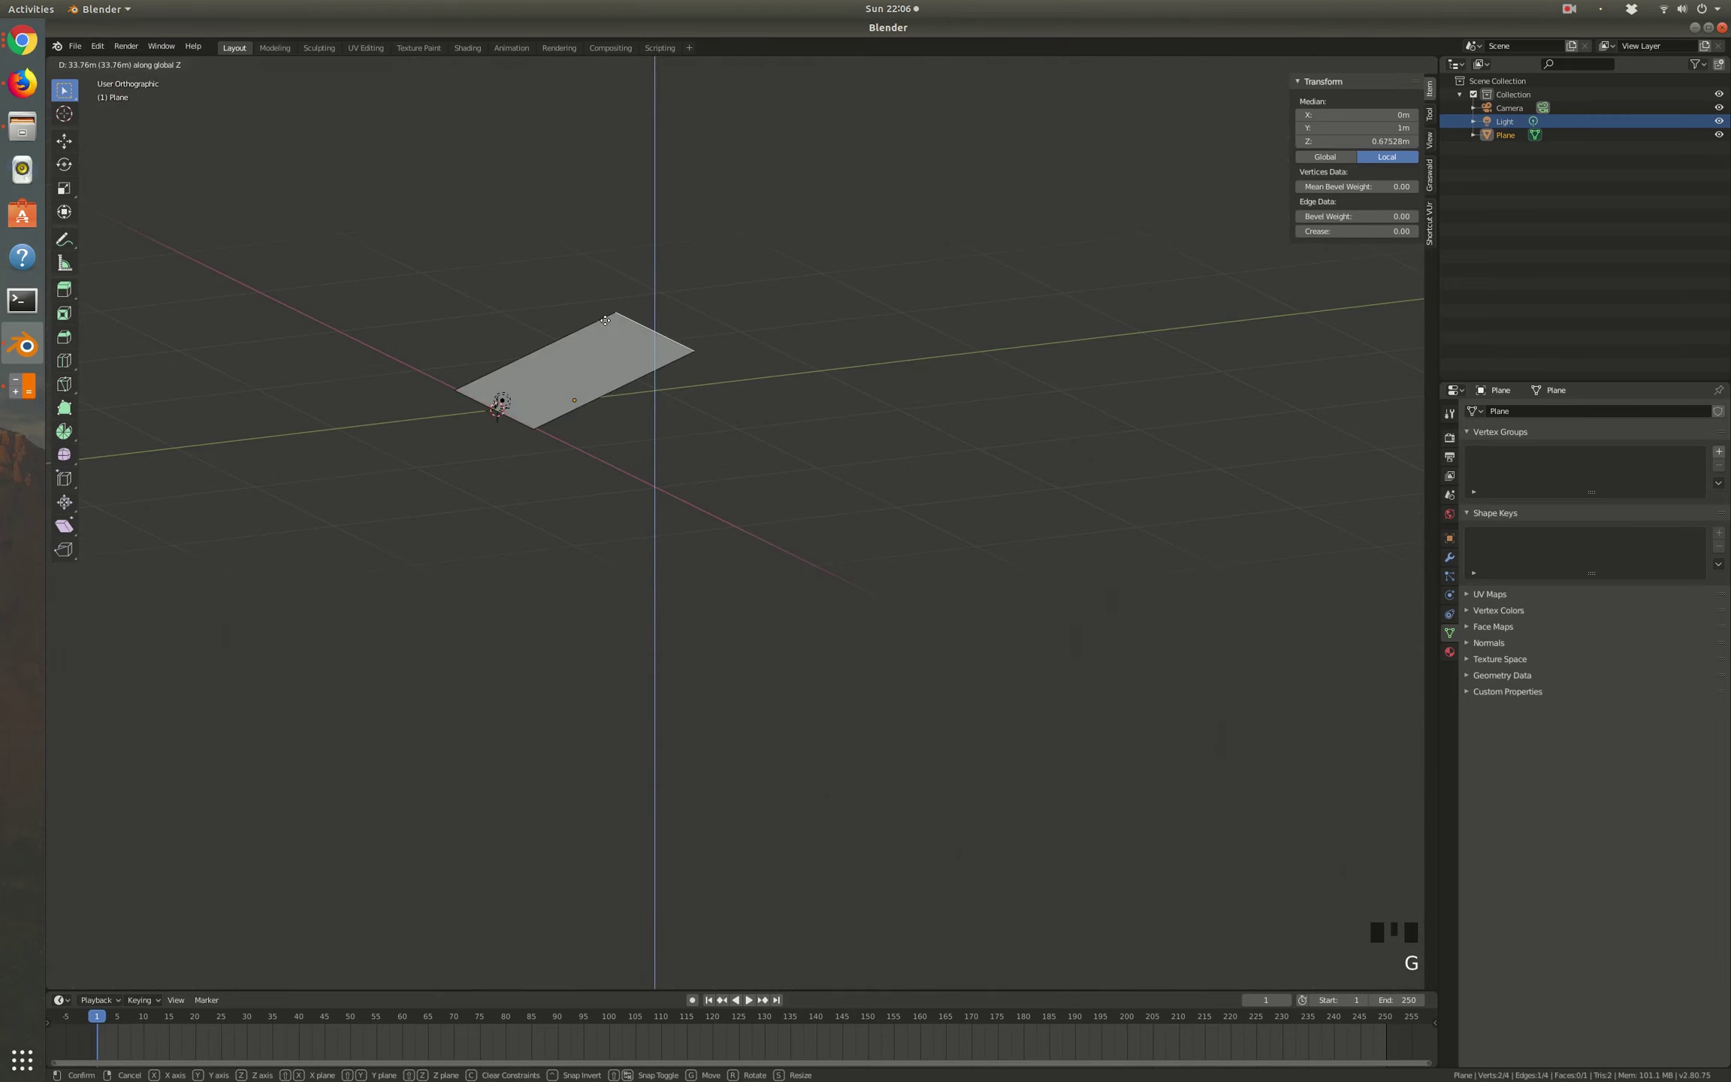
scroll(up, 3)
scroll(down, 3)
key(e)
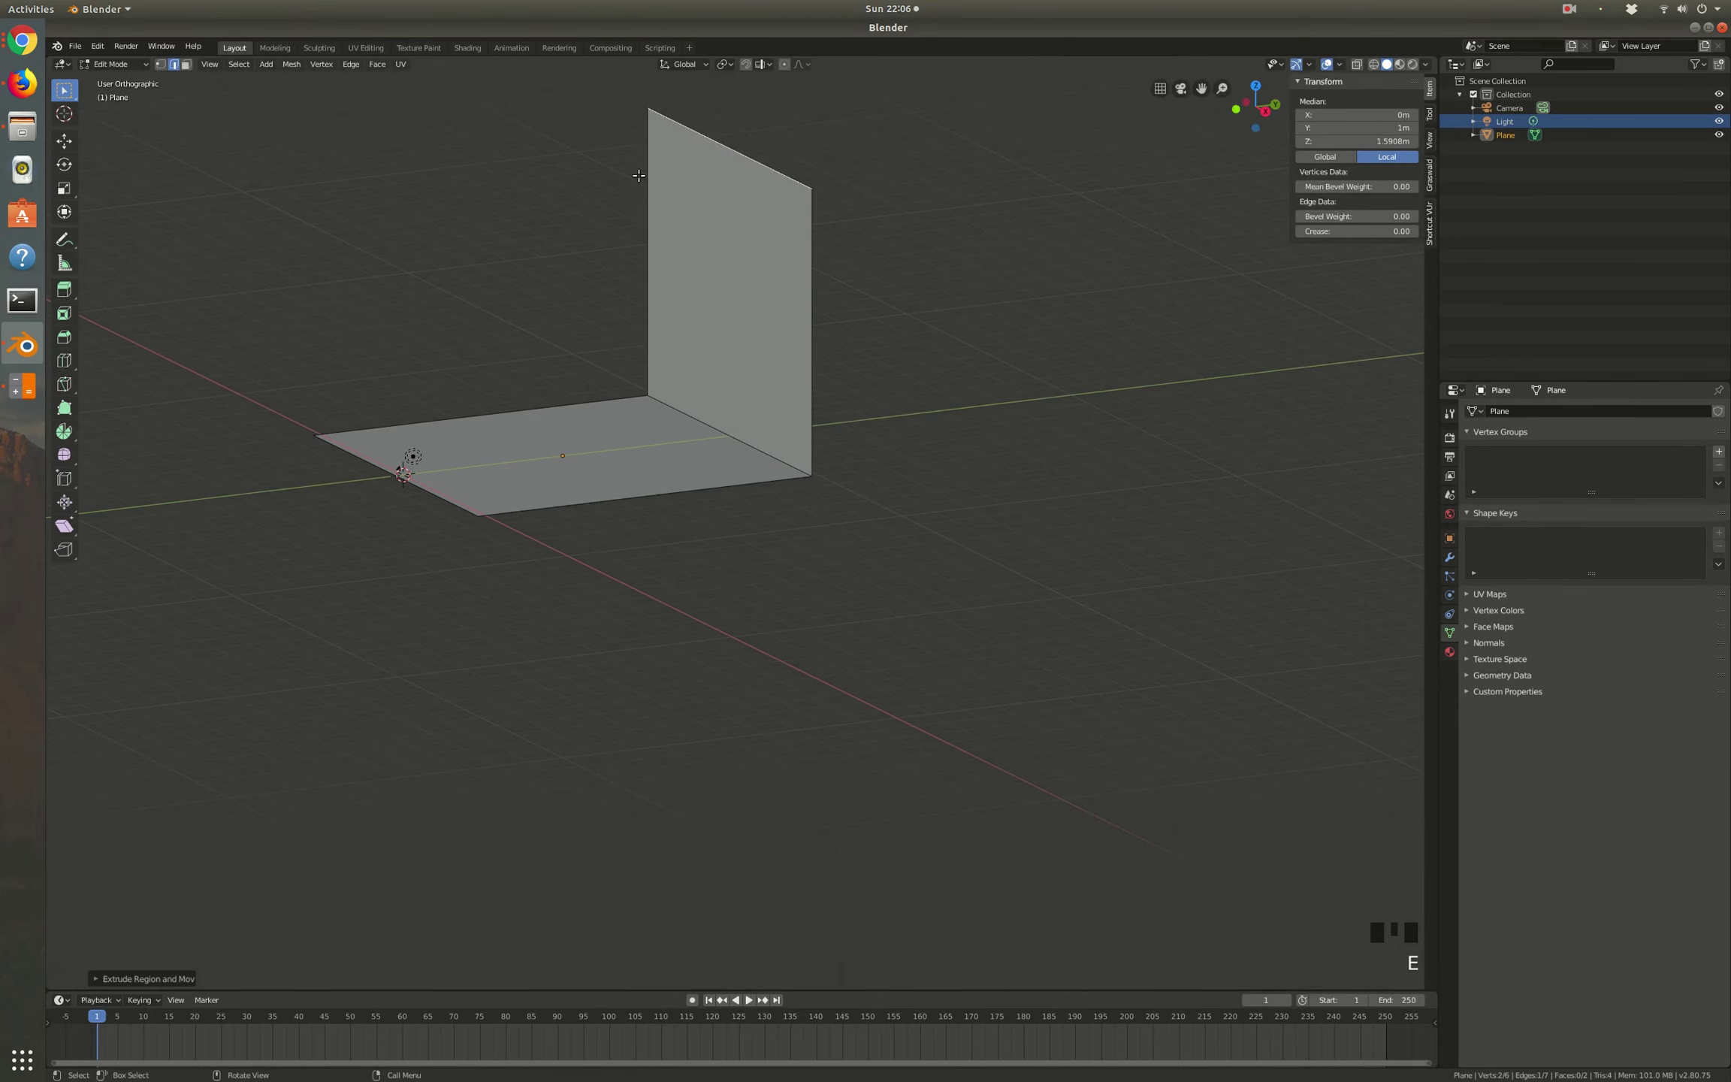
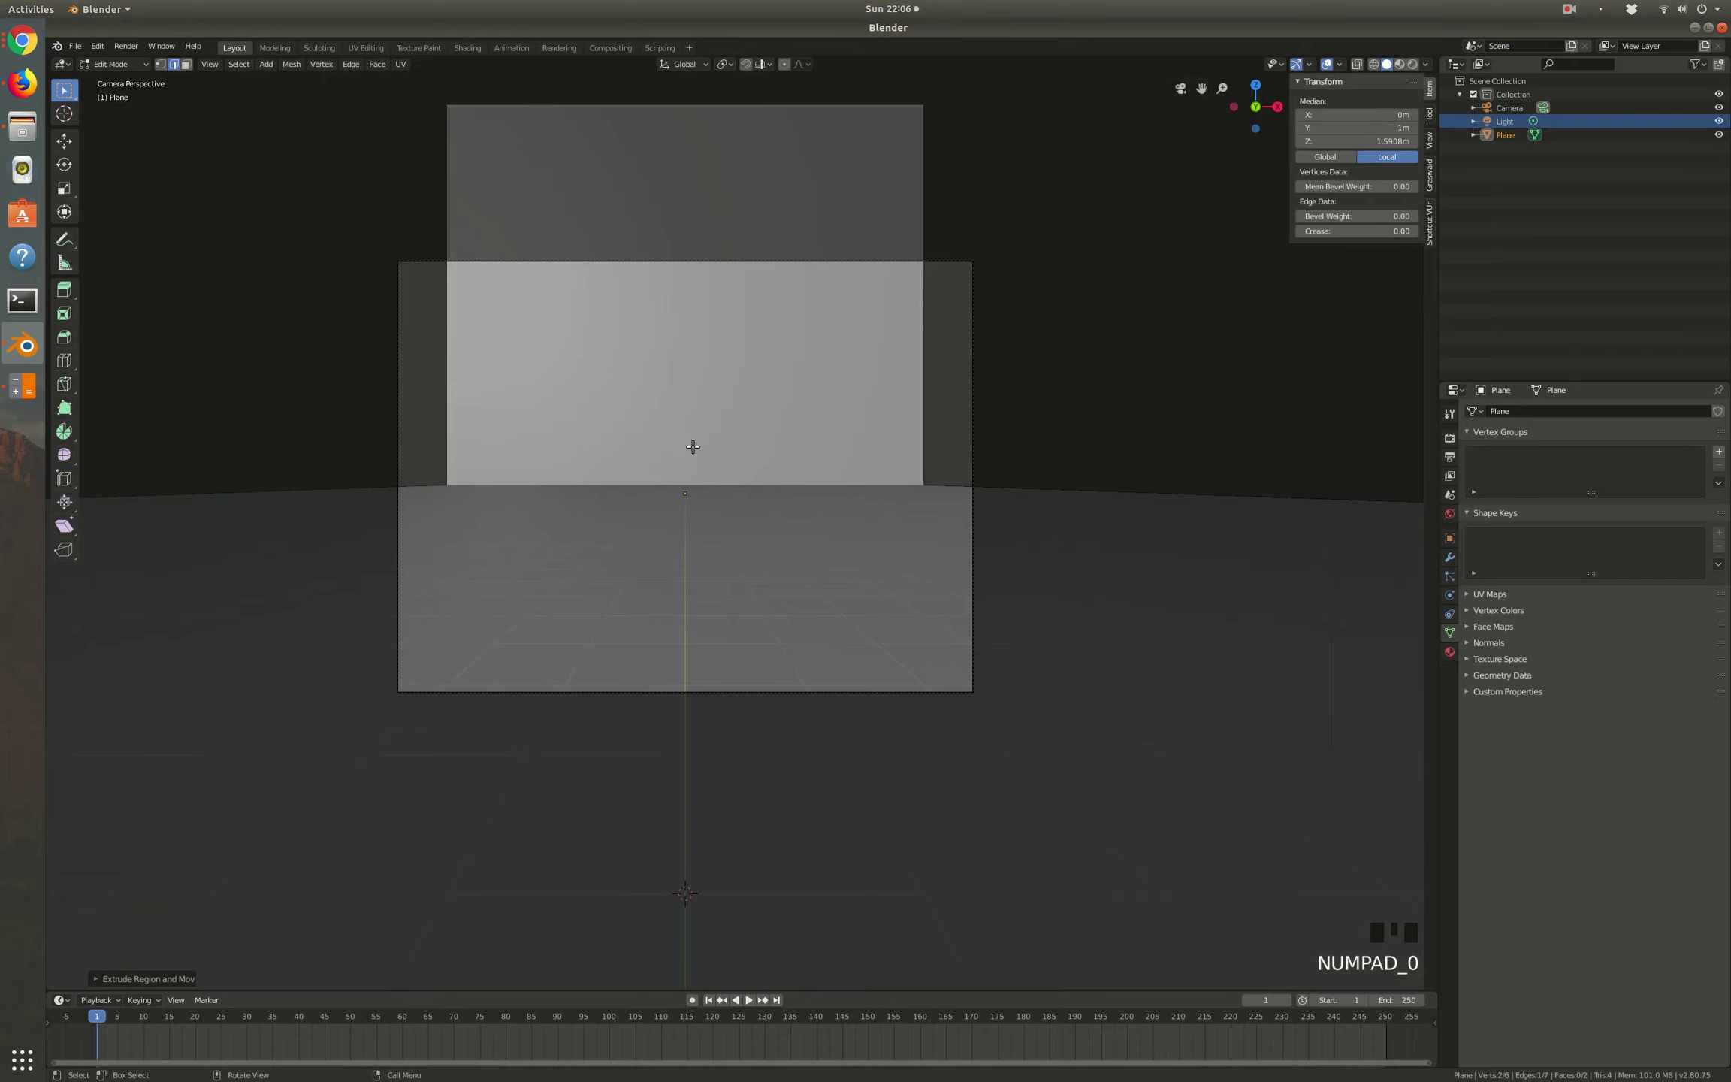
Step: Scale the whole plane along X to about 161 m wide and return to mesh editing
key(Tab)
key(s)
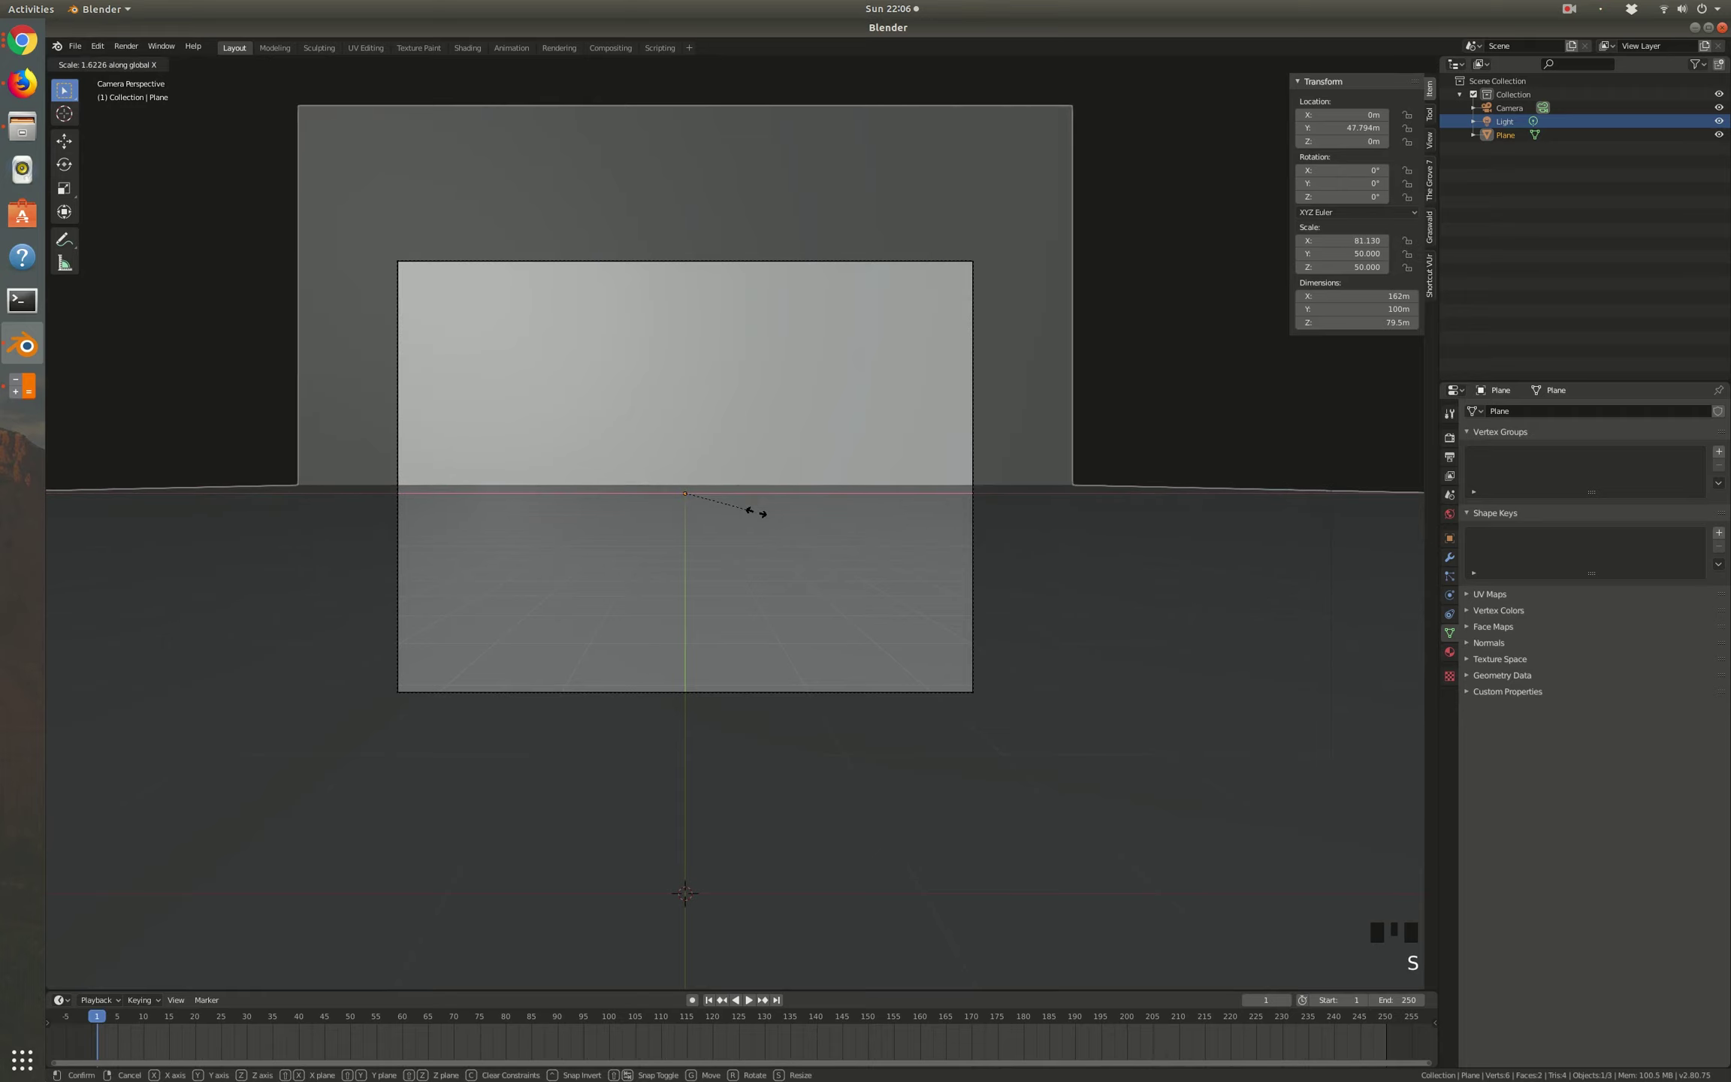
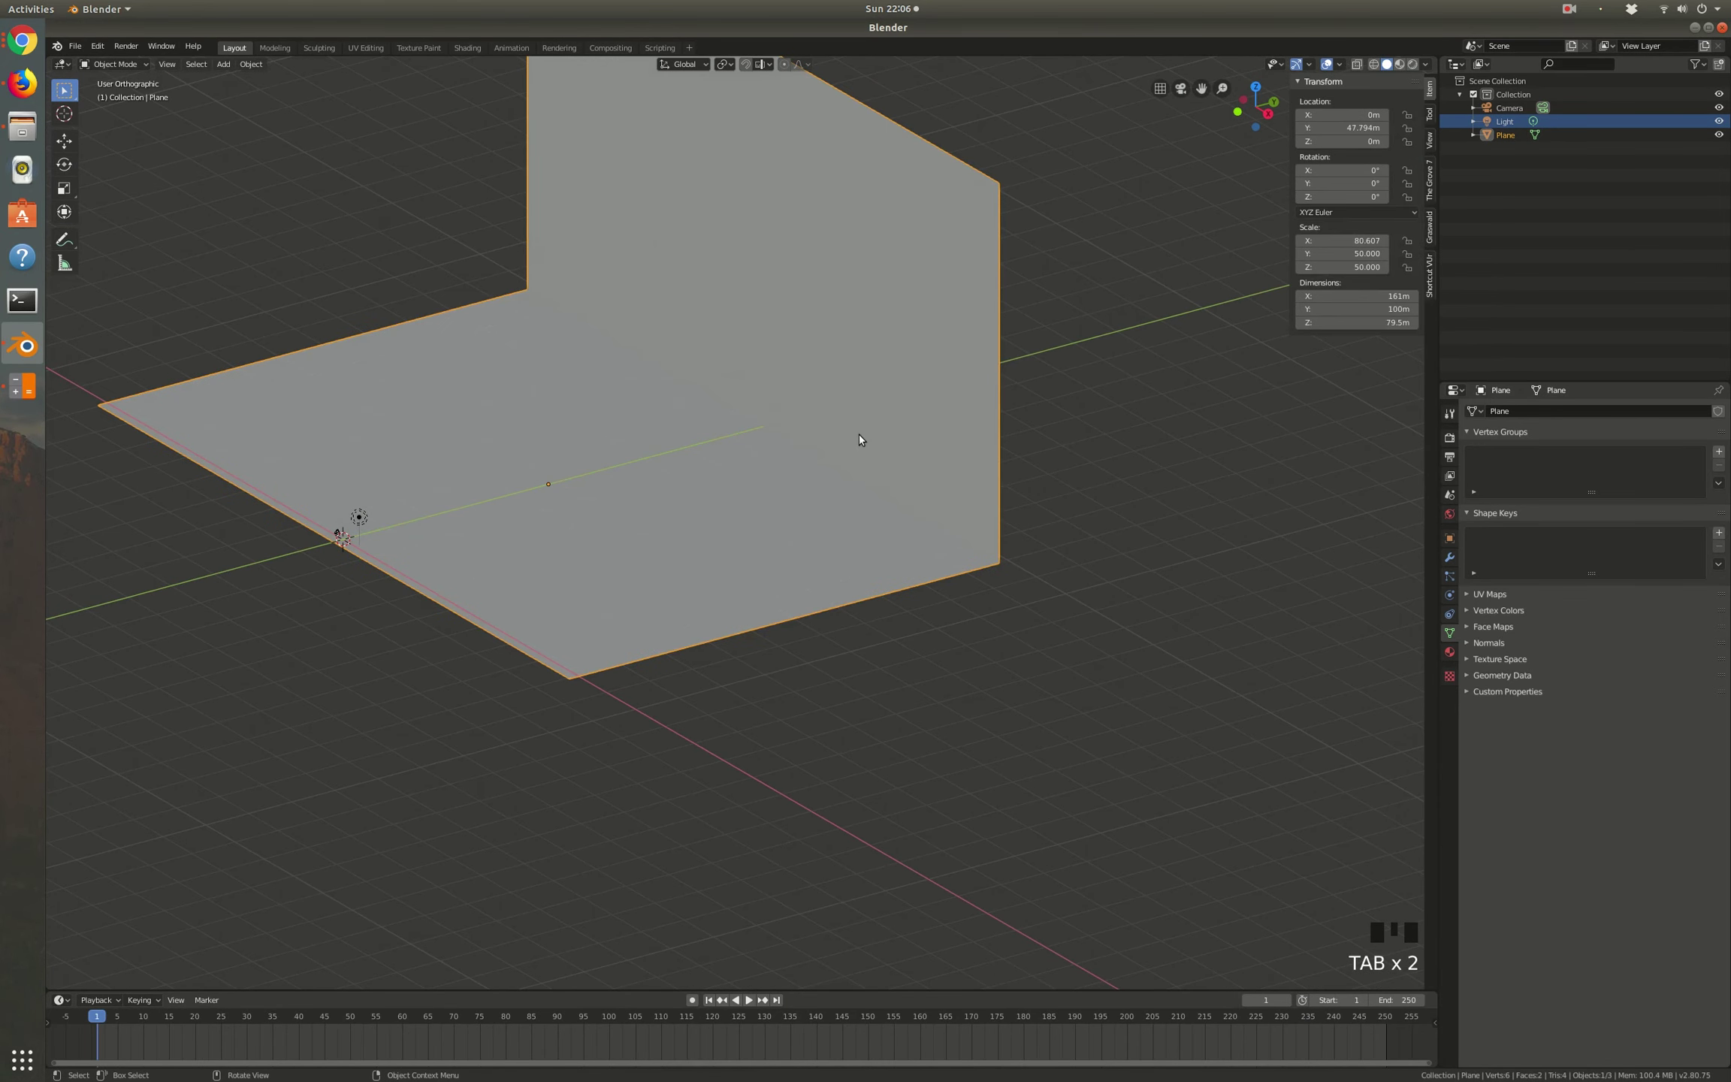
key(Tab)
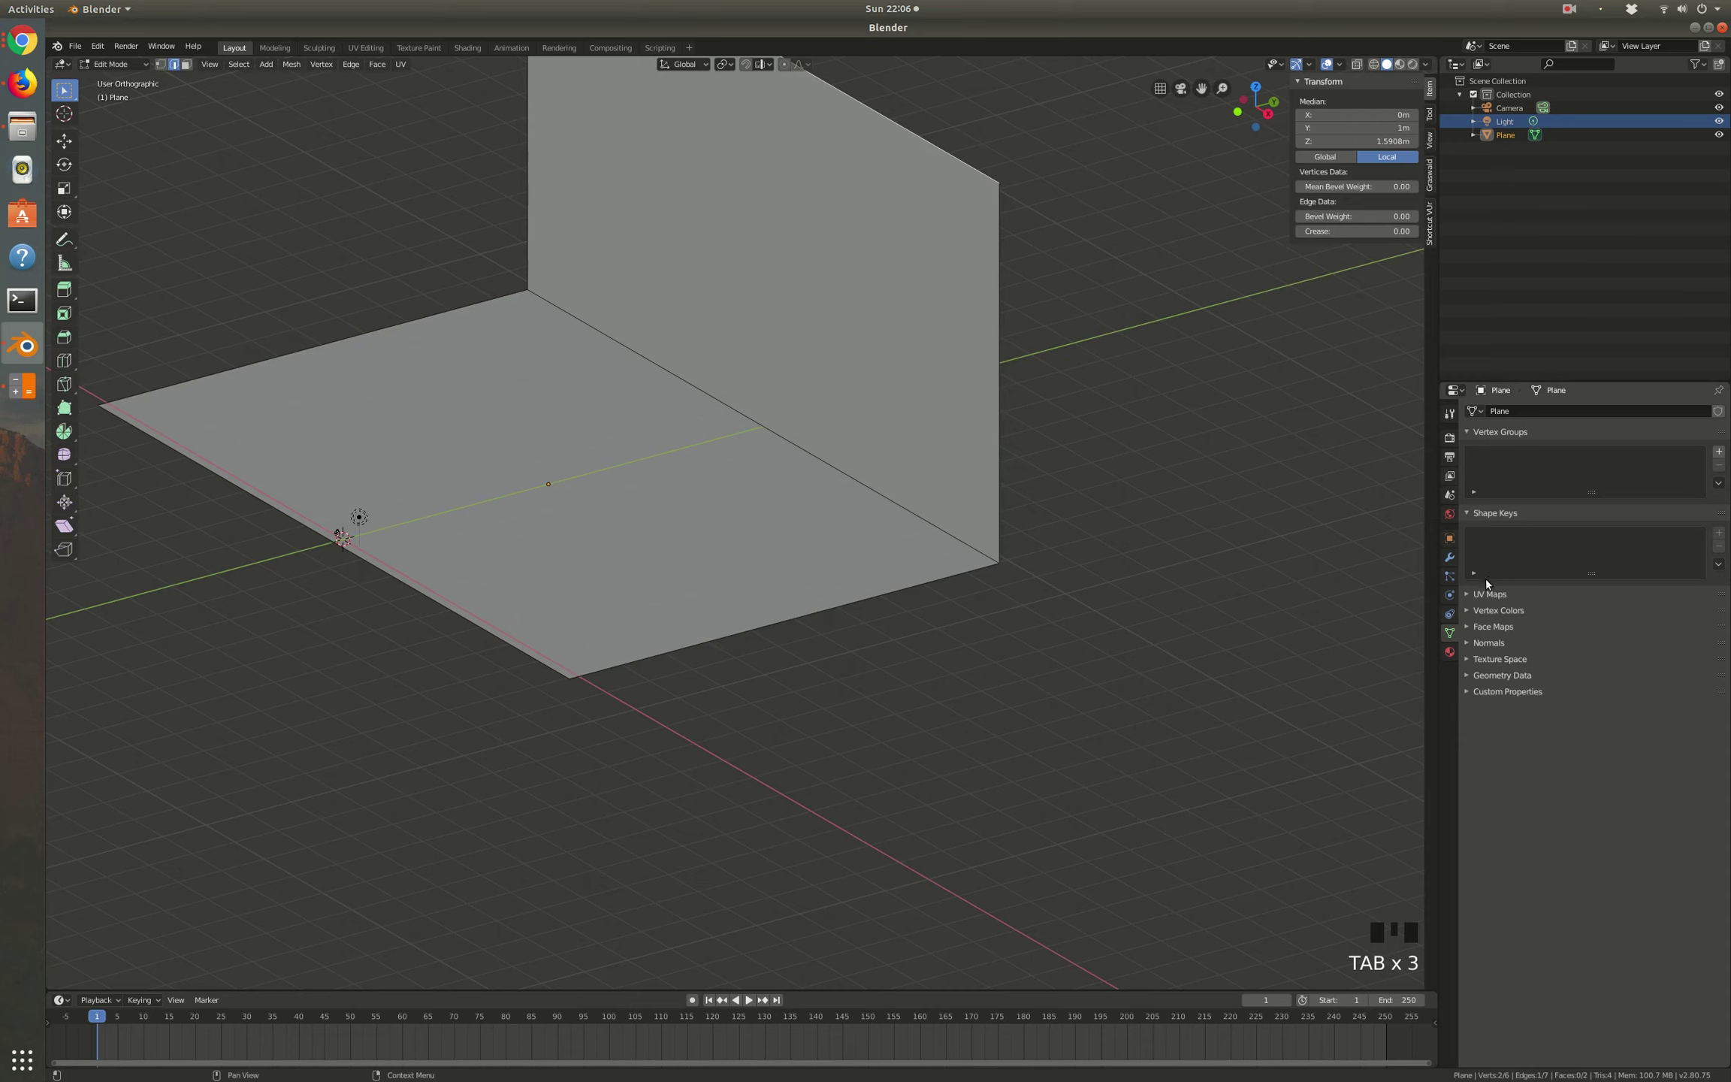
Step: Switch to Object Mode so the L-shaped floor-and-wall backdrop is handled as one piece
key(Tab)
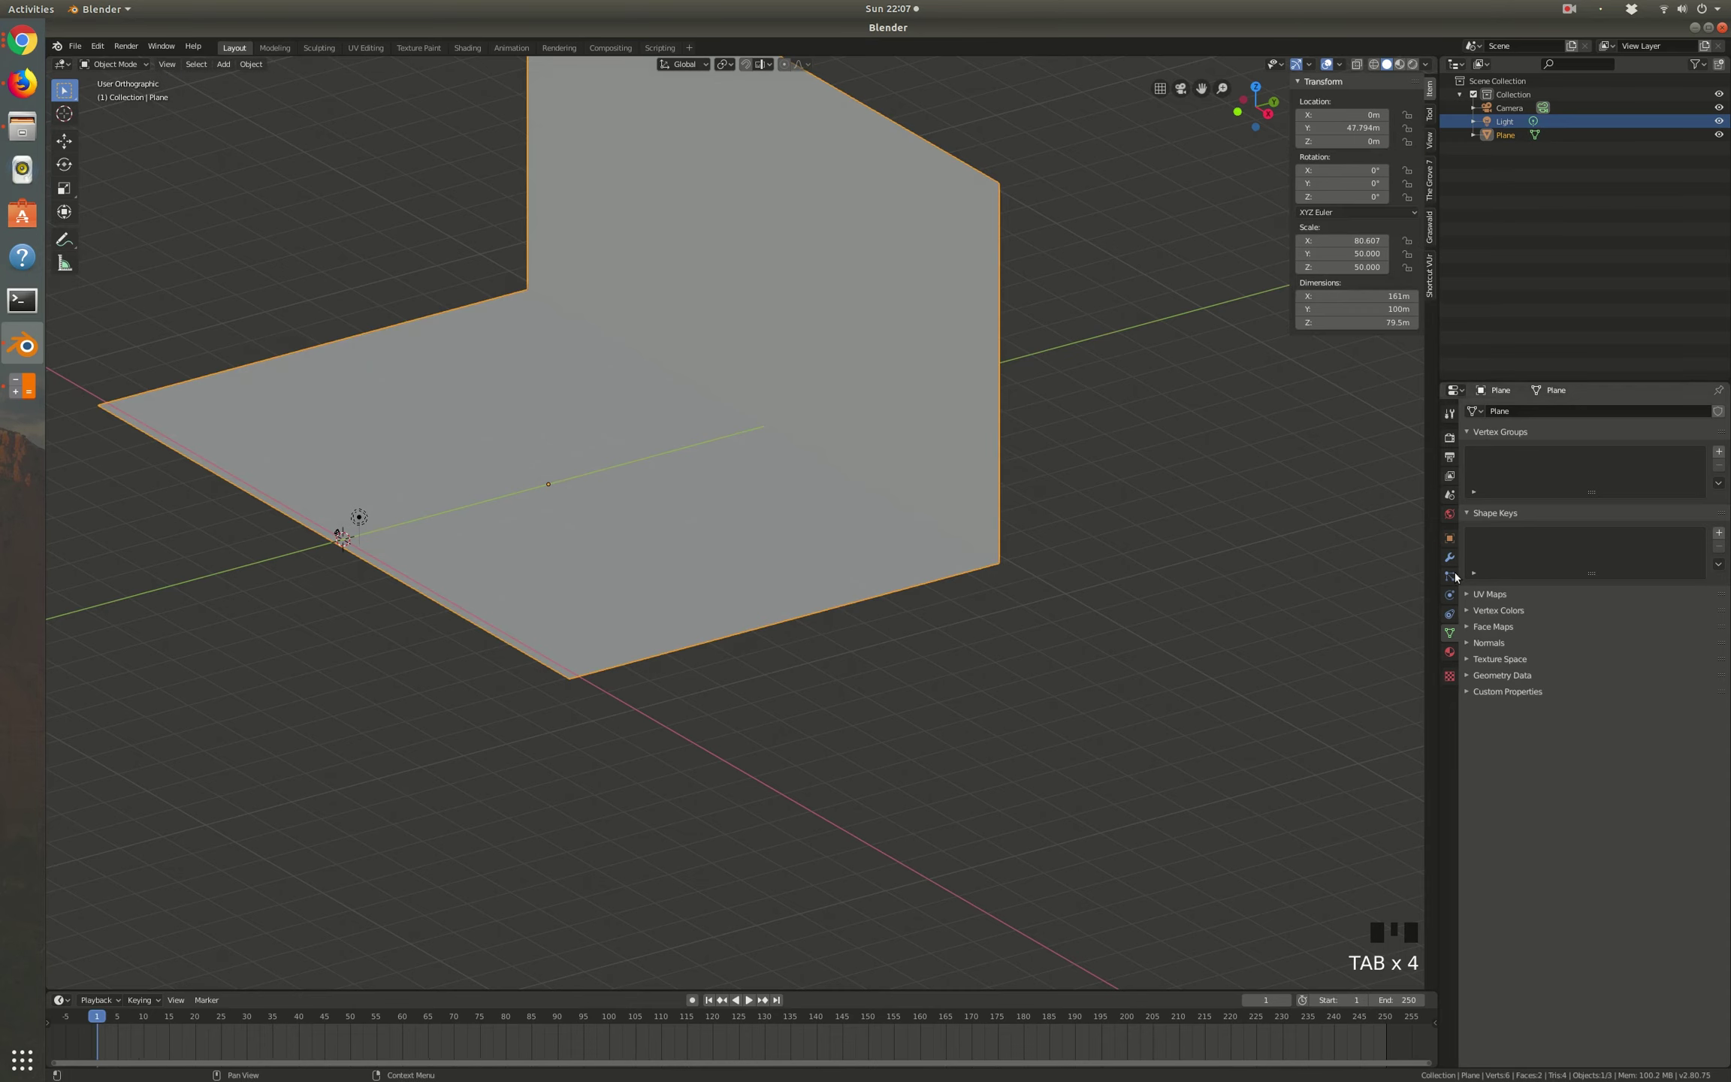
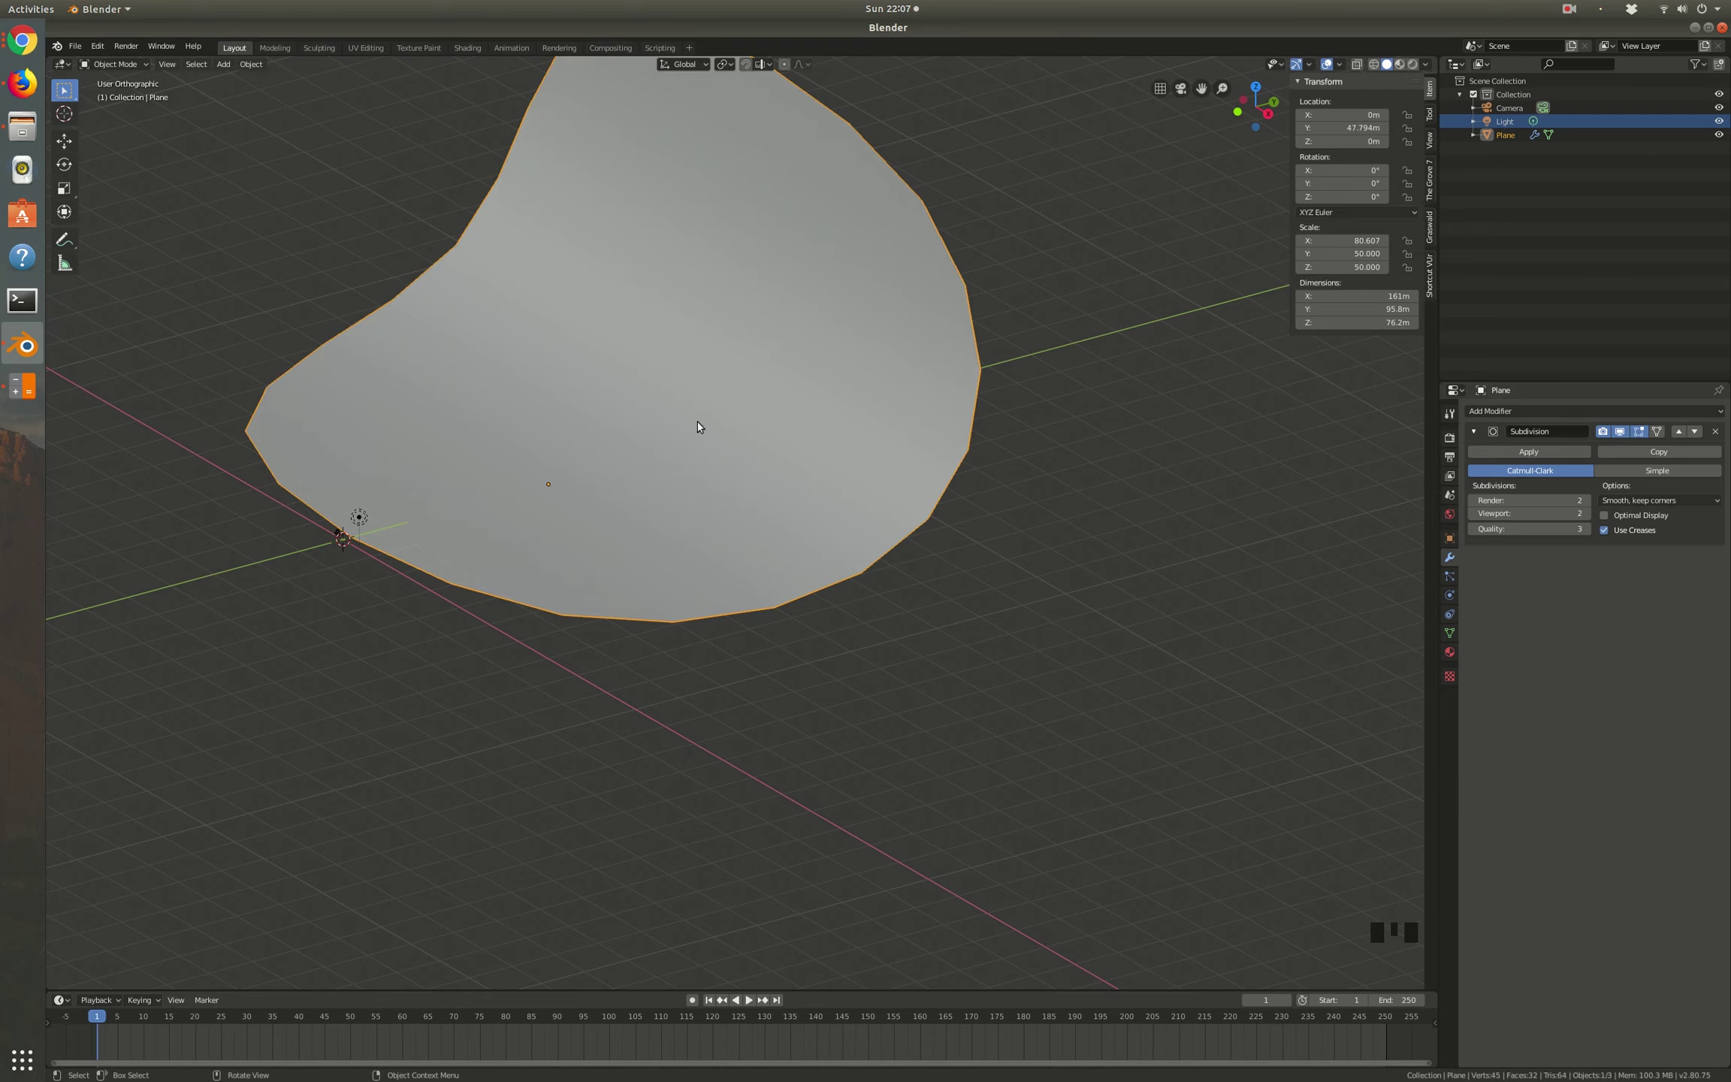
Step: Add loop cuts on the floor and wall beside the bend to sharpen the curve
key(Tab)
scroll(down, 3)
key(ctrl+r)
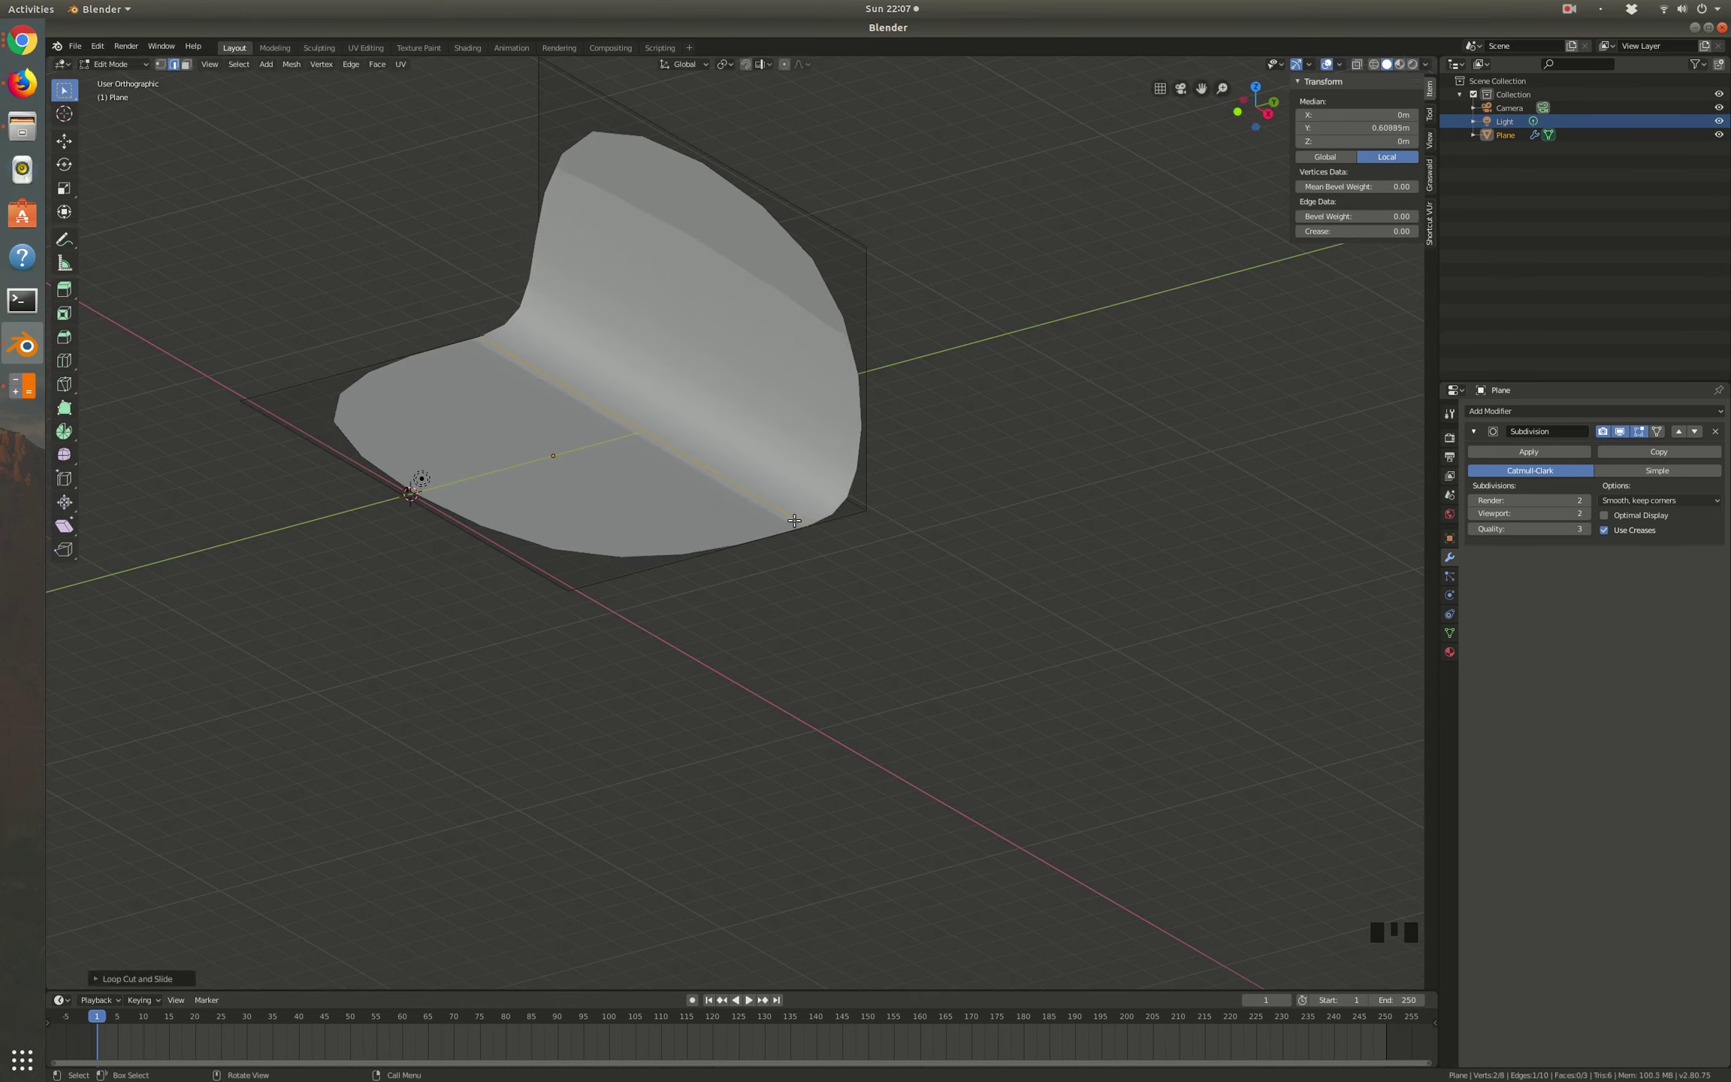
key(ctrl+r)
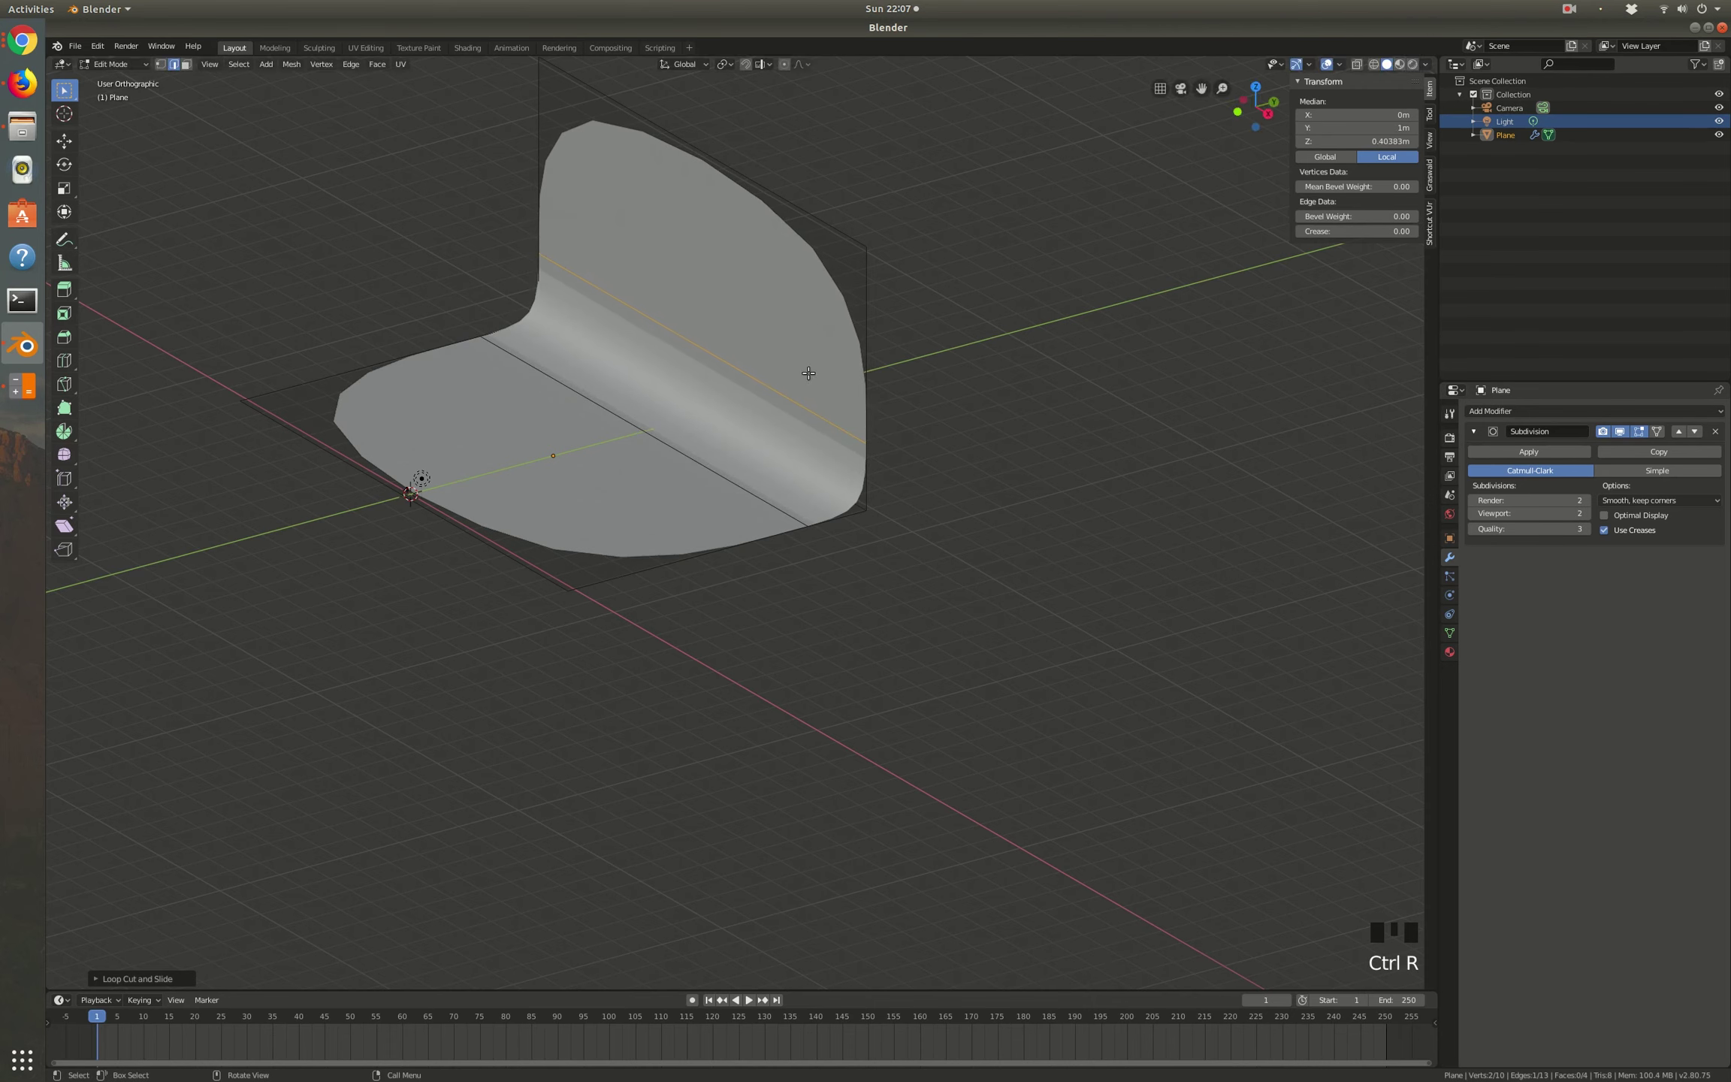
Step: Add loop cuts near the wall's top edge and the floor's front edge to crisp the borders
scroll(up, 3)
scroll(down, 3)
key(ctrl+r)
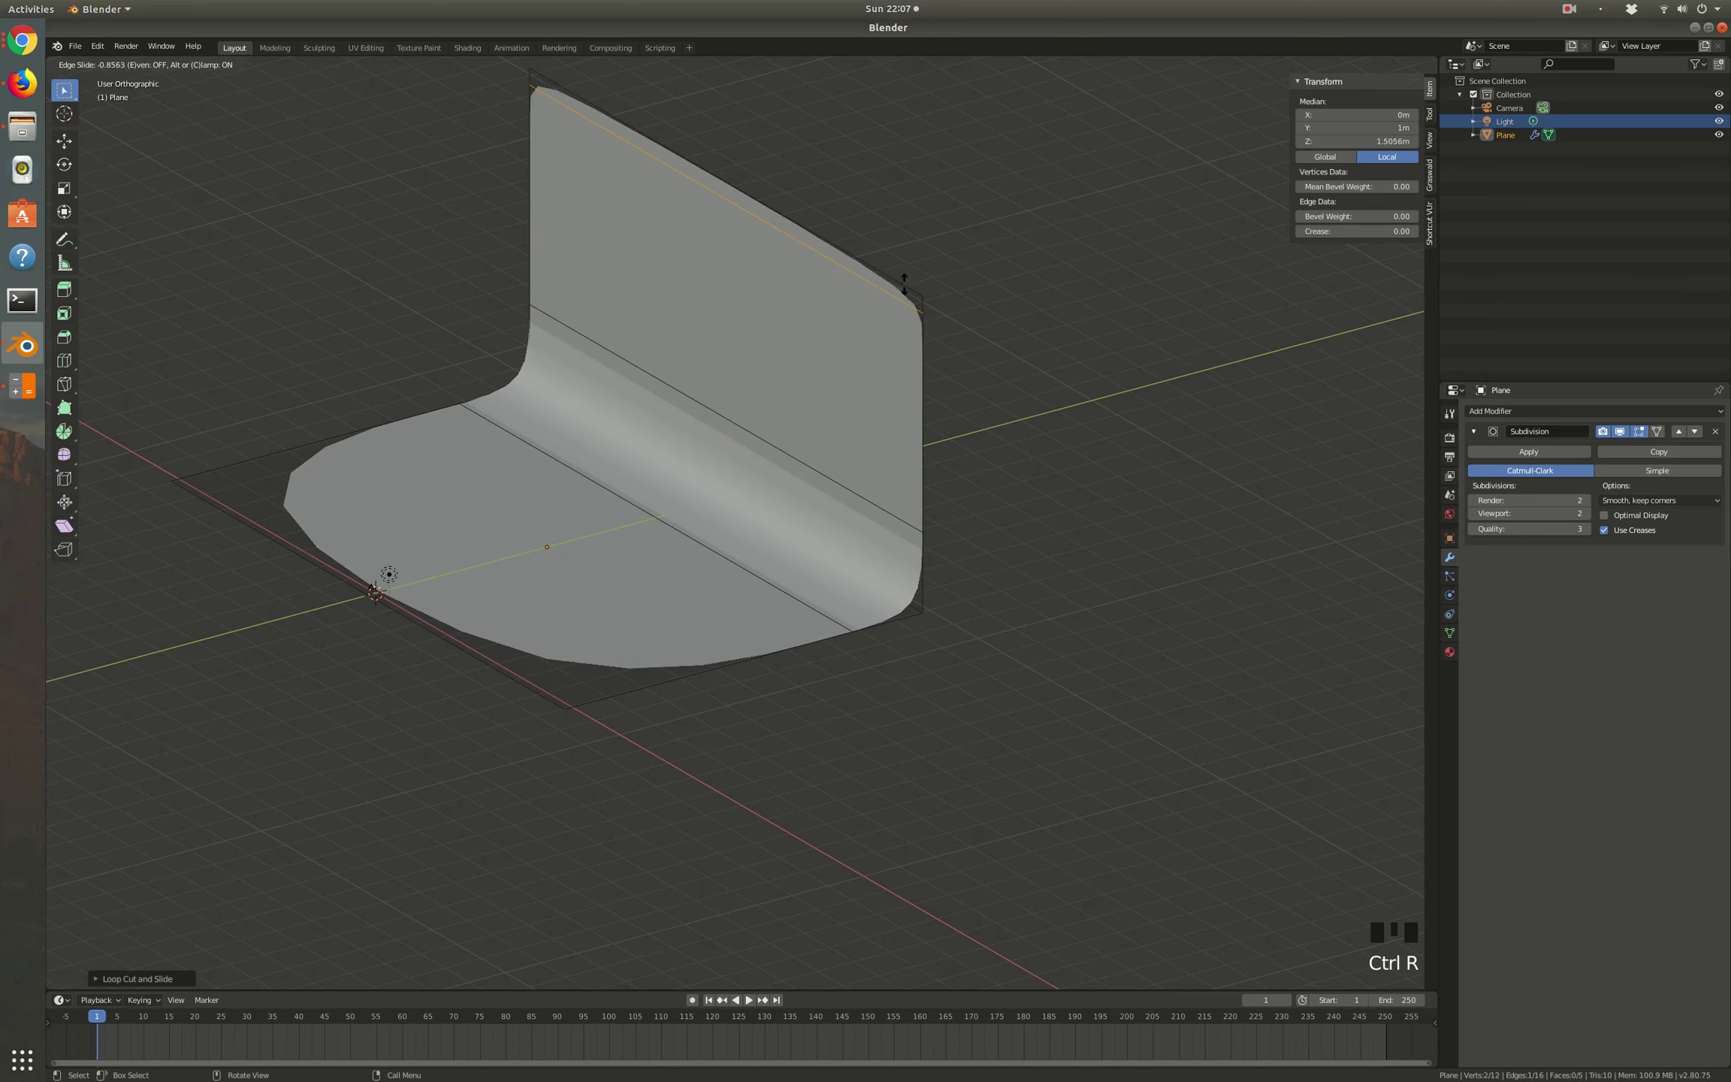
key(ctrl+r)
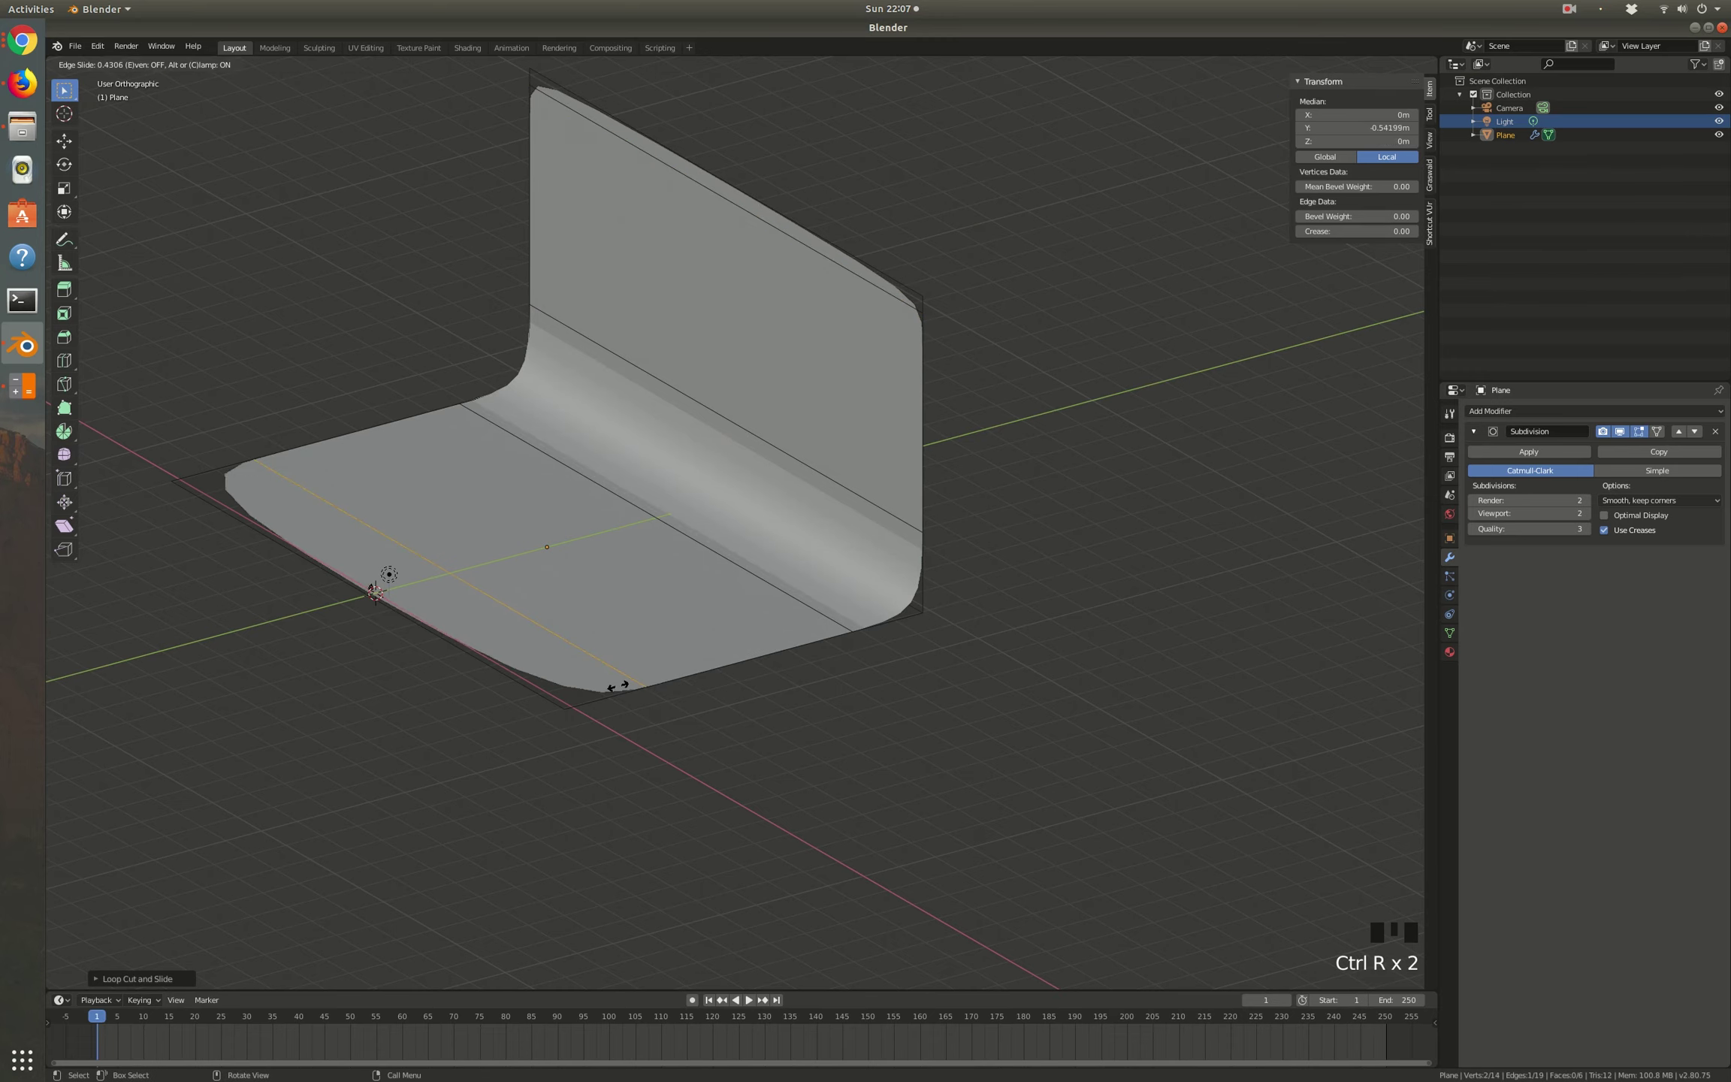
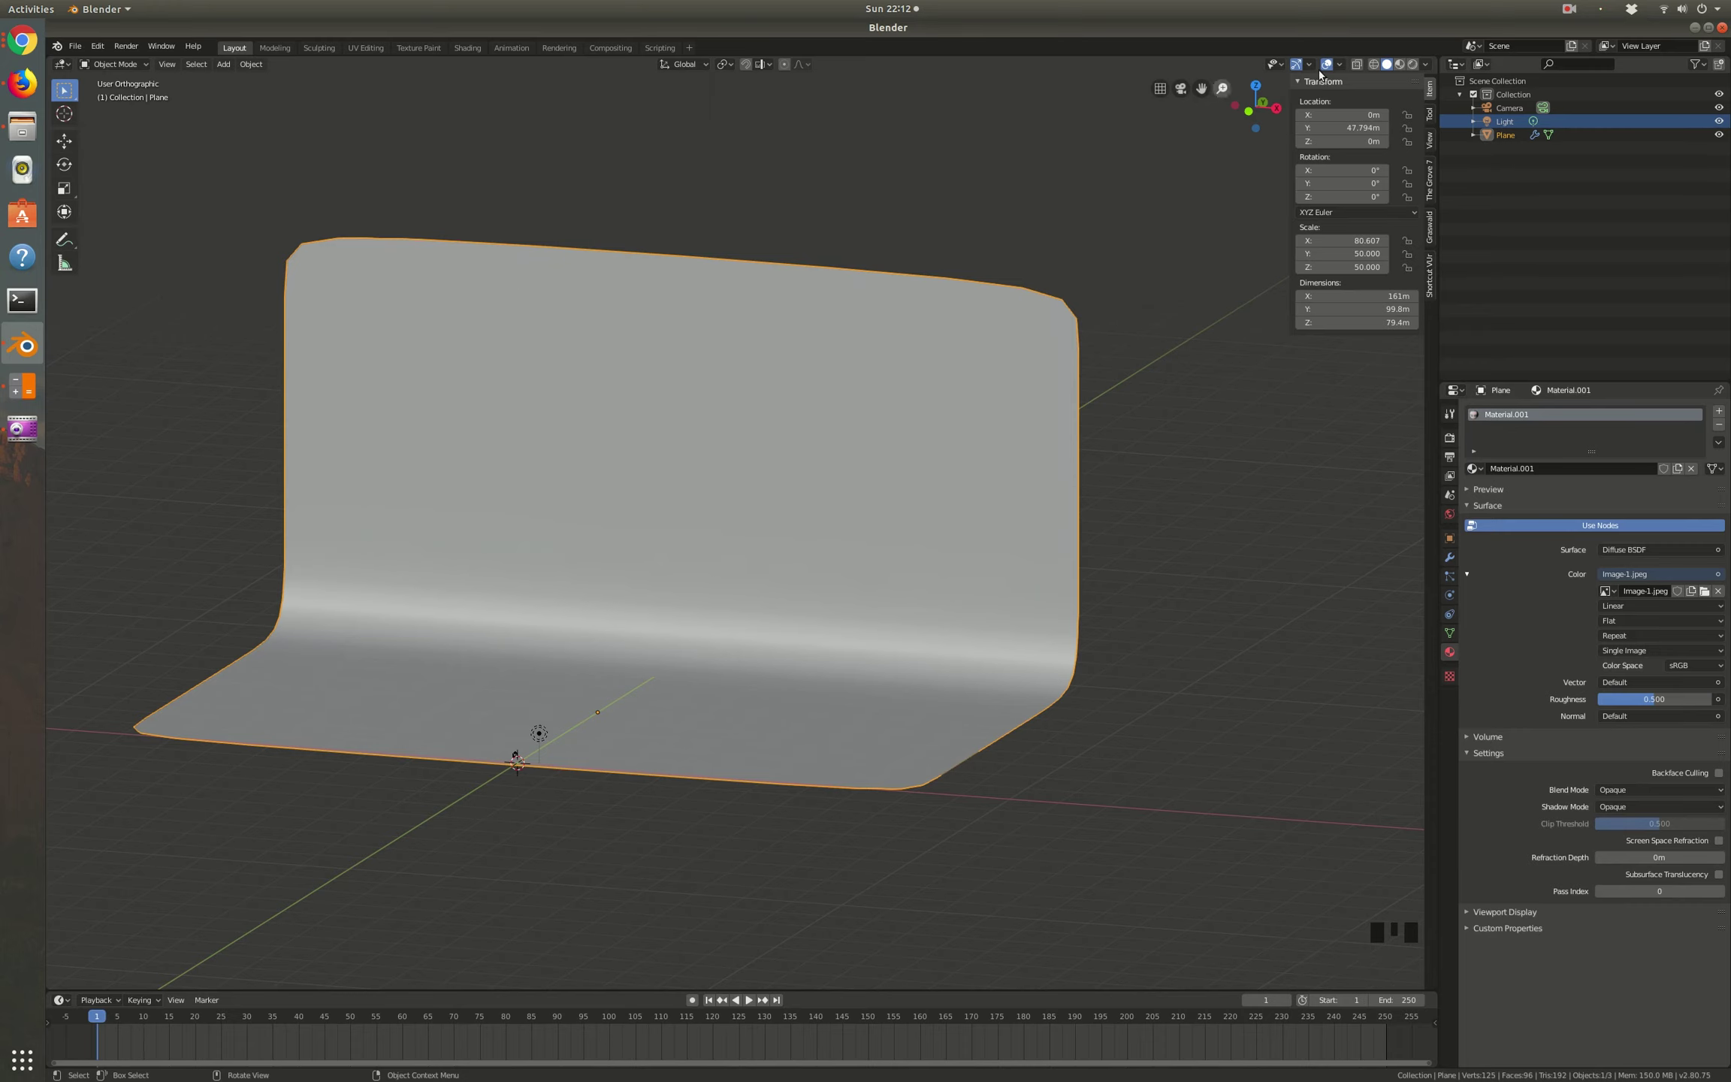
Step: Show the building-photo material in Material Preview and orbit around the textured backdrop
click(1404, 65)
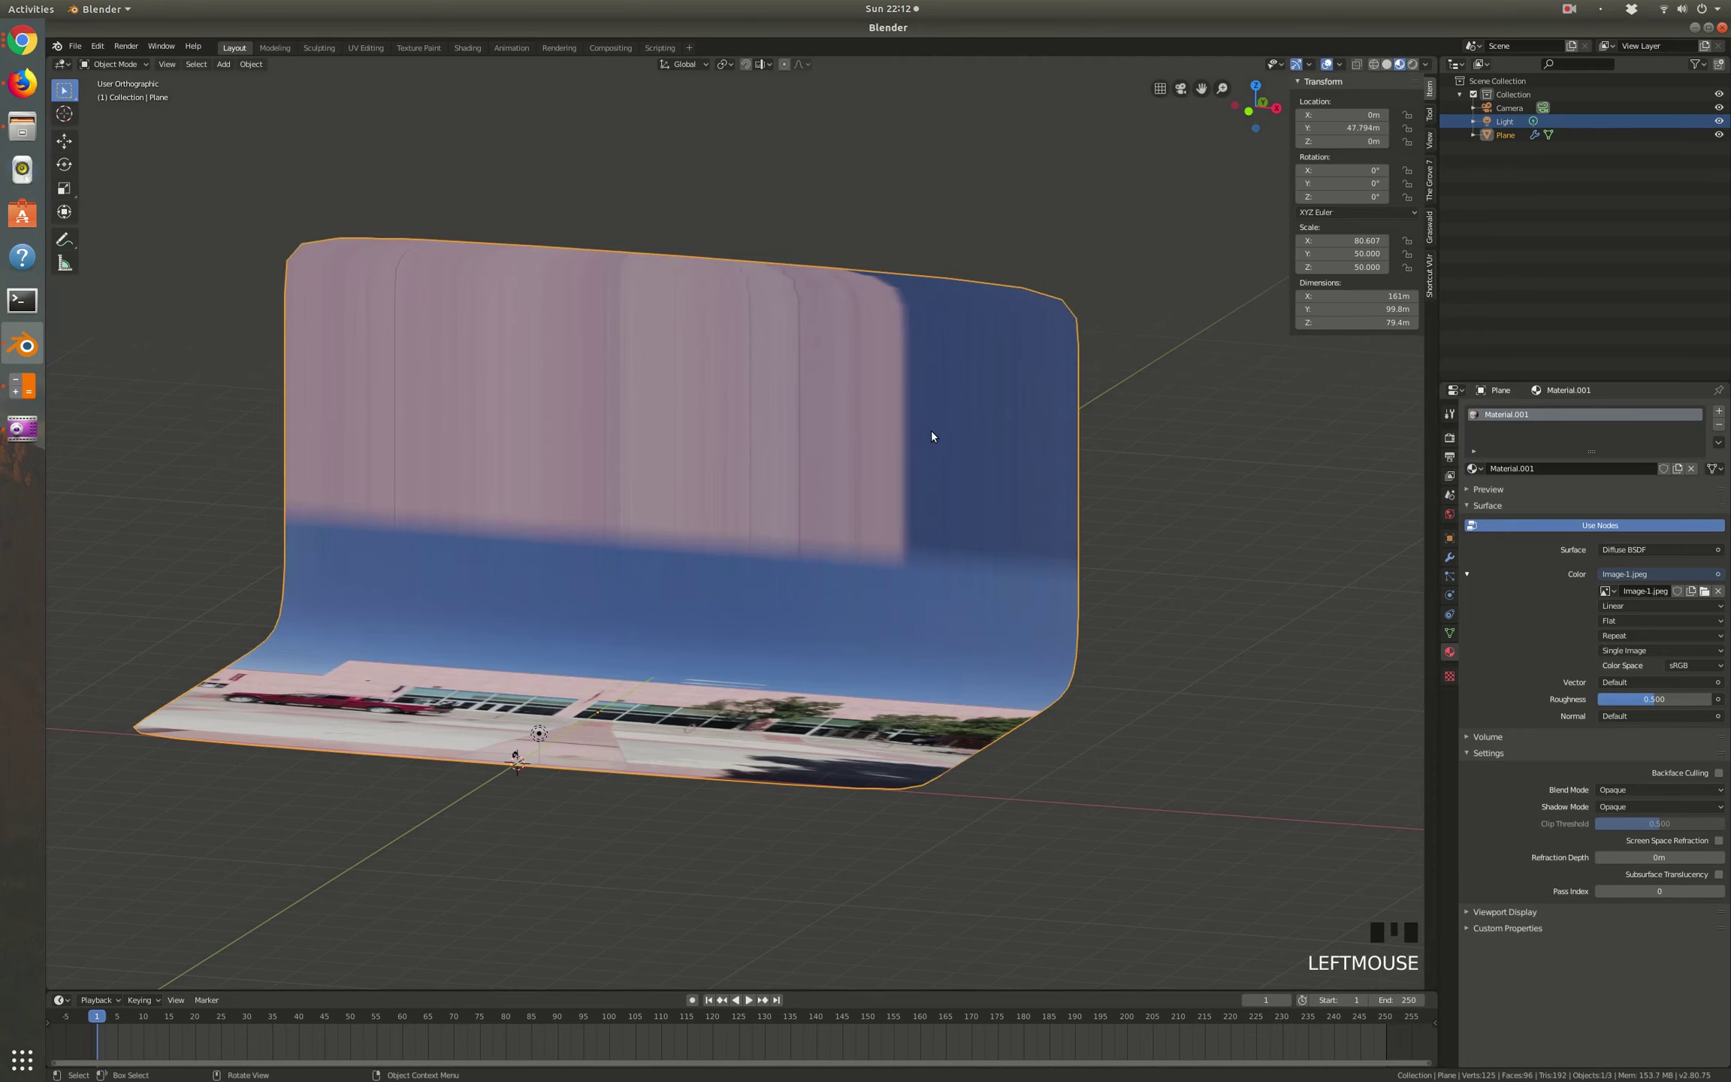
drag(594, 392, 601, 449)
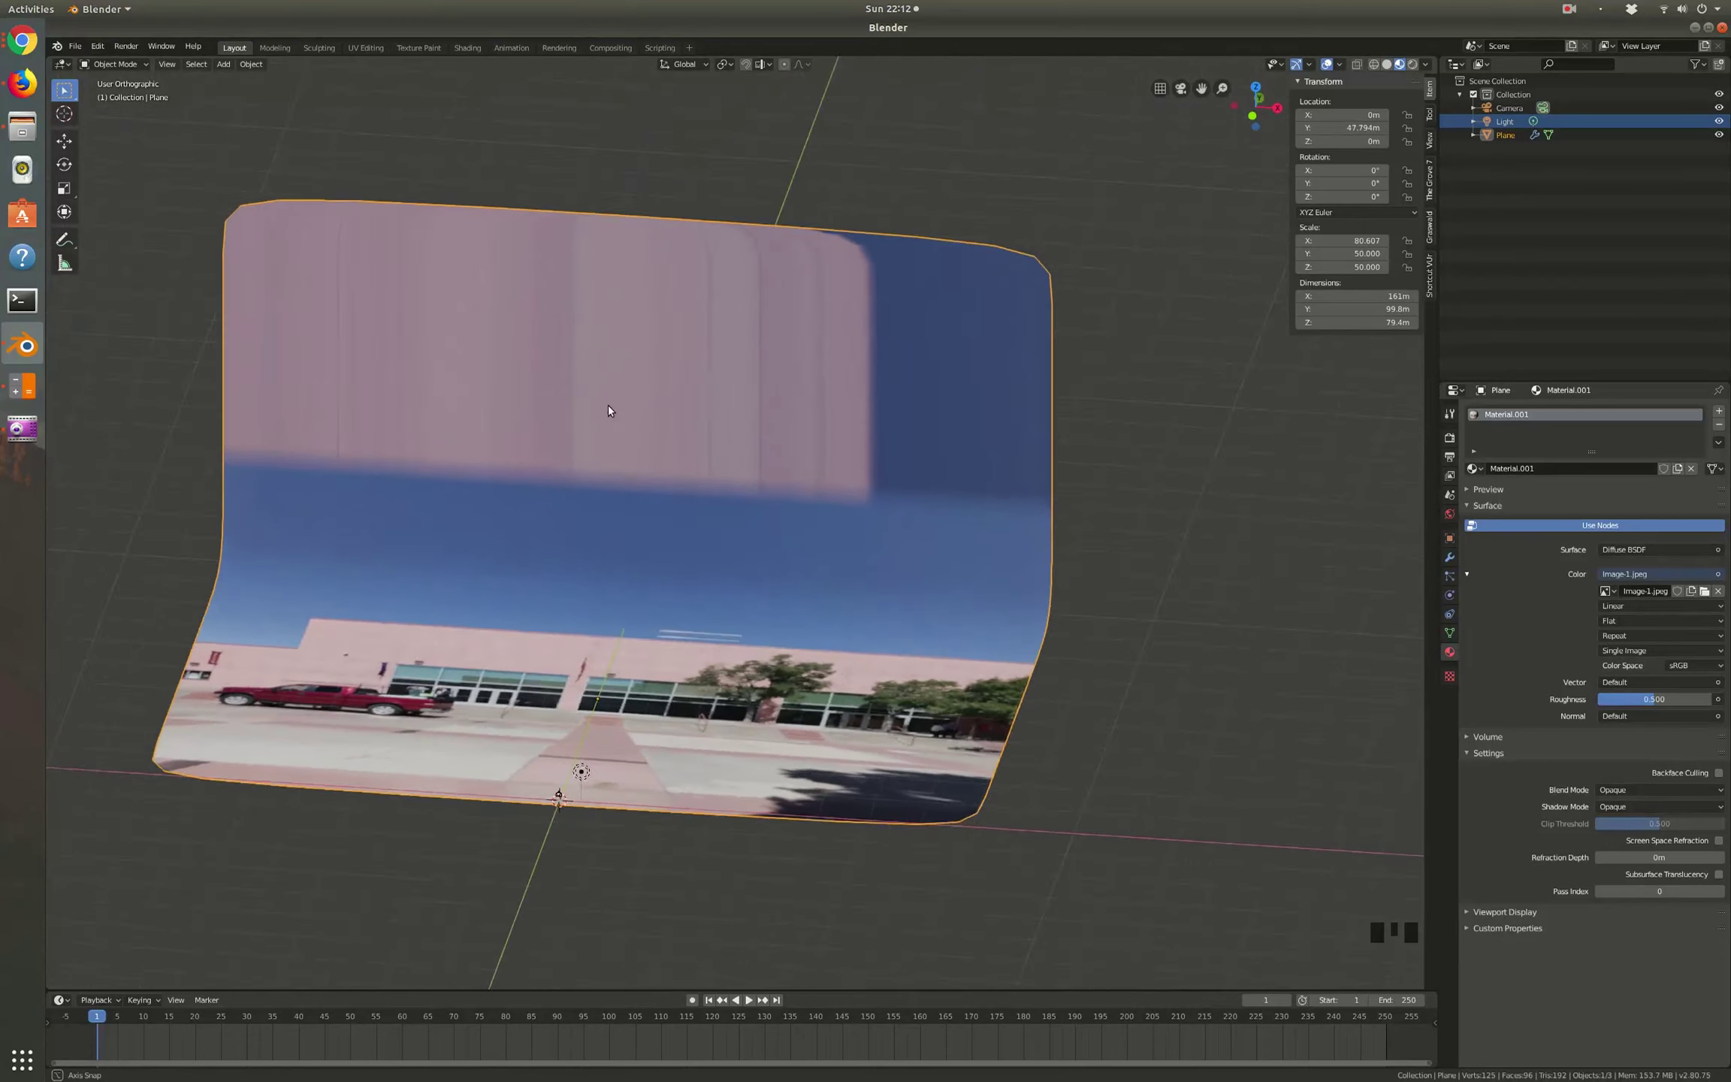